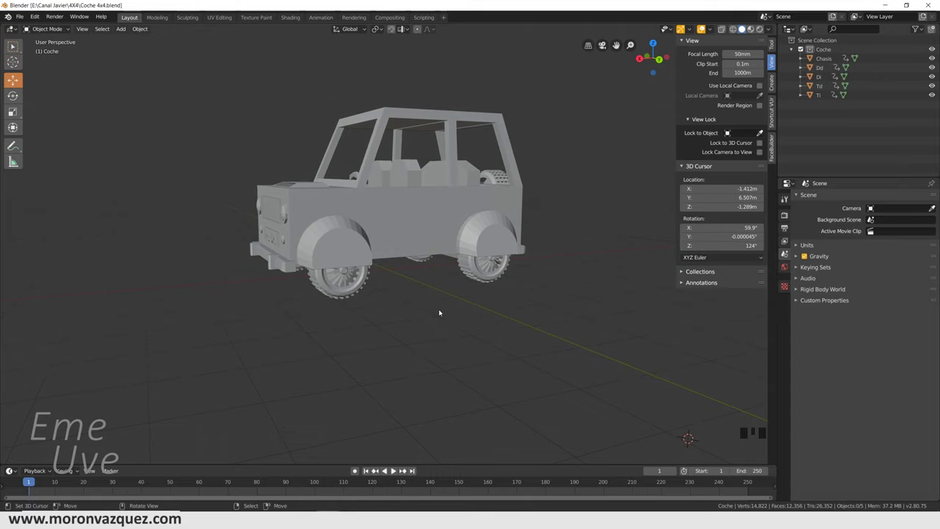
Orbit the grey car and switch to Material Preview to show its red body and chrome
drag(446, 318, 428, 343)
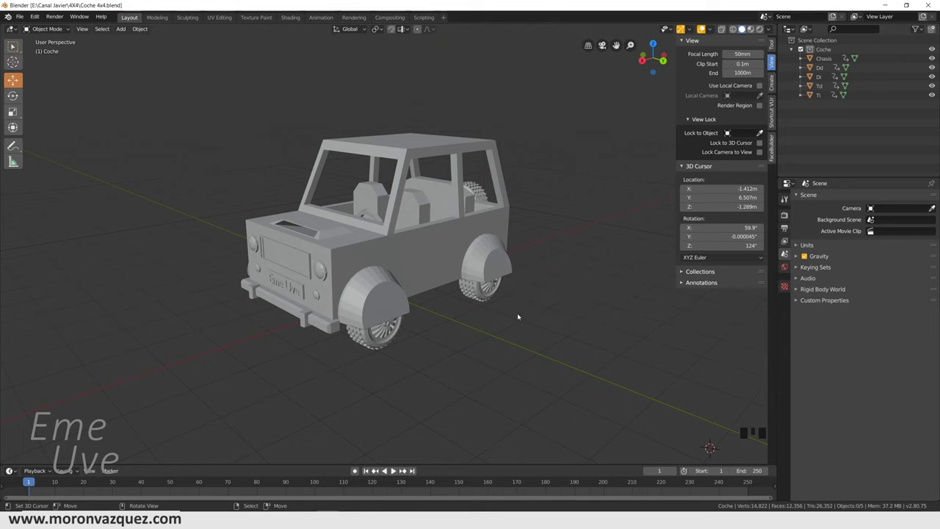
drag(424, 362, 754, 31)
click(754, 31)
Orbit and zoom around the red car to inspect it from the front and rear
drag(524, 241, 541, 259)
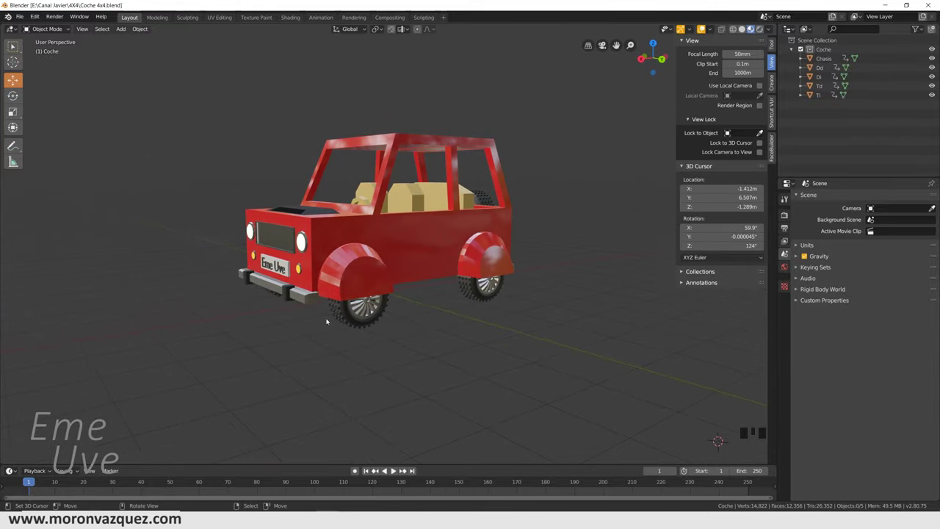
drag(438, 307, 433, 236)
scroll(up, 3)
drag(492, 236, 409, 320)
scroll(down, 3)
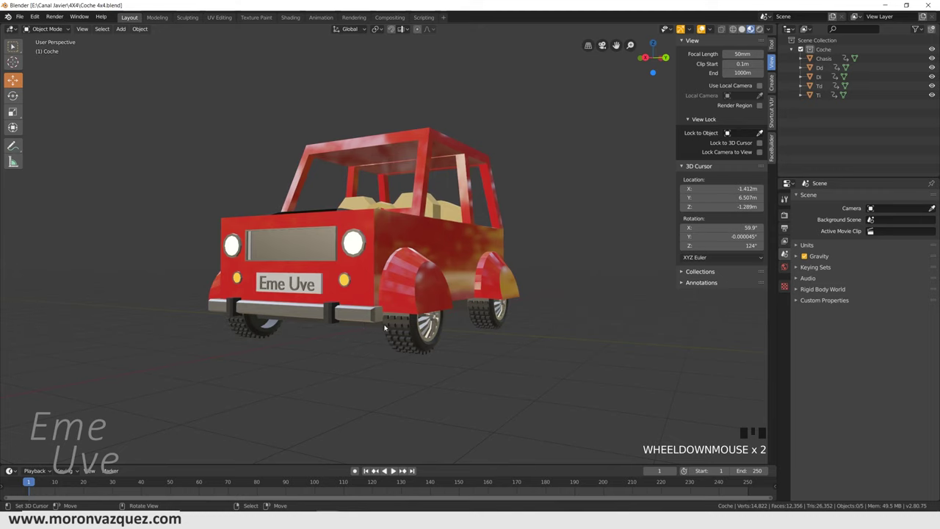
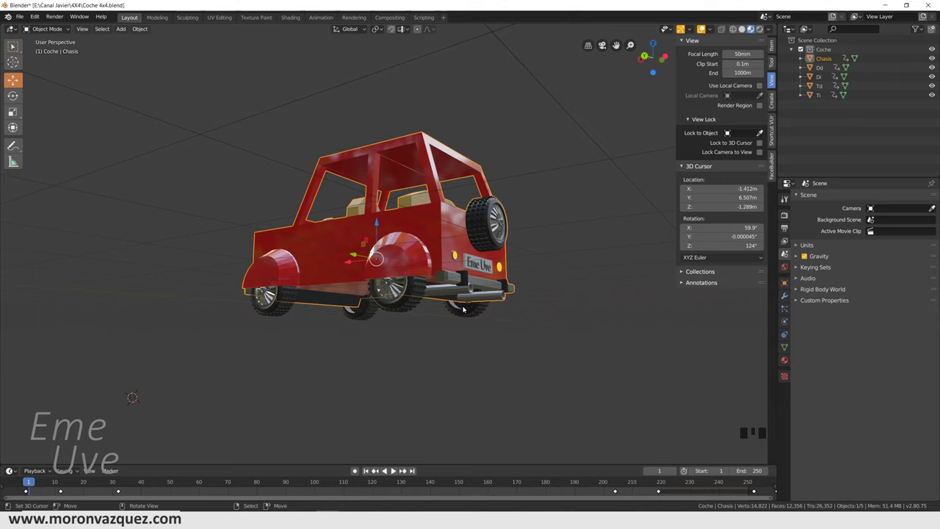
Orbit around the car to a side view with the body resting on the wheels
drag(398, 328, 513, 230)
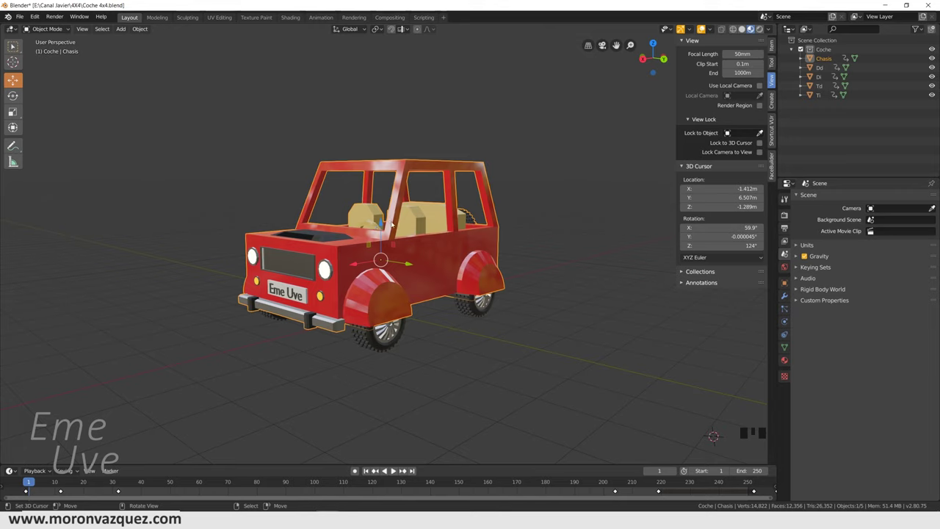
drag(572, 250, 580, 251)
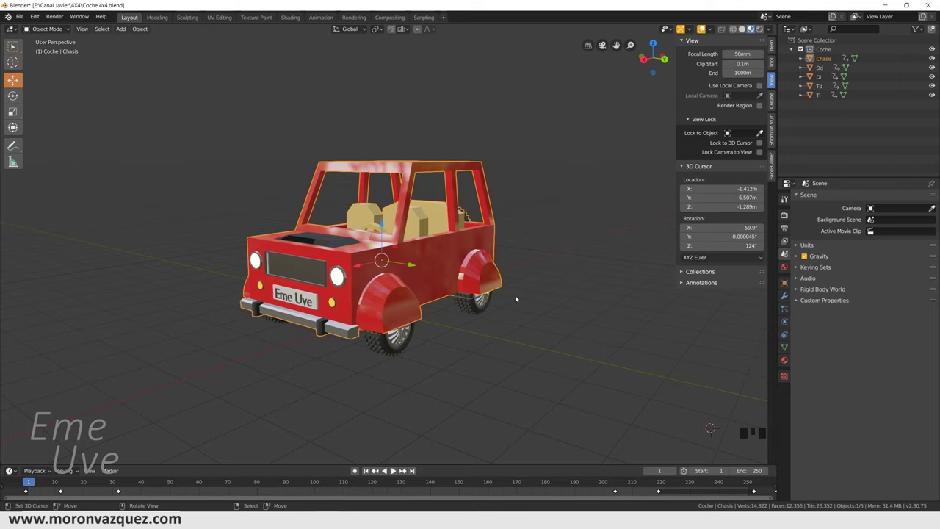
drag(525, 315, 387, 262)
Add a cube Empty, raise it on Z above the roof, and select it with the Chasis
key(shift+a)
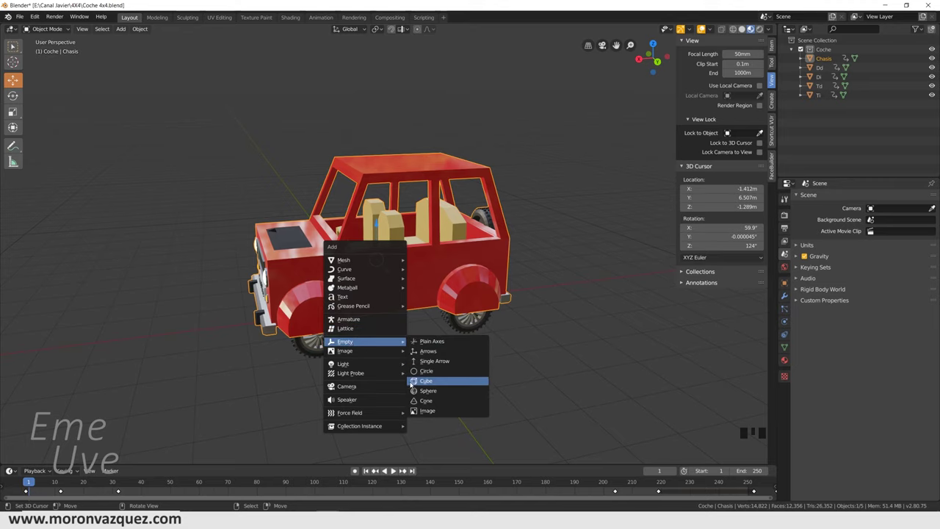
drag(487, 369, 579, 274)
key(alt+g)
drag(389, 278, 507, 122)
drag(508, 122, 366, 106)
drag(366, 106, 345, 318)
right_click(344, 318)
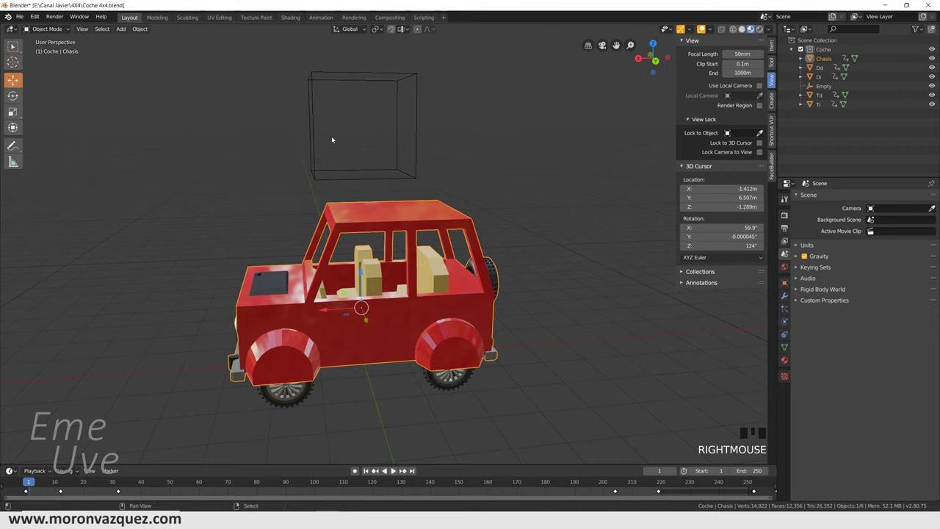
right_click(321, 180)
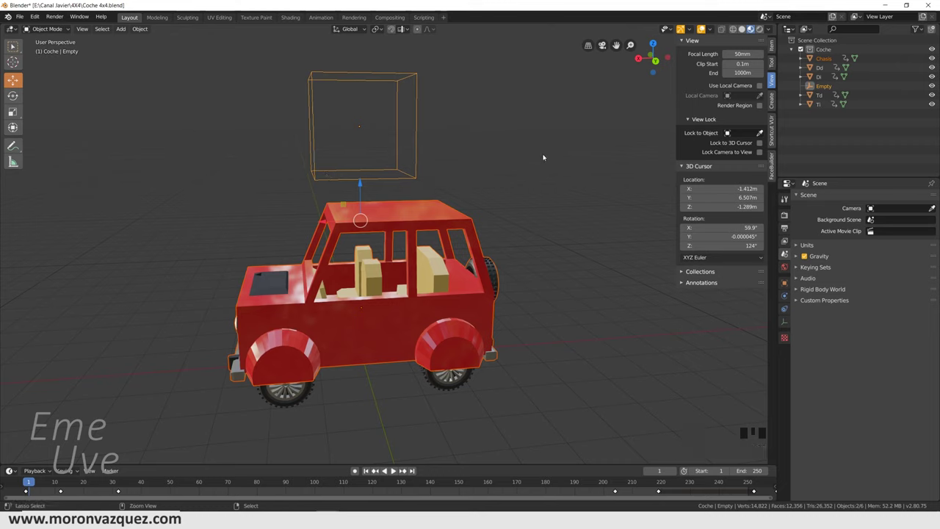
Parent the Chasis to the cube Empty keeping transform, test-move it and undo
key(ctrl+p)
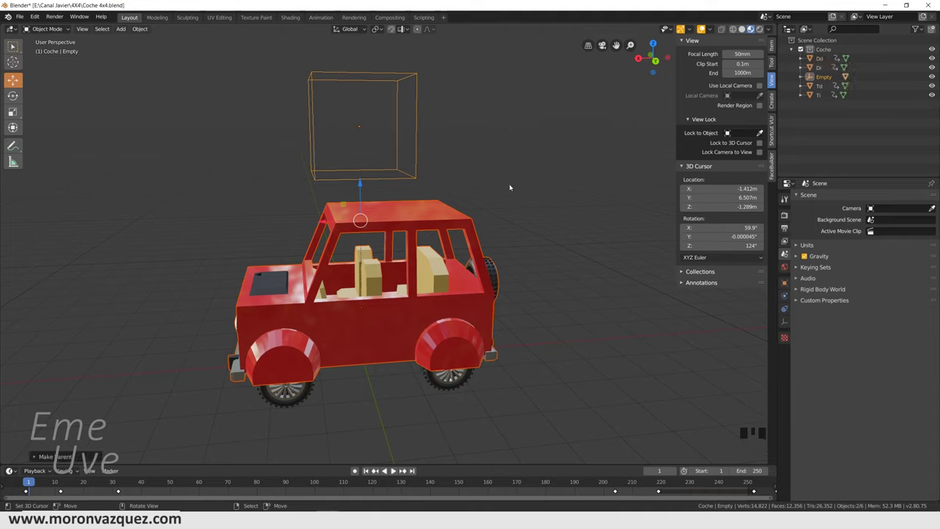
key(ctrl+p)
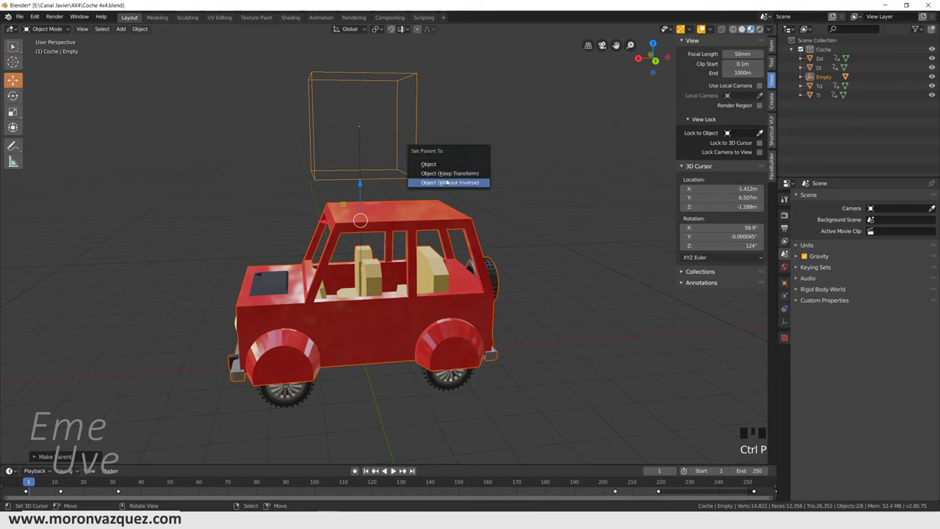
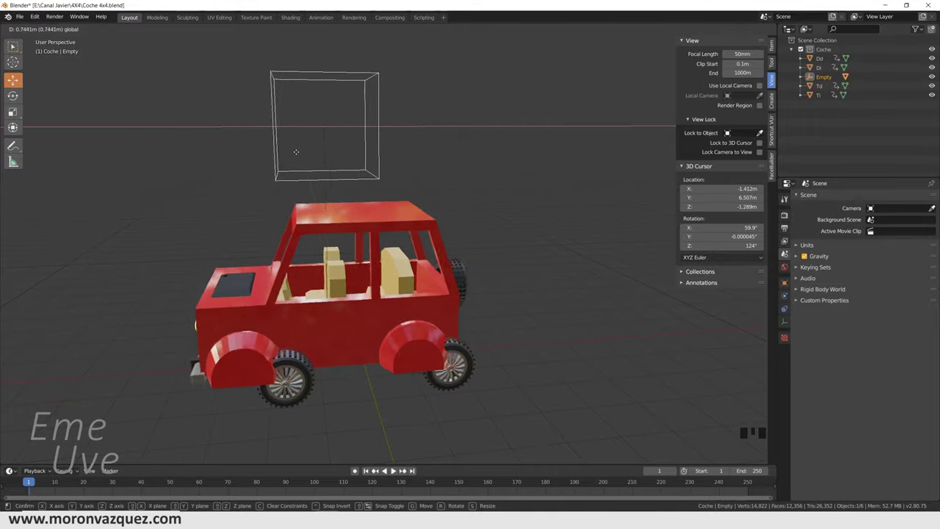
key(ctrl+z)
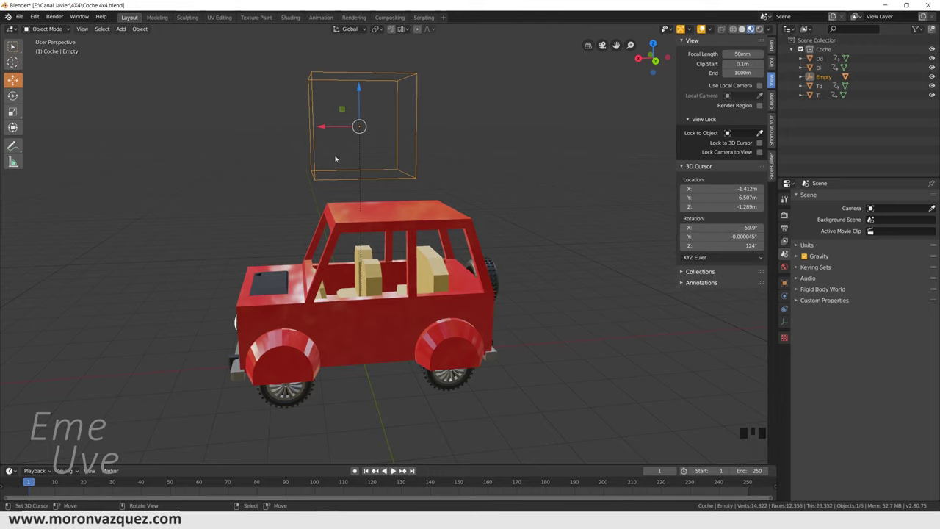
drag(307, 298, 380, 165)
key(ctrl+z)
drag(551, 210, 375, 363)
right_click(374, 363)
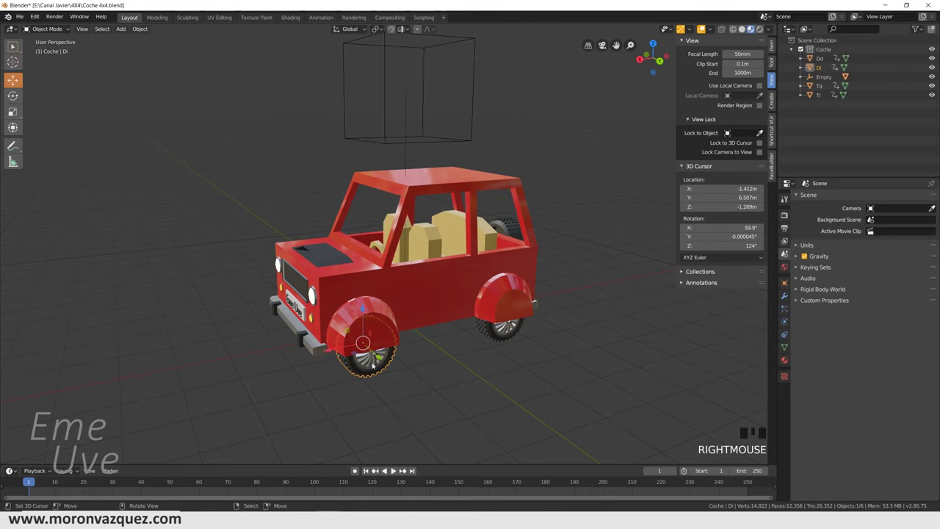
Isolate front wheel Di in local view and orbit around it
key(/)
drag(418, 289, 414, 276)
key(/)
key(/)
drag(387, 297, 417, 291)
key(/)
key(/)
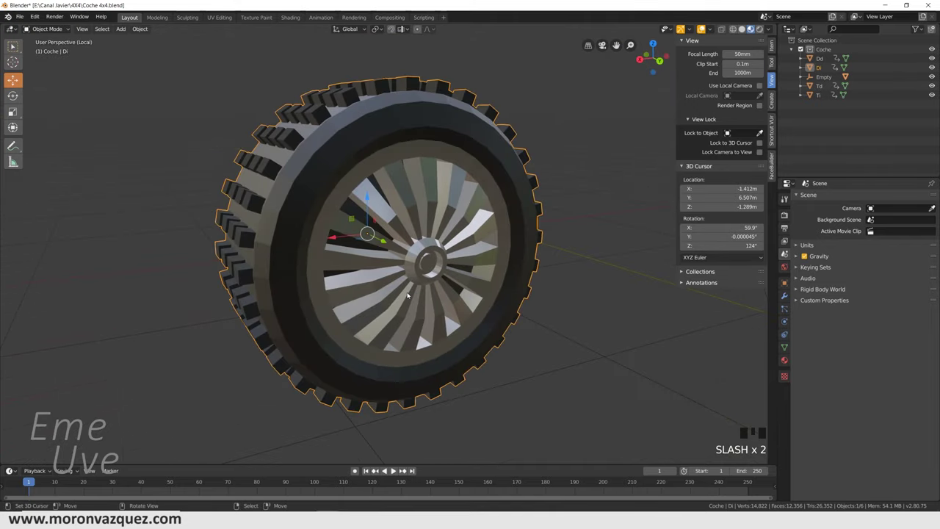
key(/)
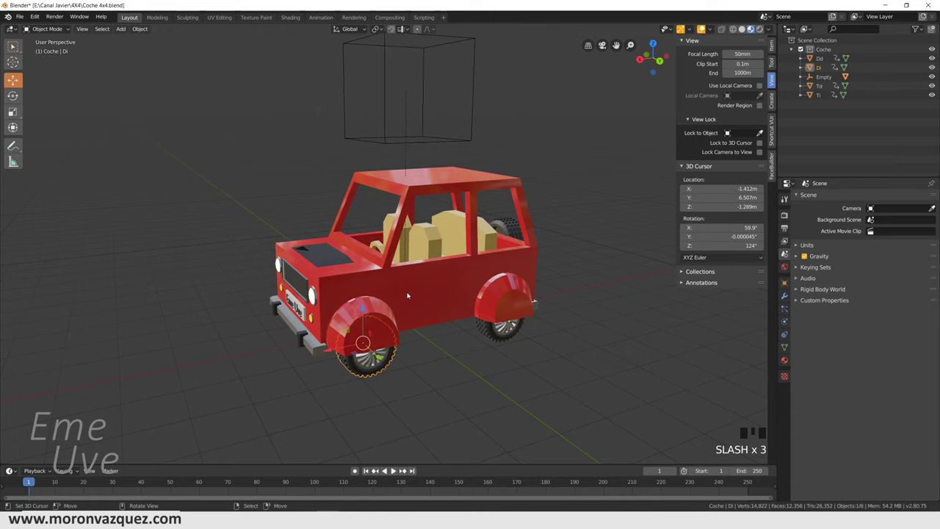
key(/)
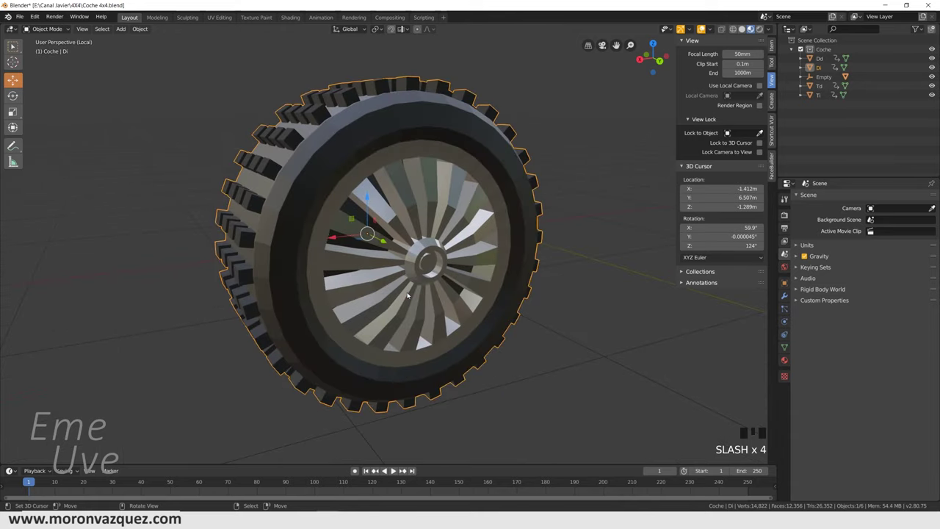
key(/)
scroll(up, 3)
drag(408, 346, 396, 308)
key(/)
scroll(down, 3)
drag(453, 301, 432, 297)
Step the wheel through front, right and orthographic numpad views
key(KP_3)
key(KP_6)
key(KP_6)
key(KP_6)
key(KP_6)
key(KP_6)
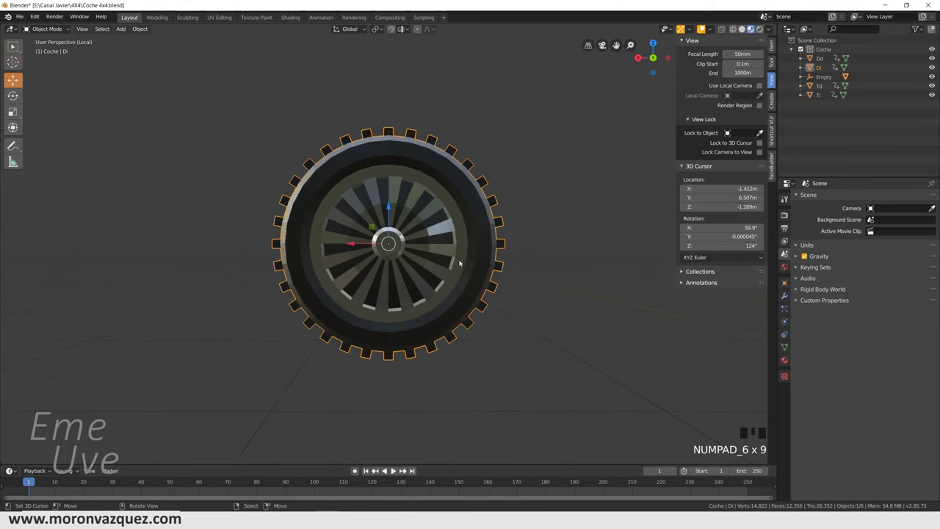
key(KP_1)
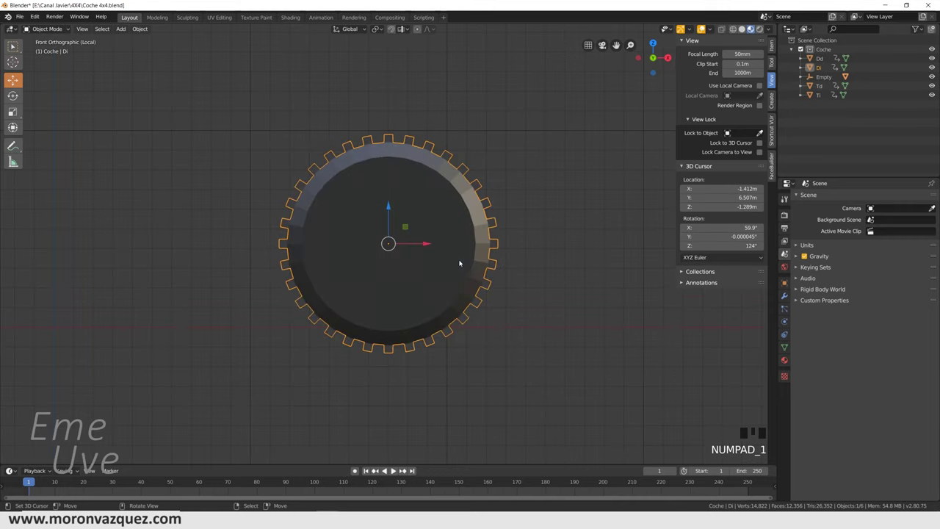
key(KP_3)
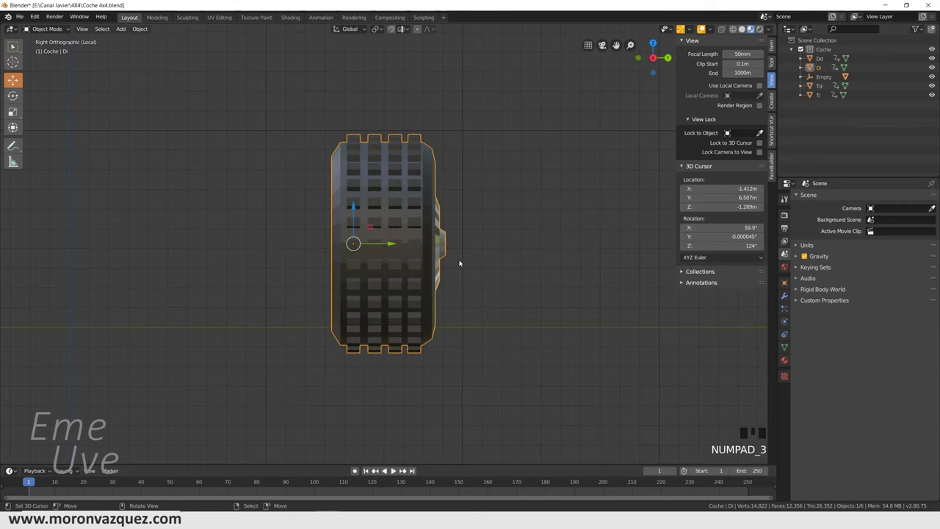
key(KP_5)
key(KP_5)
key(KP_5)
key(KP_5)
key(KP_5)
key(KP_5)
key(KP_5)
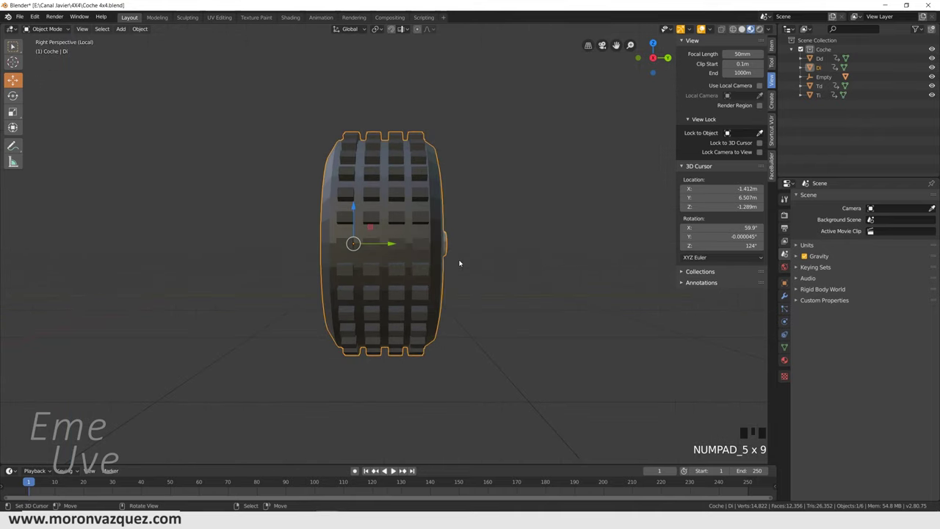
key(KP_5)
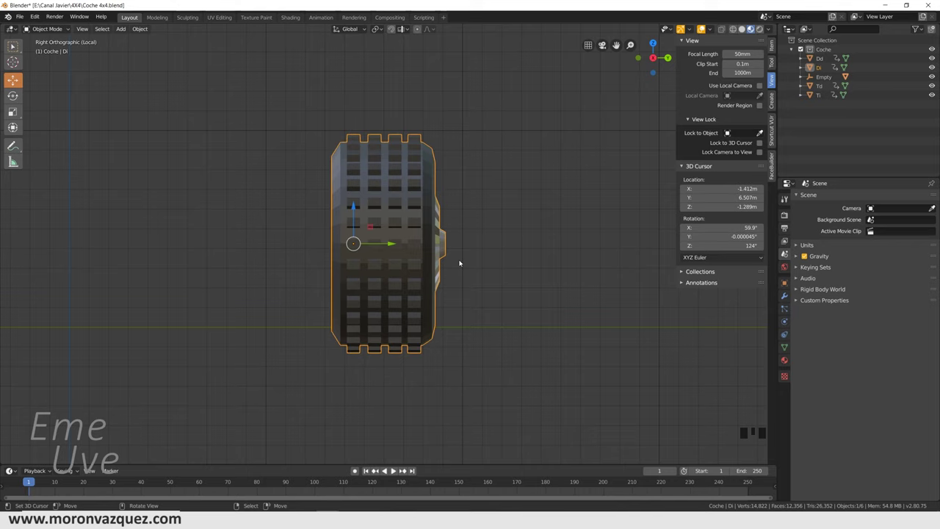
key(KP_6)
key(KP_6)
key(KP_6)
key(KP_6)
key(KP_6)
key(KP_6)
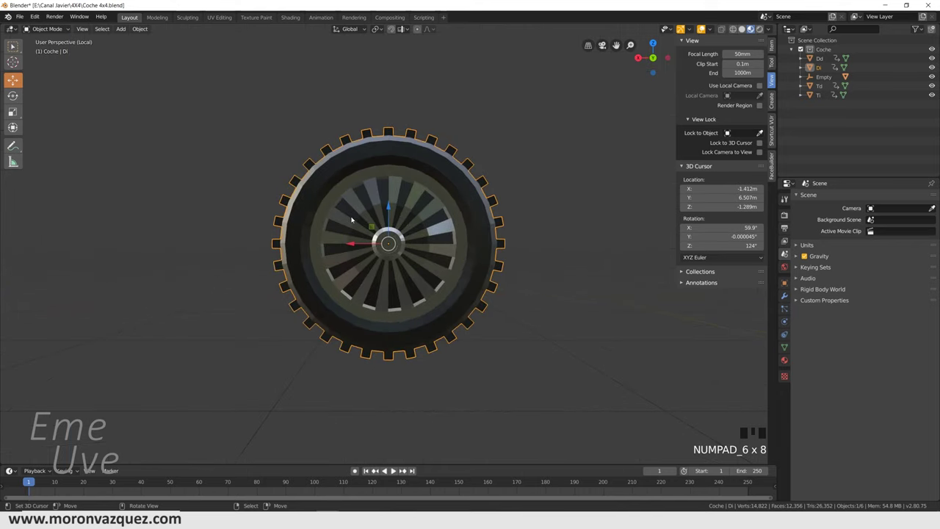
Face the wheel hub, place the 3D cursor at its centre and check the tread
drag(20, 62, 409, 252)
scroll(up, 3)
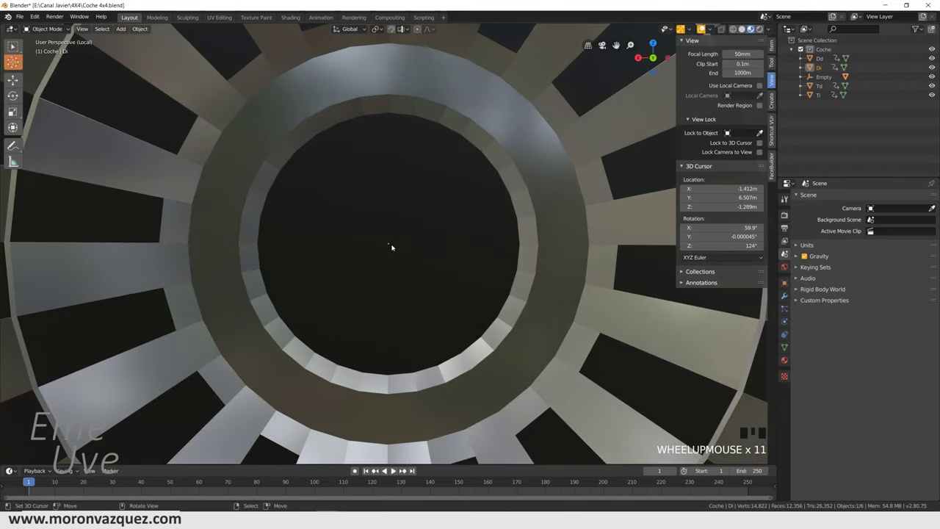
click(392, 246)
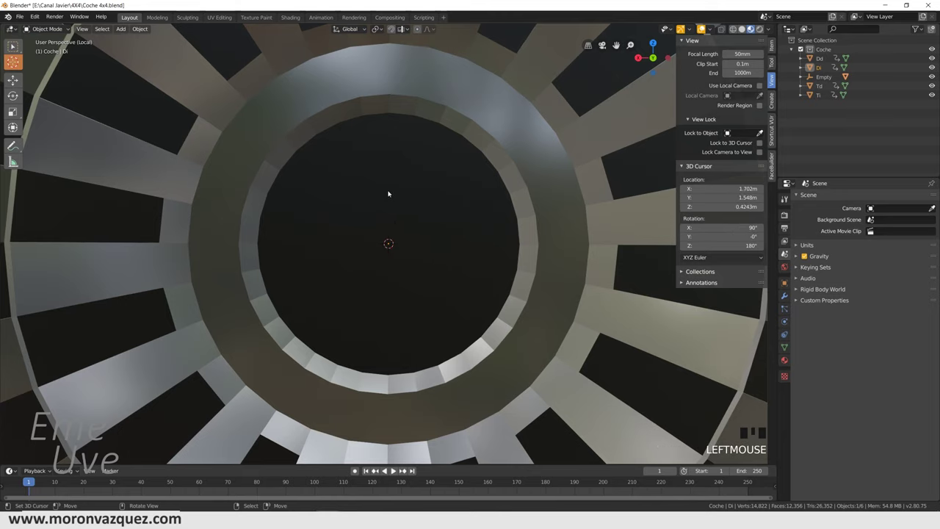
scroll(down, 3)
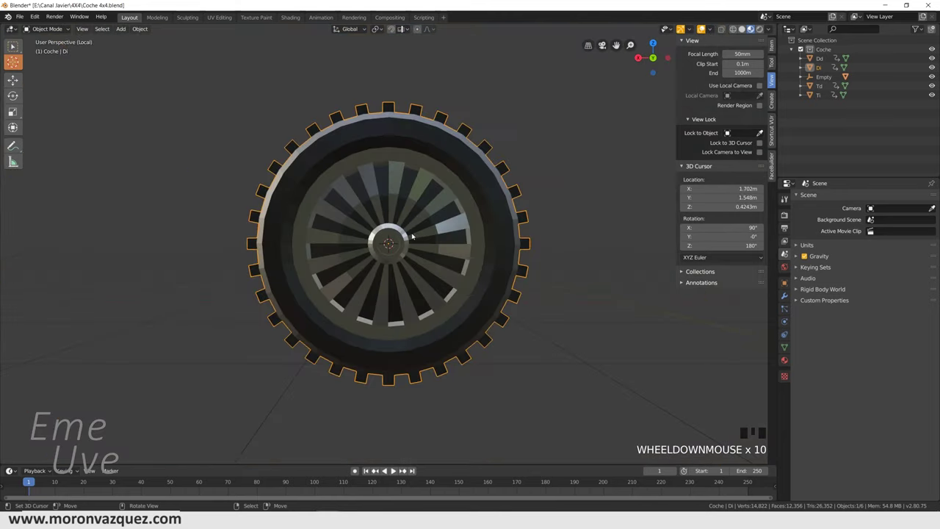
drag(425, 267, 483, 277)
Add a plain-axes empty, Empty.001, at the hub centre of wheel Di
key(shift+a)
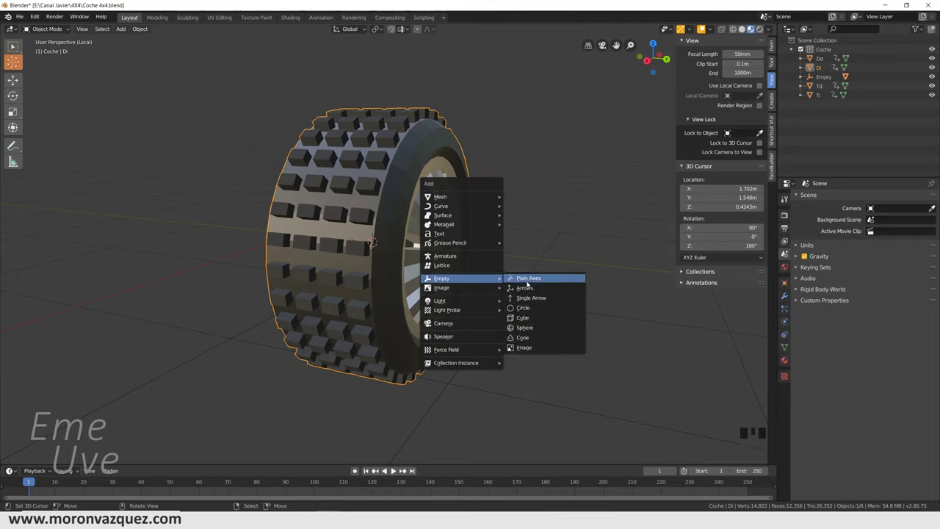
scroll(down, 3)
drag(508, 267, 532, 258)
Check the empty at the wheel centre in front and right orthographic views
key(KP_1)
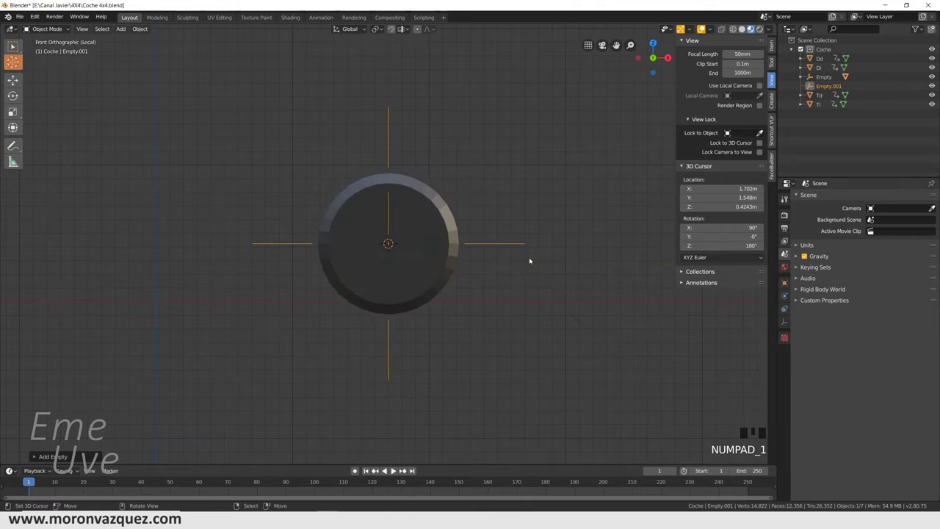
key(KP_3)
key(KP_1)
key(KP_3)
key(KP_1)
key(KP_3)
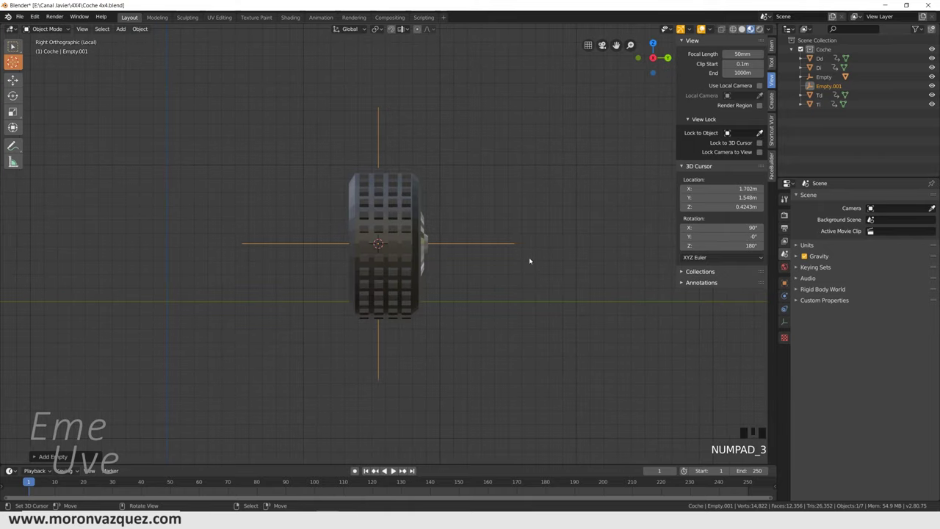
scroll(up, 3)
click(16, 81)
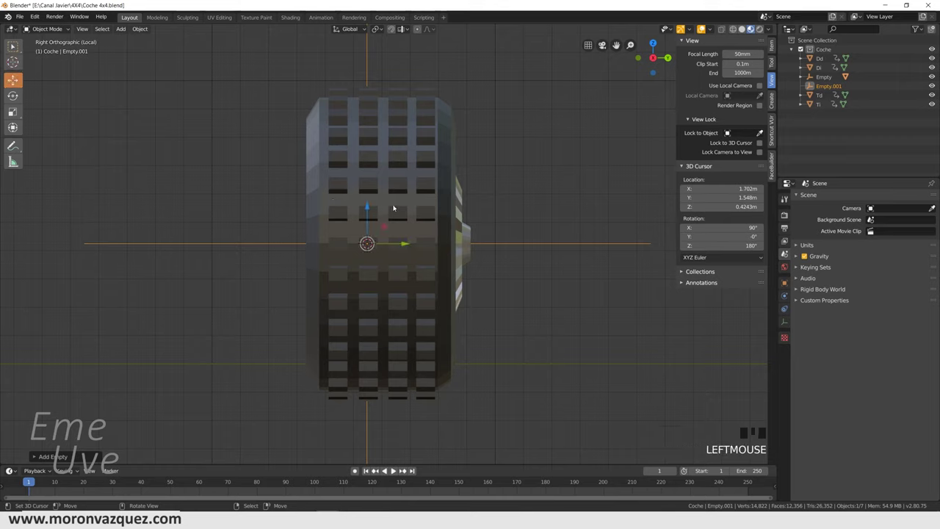
drag(406, 244, 254, 295)
drag(254, 294, 302, 278)
scroll(down, 3)
Select Di then Empty.001 and parent the wheel to it with Keep Transform
right_click(372, 282)
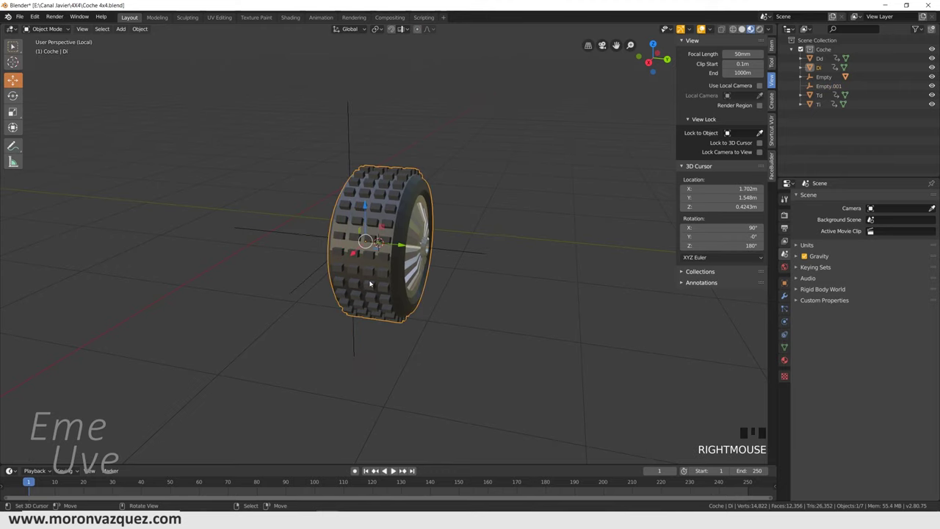
right_click(318, 274)
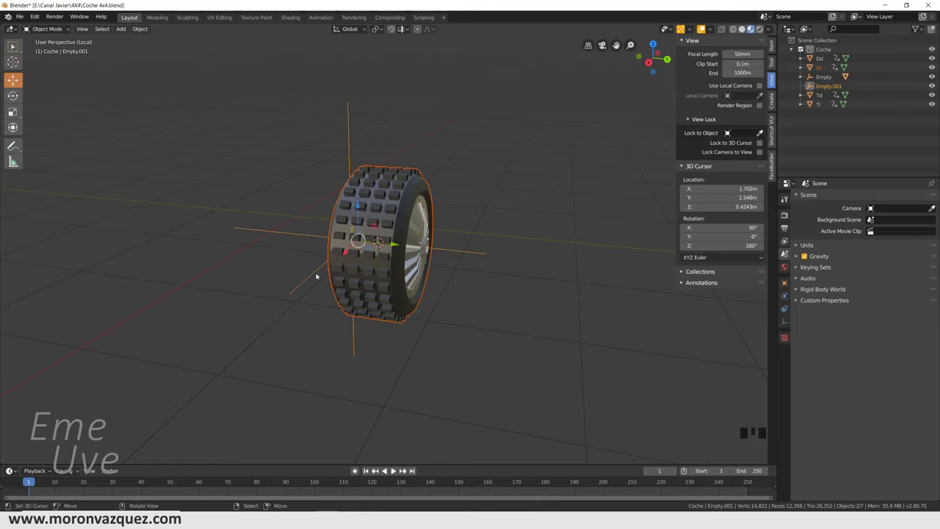
right_click(320, 333)
right_click(370, 284)
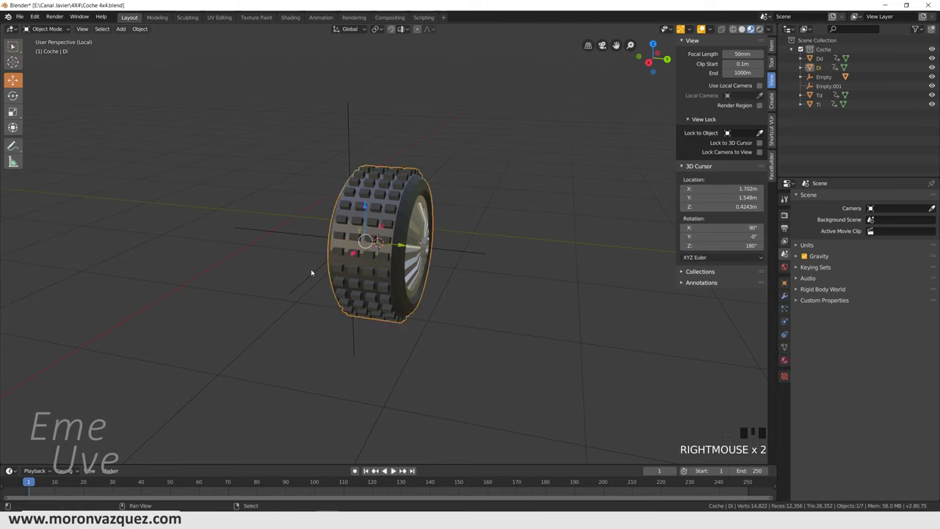
right_click(316, 272)
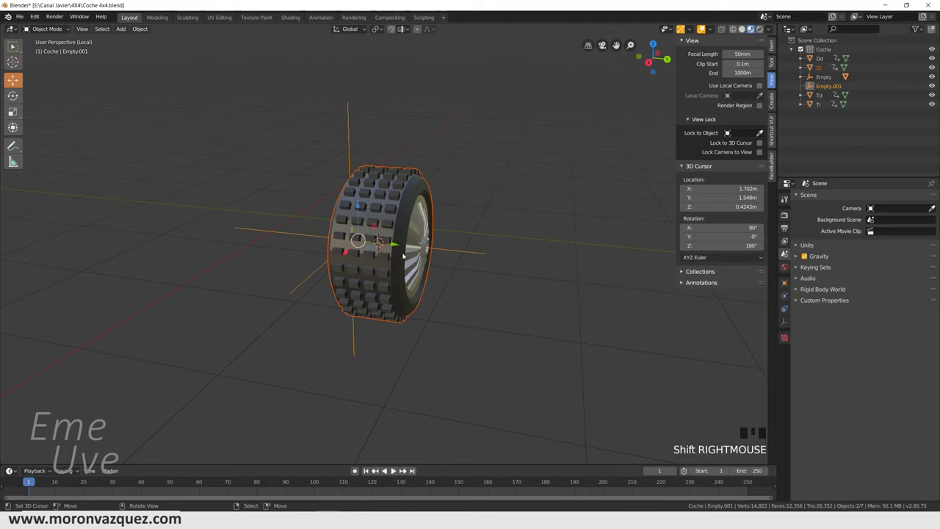
key(ctrl+p)
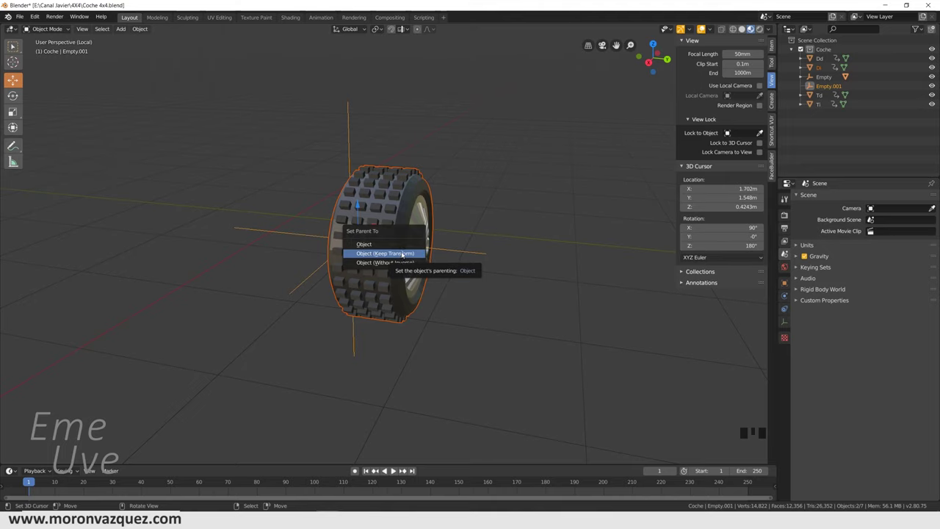
right_click(213, 289)
Rotate Empty.001 to confirm the wheel follows, then undo the rotation
right_click(313, 279)
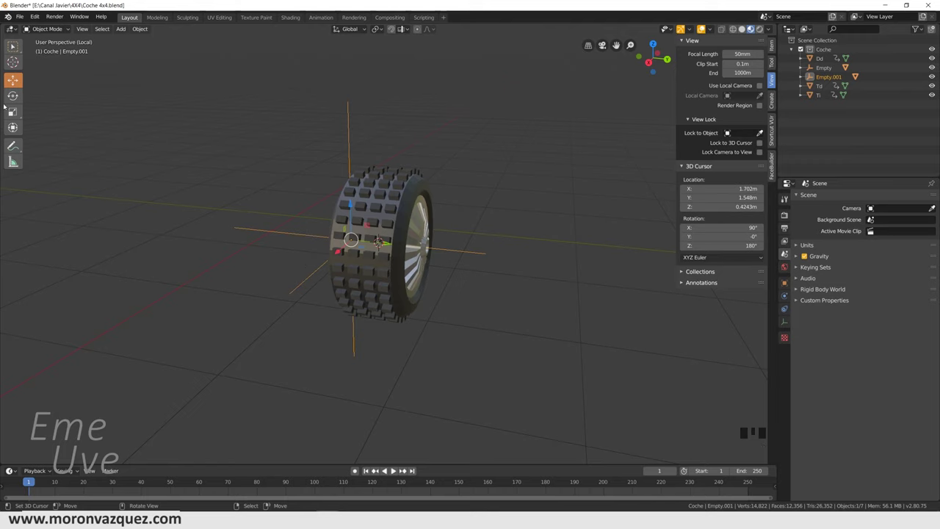
click(13, 100)
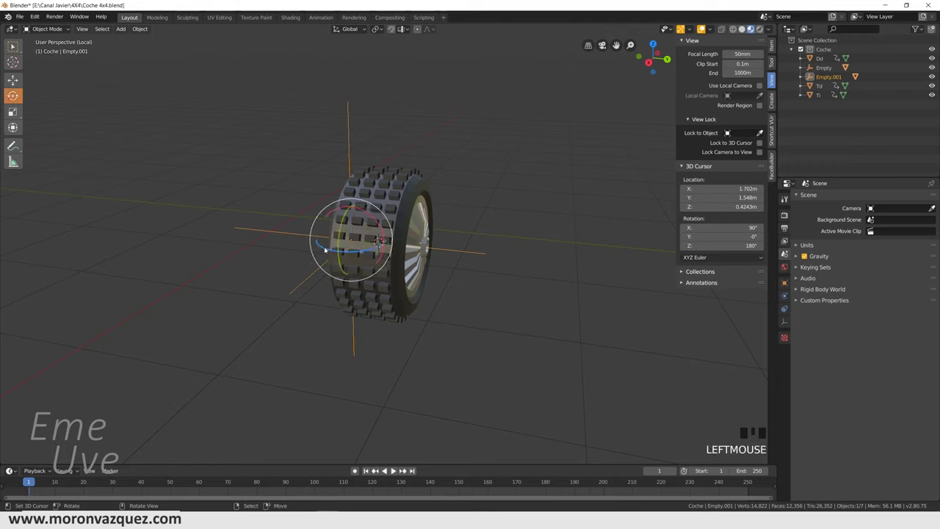
drag(328, 249, 407, 288)
key(ctrl+z)
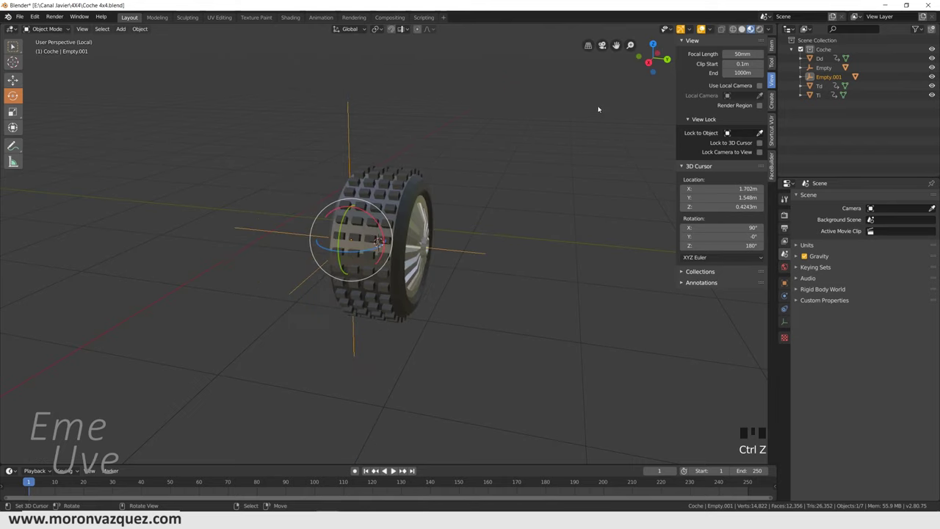
Leave local view, return to the whole car and select wheel Ti
key(/)
drag(613, 203, 586, 239)
scroll(down, 3)
drag(530, 271, 401, 269)
scroll(down, 3)
scroll(up, 3)
right_click(350, 263)
Isolate wheel Ti, view it side-on and snap the 3D cursor to its hub
key(/)
key(KP_3)
key(KP_6)
key(KP_6)
key(KP_6)
key(KP_6)
key(KP_6)
key(KP_6)
click(17, 67)
scroll(up, 3)
scroll(down, 3)
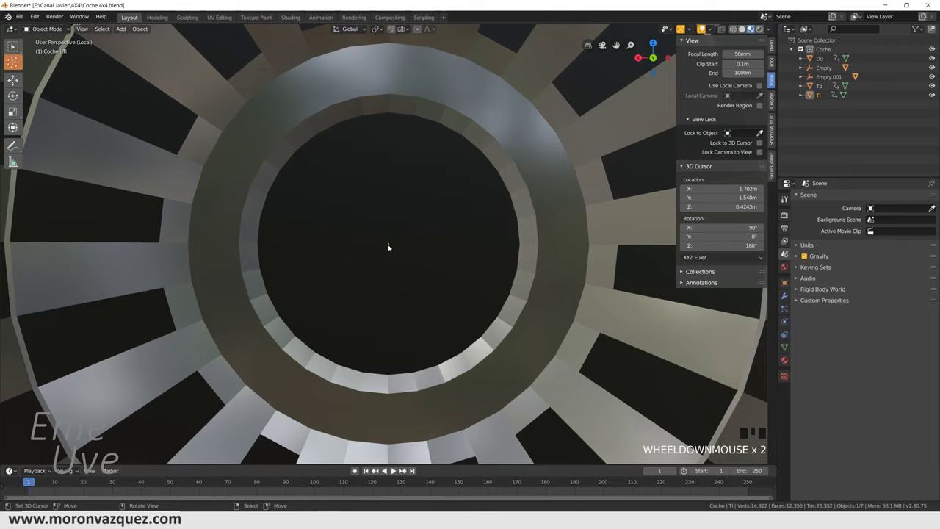
click(392, 244)
scroll(down, 3)
drag(431, 239, 484, 247)
Add a plain-axes empty, Empty.002, at the centre of wheel Ti
key(shift+a)
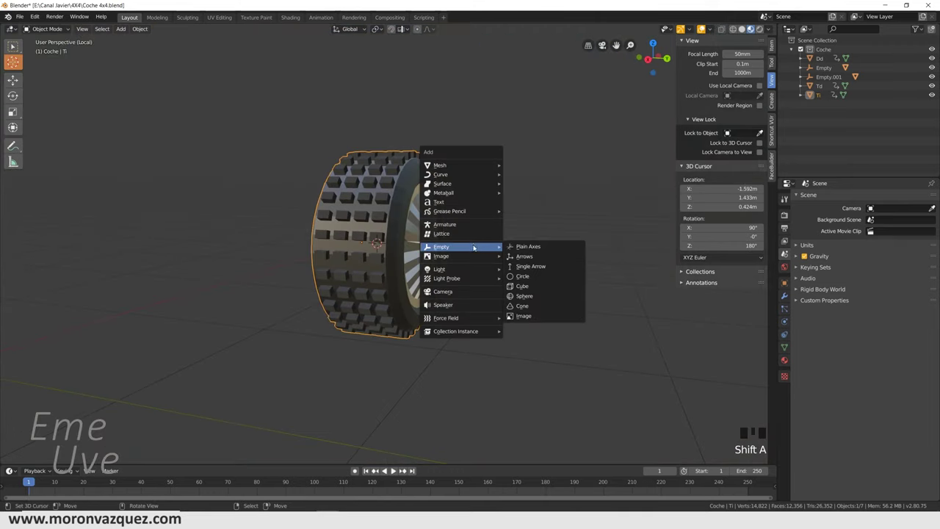
drag(486, 262, 511, 249)
key(KP_1)
key(KP_3)
drag(17, 83, 389, 228)
Parent Ti to Empty.002 keeping transform, test it, and return to the full car
right_click(388, 227)
right_click(343, 139)
key(ctrl+p)
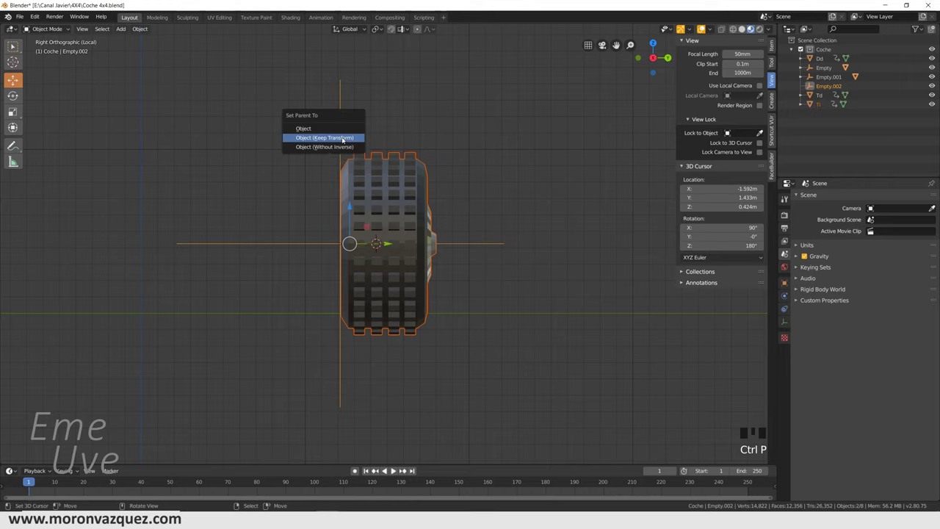
drag(497, 120, 256, 262)
right_click(257, 262)
drag(12, 93, 349, 241)
key(ctrl+z)
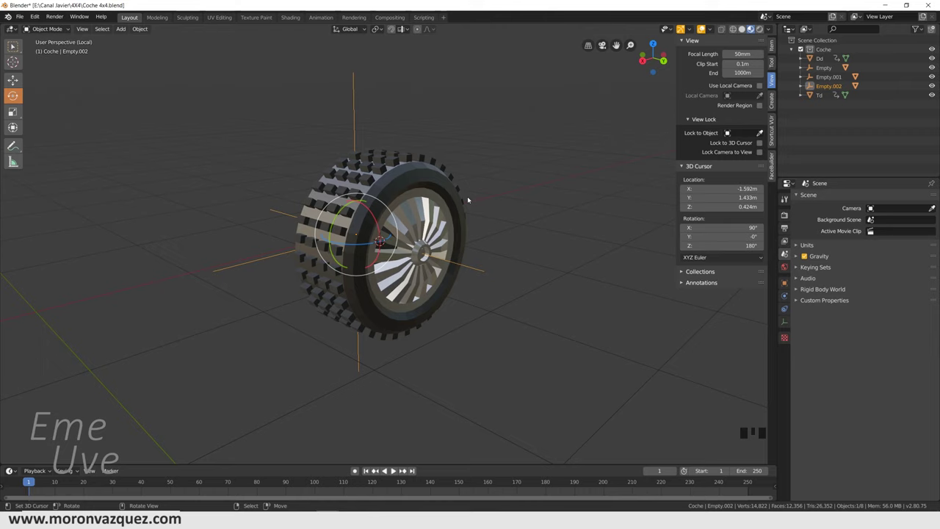
key(/)
drag(413, 287, 233, 173)
Select wheel Dd, isolate it and zoom in head-on on its hub
right_click(232, 173)
scroll(down, 3)
scroll(up, 3)
key(/)
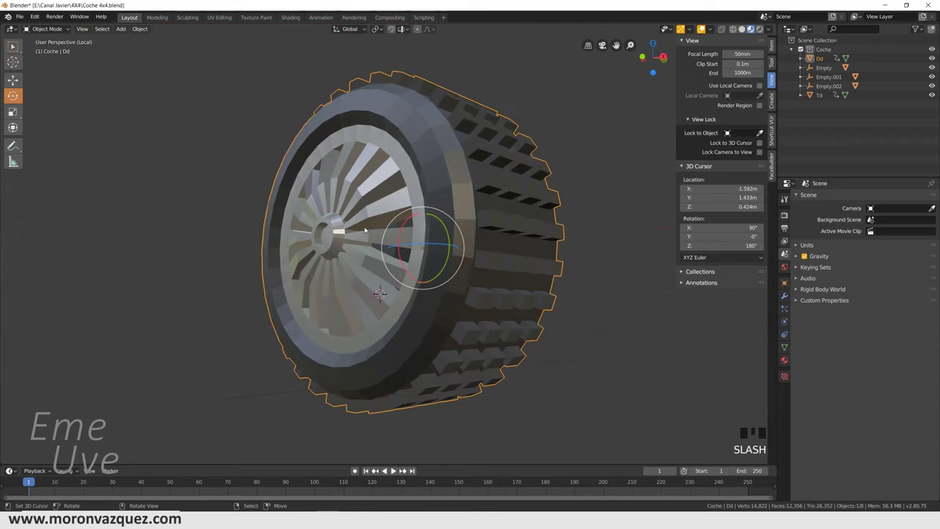
key(KP_1)
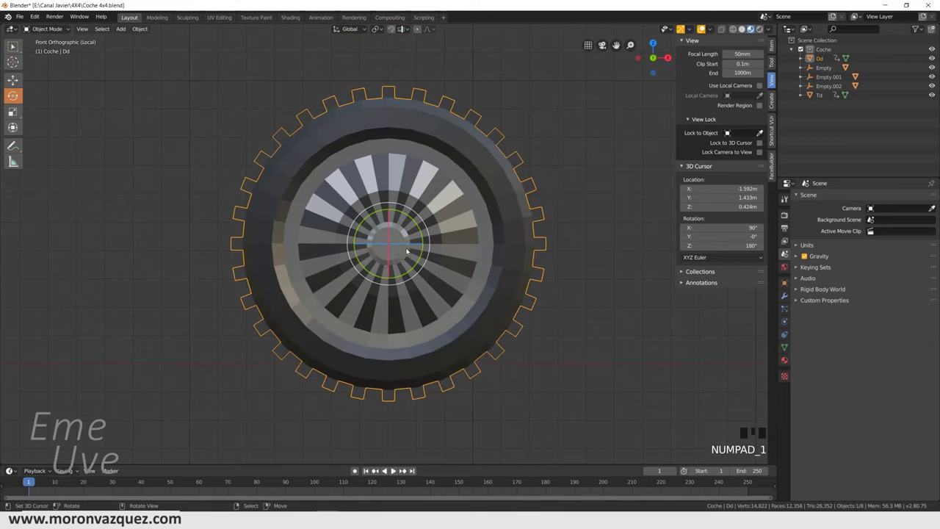
scroll(up, 3)
drag(18, 64, 392, 244)
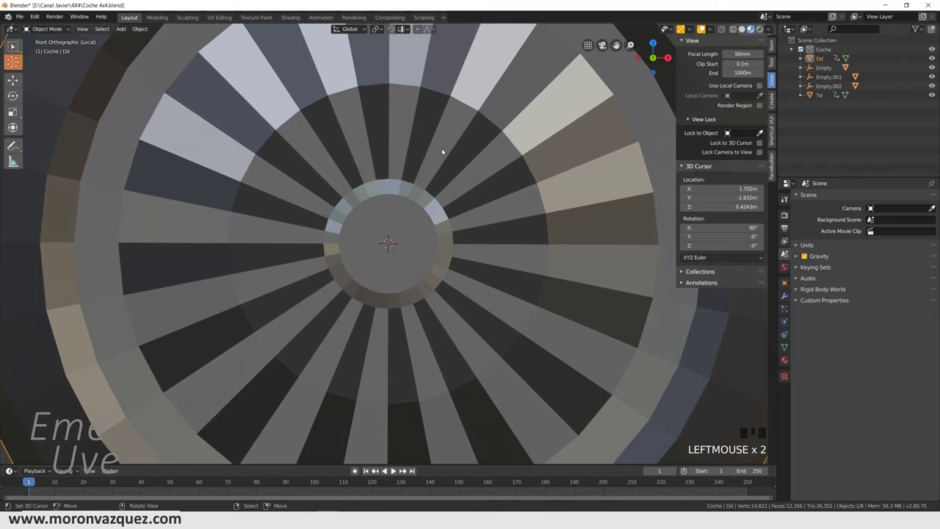
scroll(down, 3)
Add Empty.003 at the hub and parent wheel Dd to it keeping transform
key(shift+a)
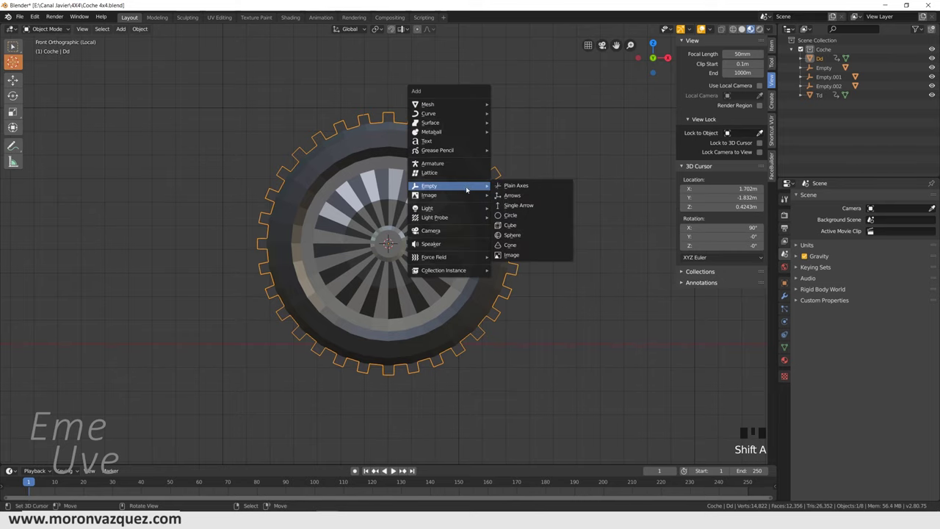
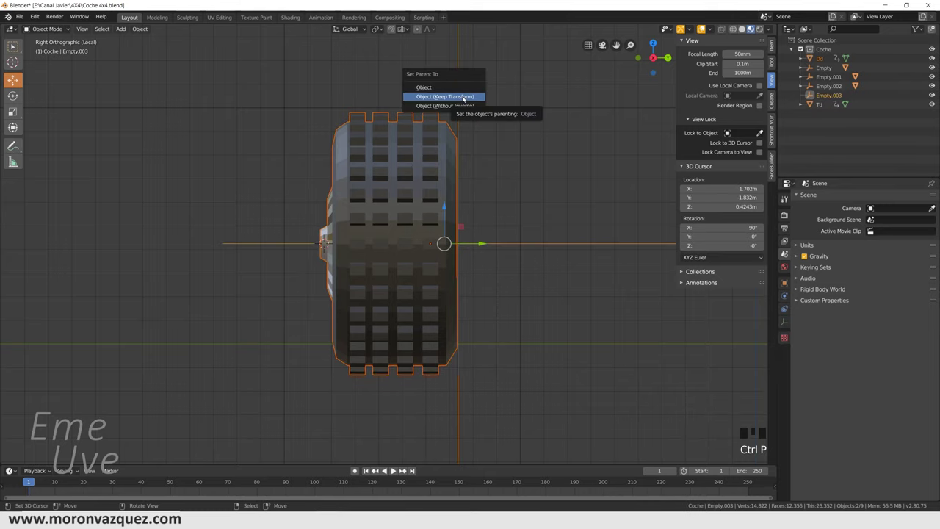
drag(507, 160, 534, 172)
scroll(down, 3)
scroll(up, 3)
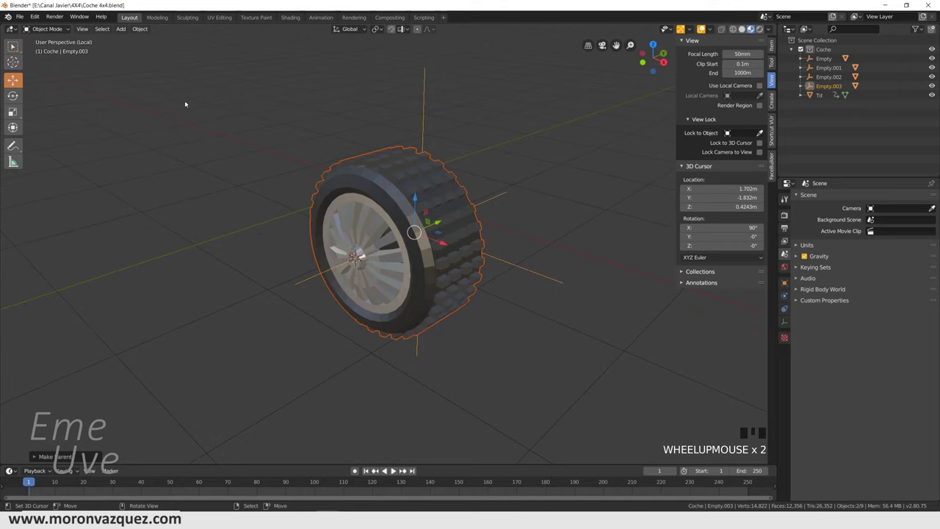
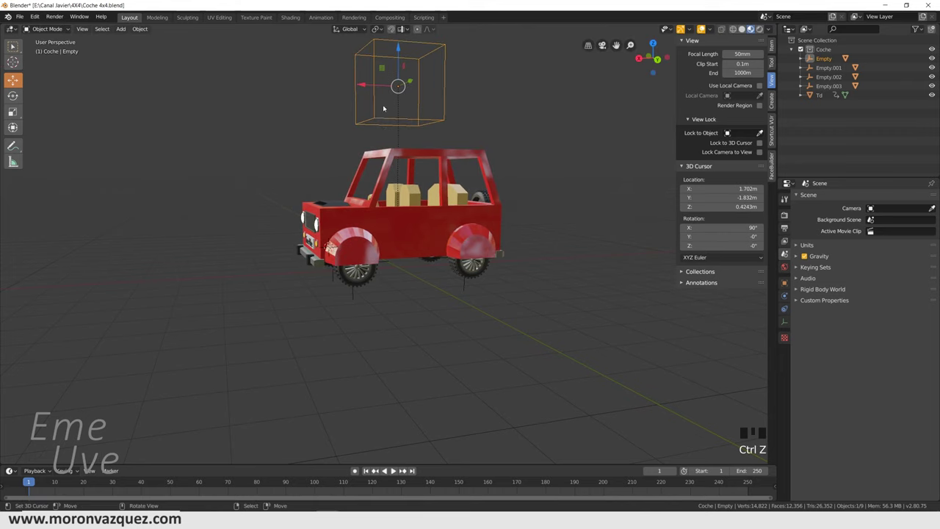
drag(483, 140, 370, 299)
right_click(369, 300)
scroll(up, 3)
drag(411, 308, 777, 62)
Show Empty.001's own location and rotation values in the sidebar Item panel
click(777, 62)
click(777, 49)
key(n)
key(n)
key(n)
key(n)
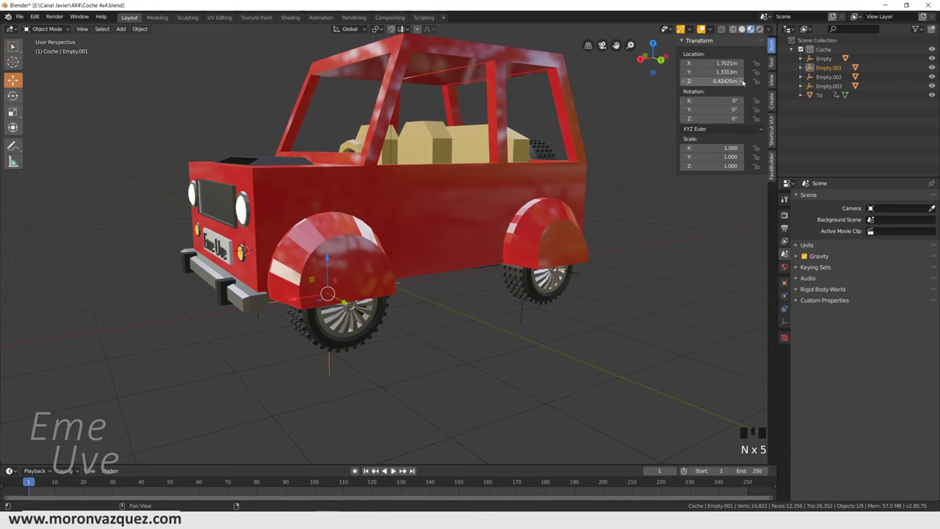
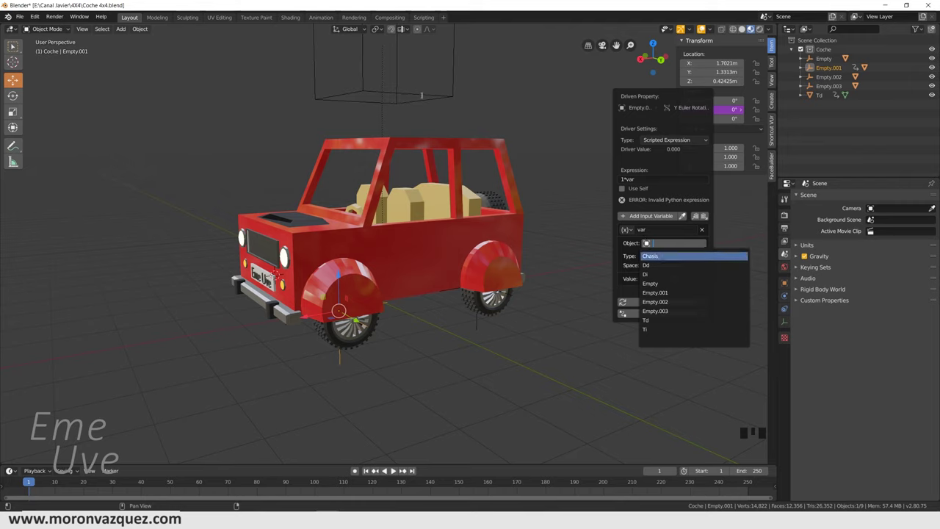
Rename the cube-shaped empty above the car to CUBO in the Outliner
right_click(426, 95)
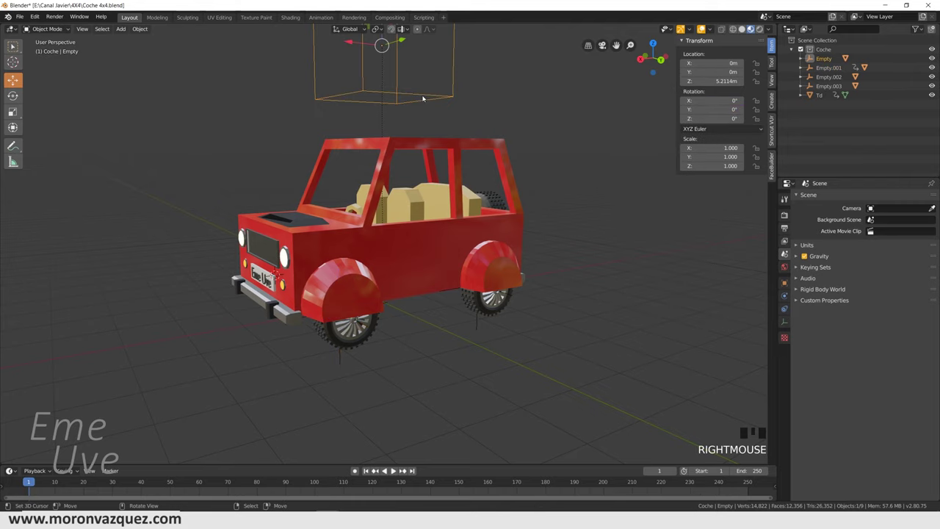
double_click(619, 44)
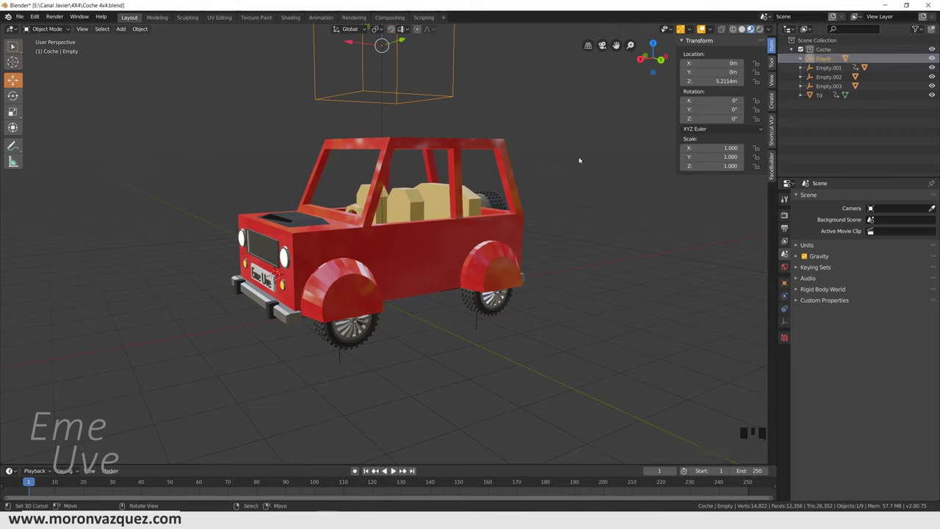
double_click(619, 44)
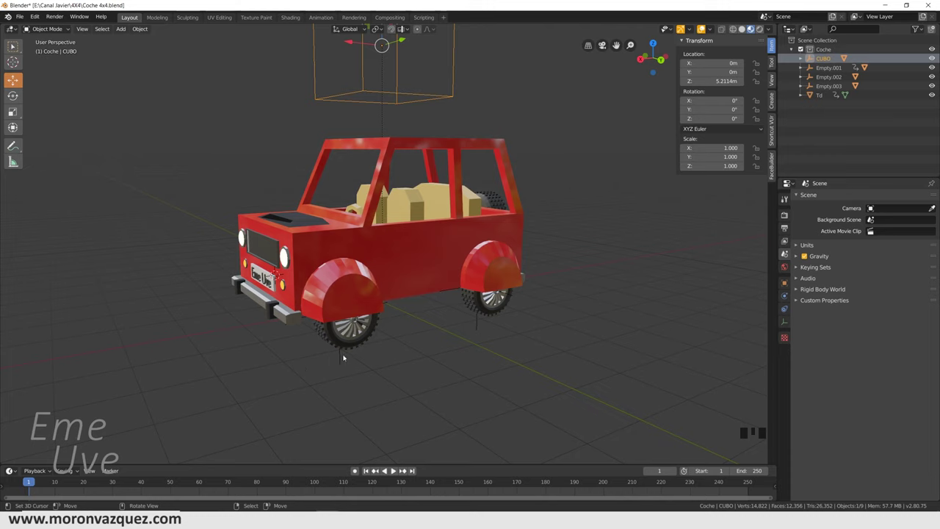
right_click(619, 44)
Zoom out to frame the car and cube together and reselect Empty.001
drag(619, 44, 619, 44)
scroll(down, 3)
middle_click(619, 44)
drag(619, 44, 506, 41)
key(ctrl+z)
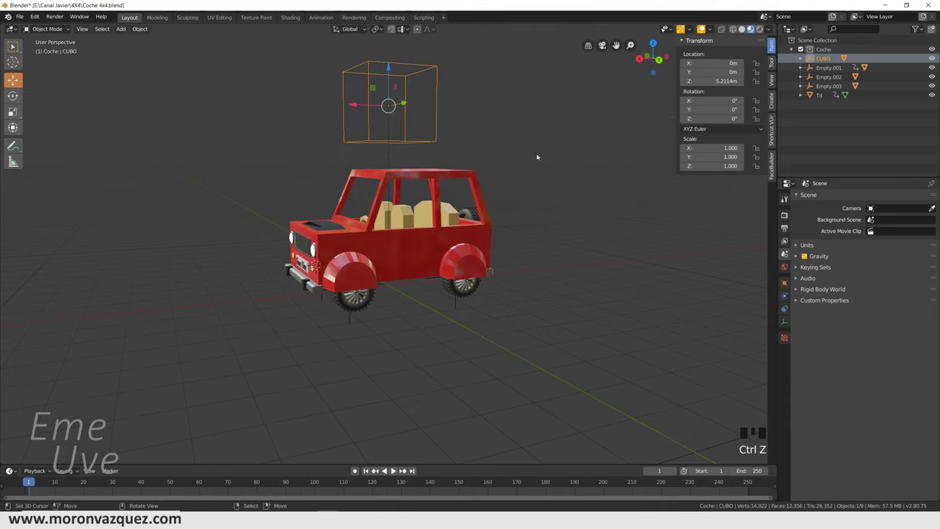
Parent Empty.001 to CUBO keeping its placement, test-move it and undo the move
right_click(353, 321)
right_click(369, 142)
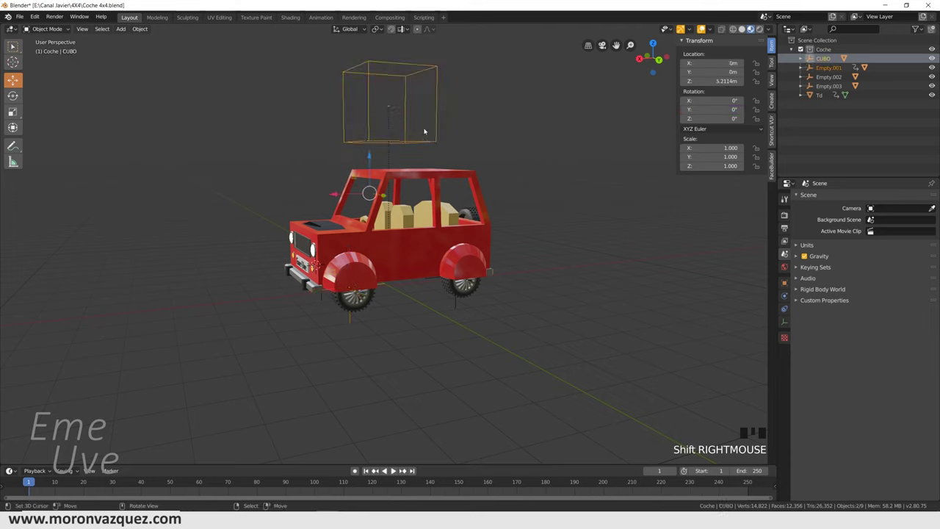
key(ctrl+p)
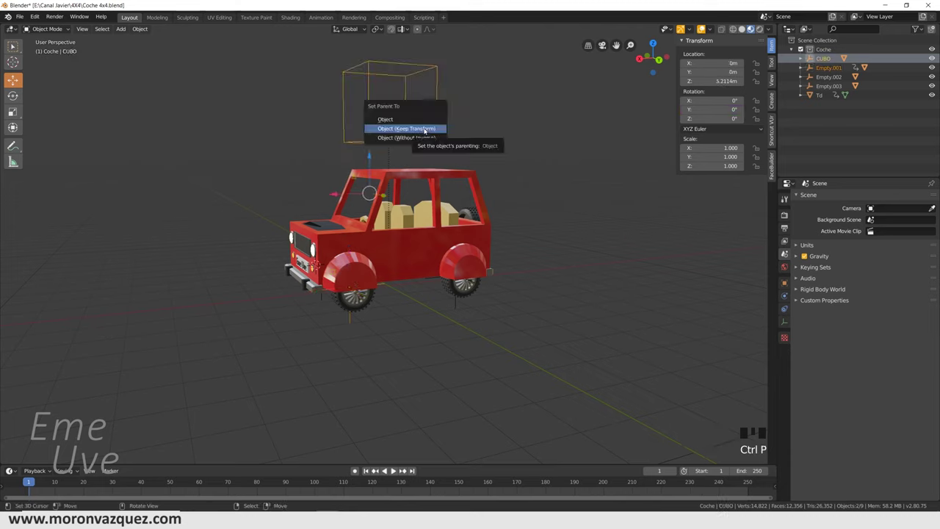
right_click(369, 140)
drag(360, 108, 354, 180)
key(ctrl+z)
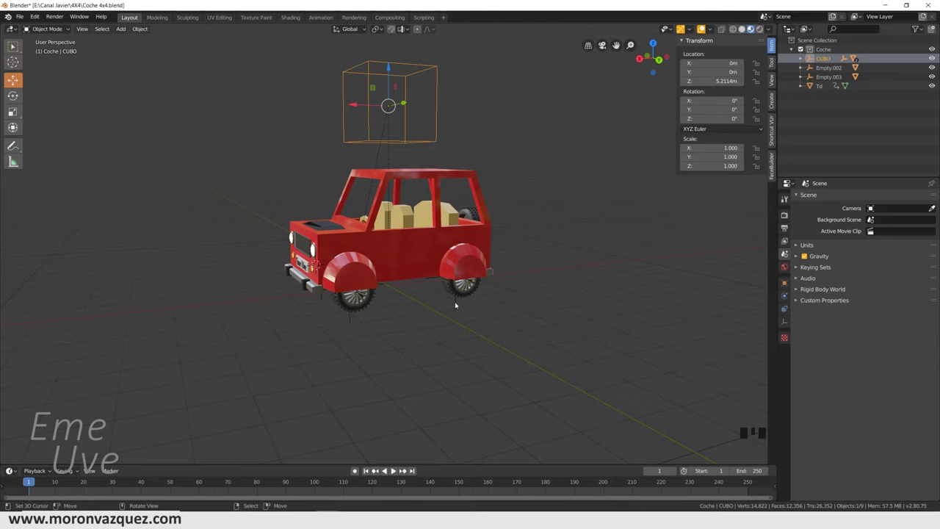
Select the rear wheel's empty and tire, test-move them and undo
right_click(457, 302)
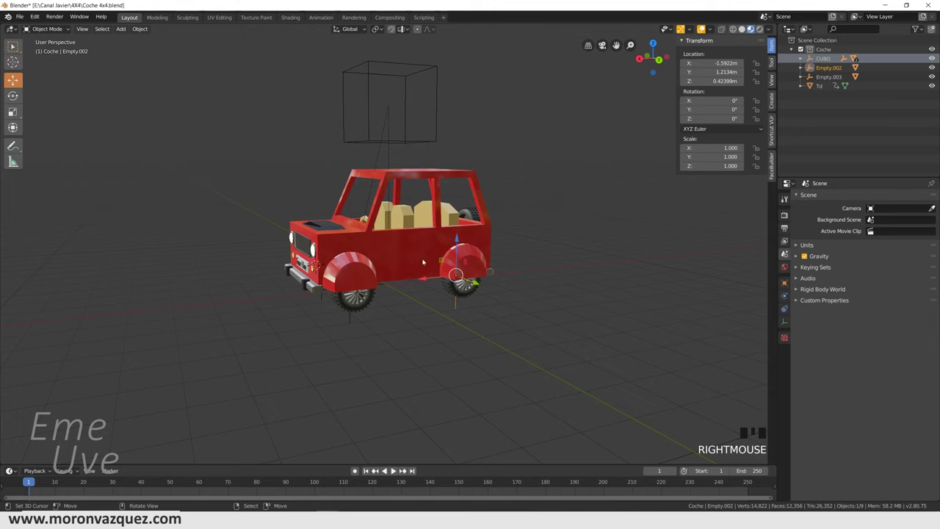
right_click(467, 293)
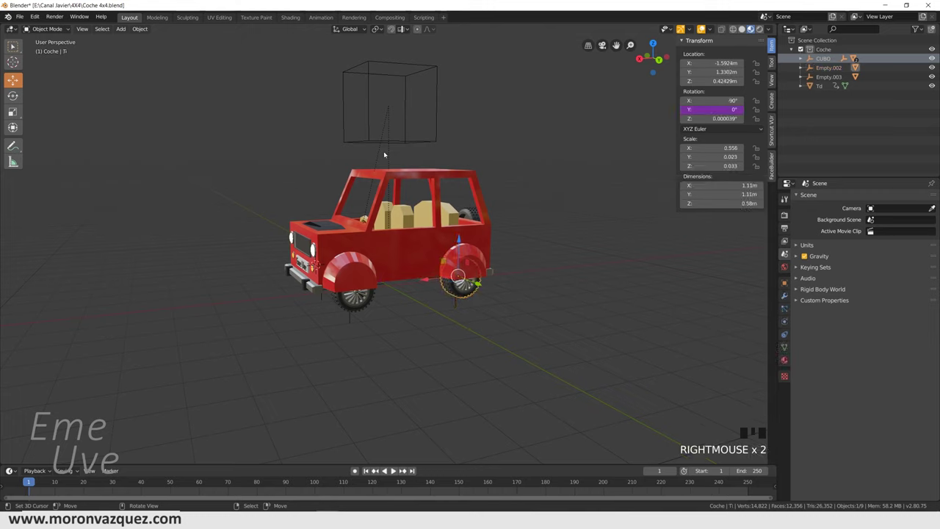
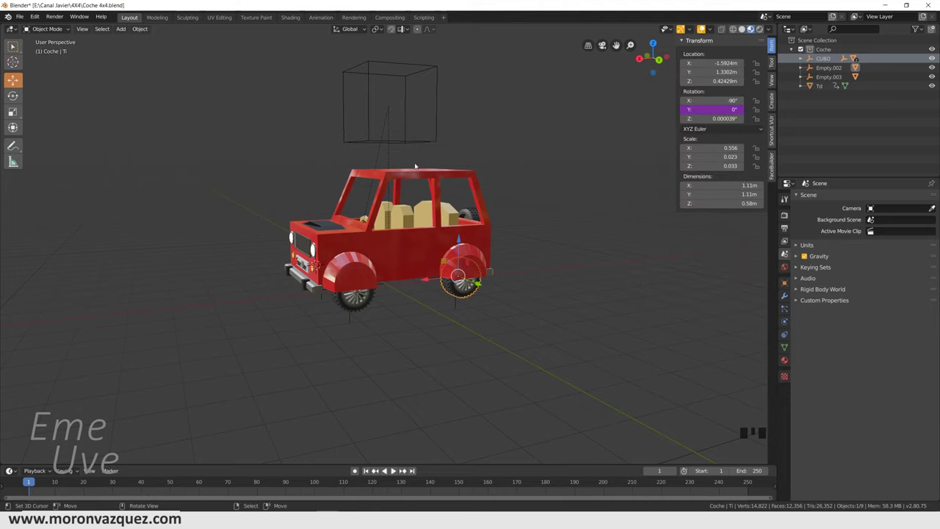
right_click(403, 139)
drag(361, 109, 482, 188)
key(ctrl+z)
Parent the rear tire and its empty with Ctrl+P, test-move and undo
right_click(466, 287)
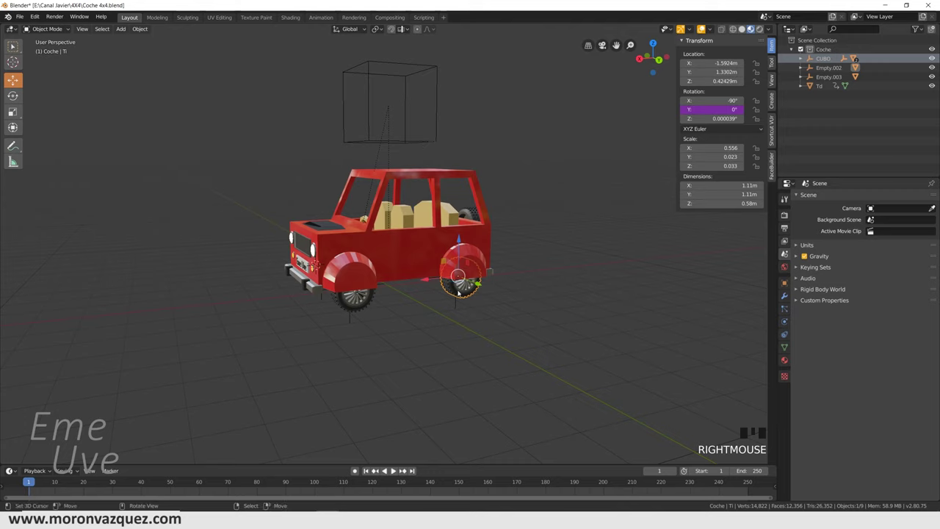
right_click(411, 143)
key(ctrl+p)
right_click(375, 104)
drag(357, 106, 344, 130)
key(ctrl+z)
Delete the leftover item, orbit to the car's other side and select front wheel Dd
drag(520, 321, 443, 305)
right_click(442, 305)
key(Delete)
drag(519, 282, 428, 291)
scroll(up, 3)
drag(389, 319, 415, 308)
scroll(up, 3)
drag(417, 308, 477, 296)
scroll(down, 3)
right_click(410, 332)
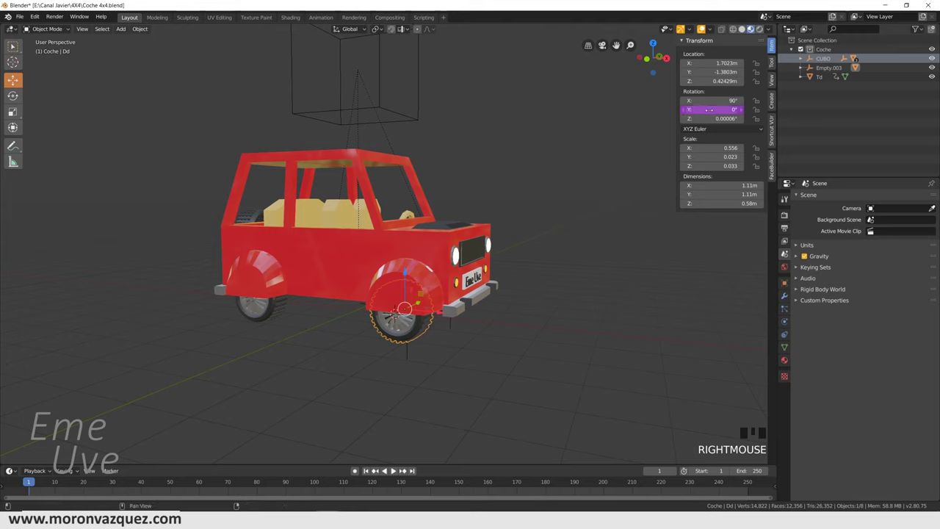
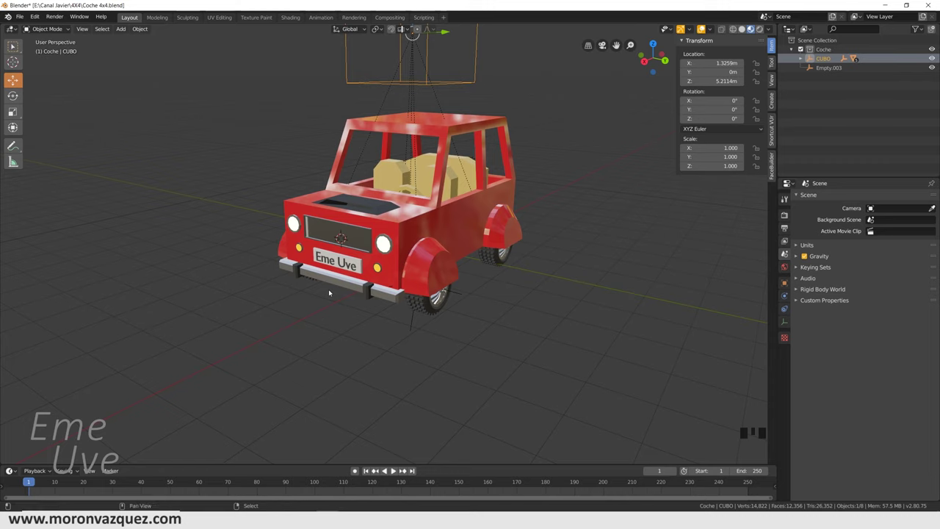
Add a mesh plane and move it onto the ground about 5.4 m ahead of the grille
key(shift+a)
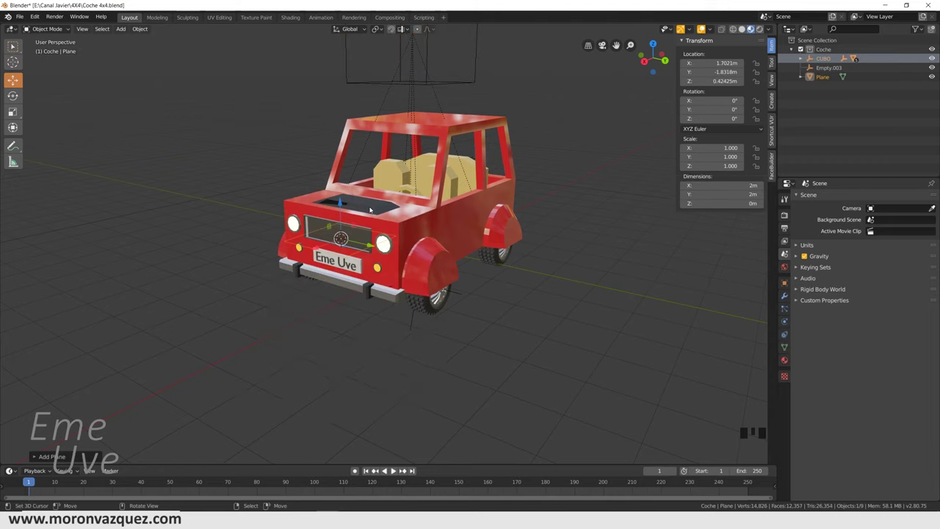
scroll(down, 3)
scroll(up, 3)
drag(414, 245, 379, 250)
key(alt+g)
drag(447, 279, 342, 287)
drag(342, 287, 346, 354)
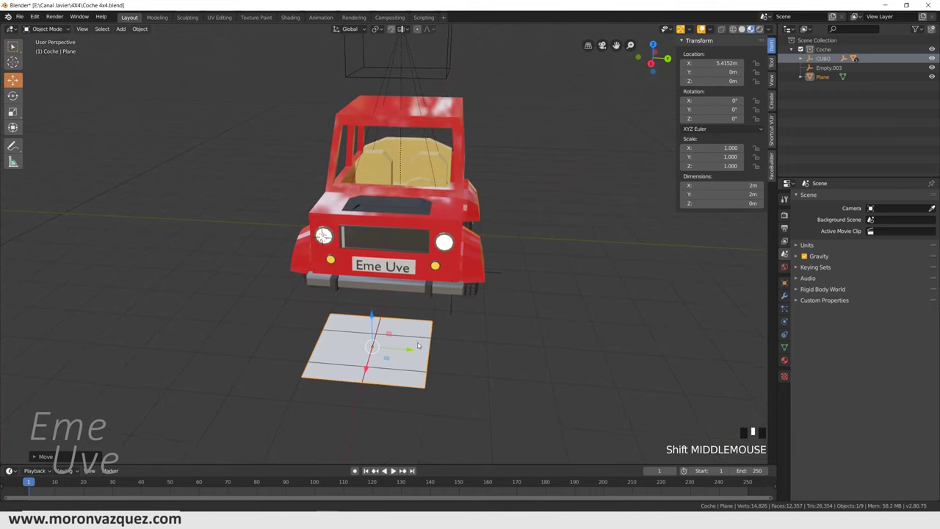
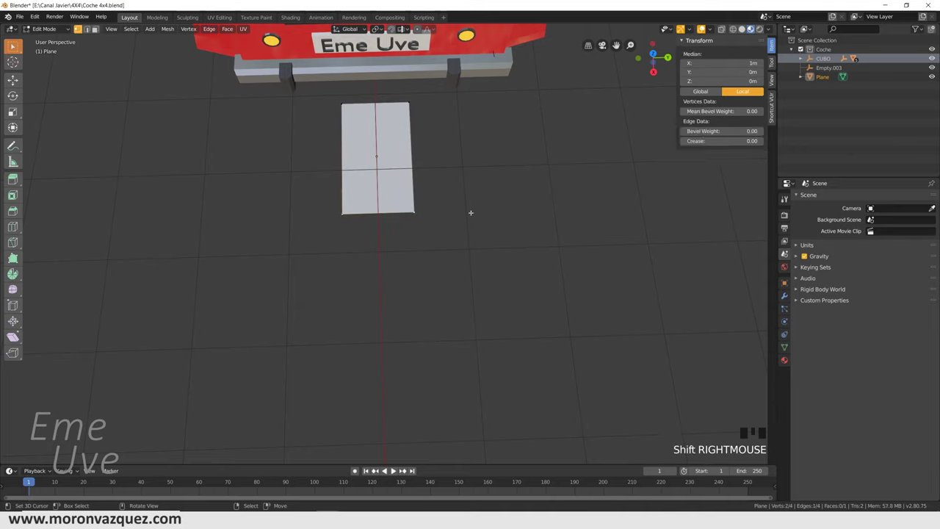
Extrude and scale the plane's end into a wide crossbar and a pointed arrow tip
key(s)
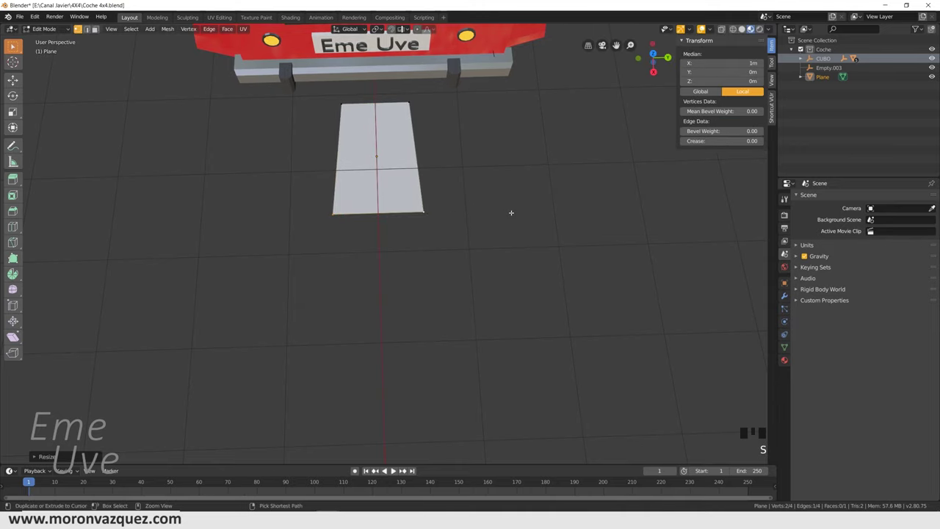
key(ctrl+z)
key(e)
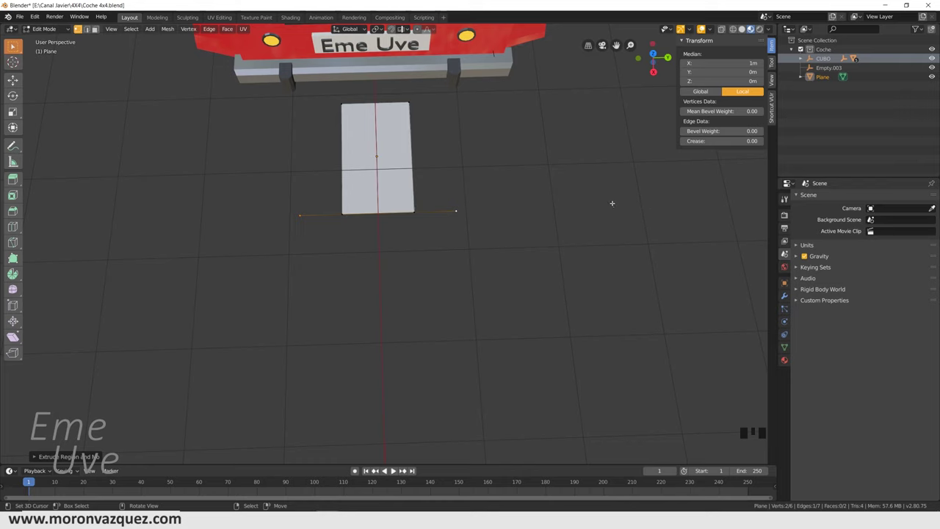
key(e)
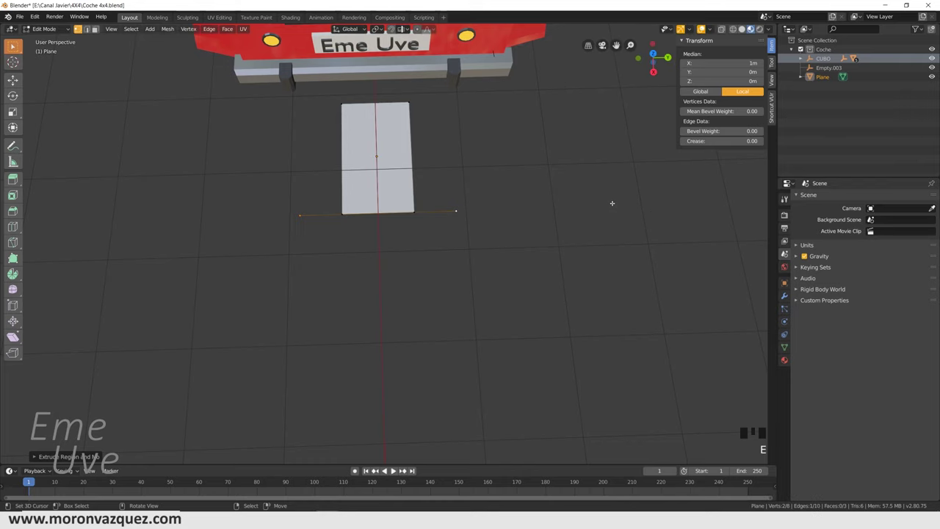
click(18, 335)
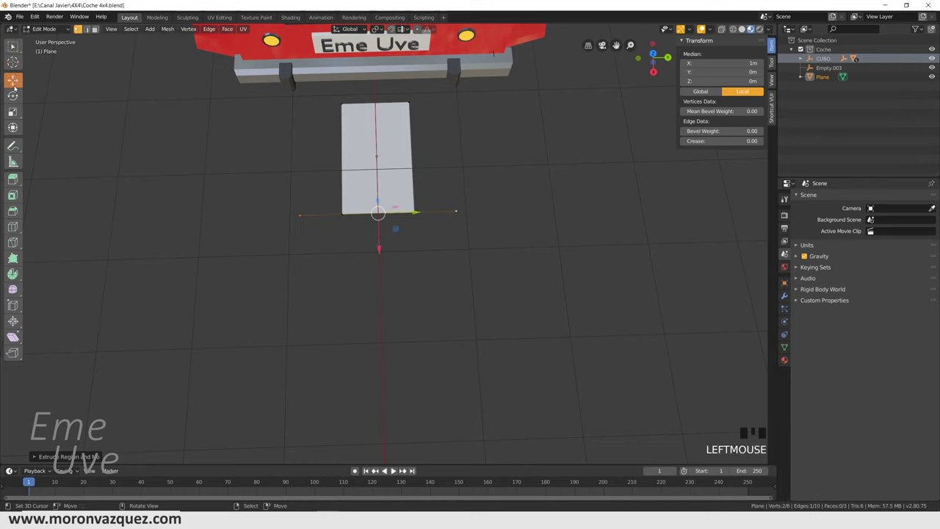
click(20, 337)
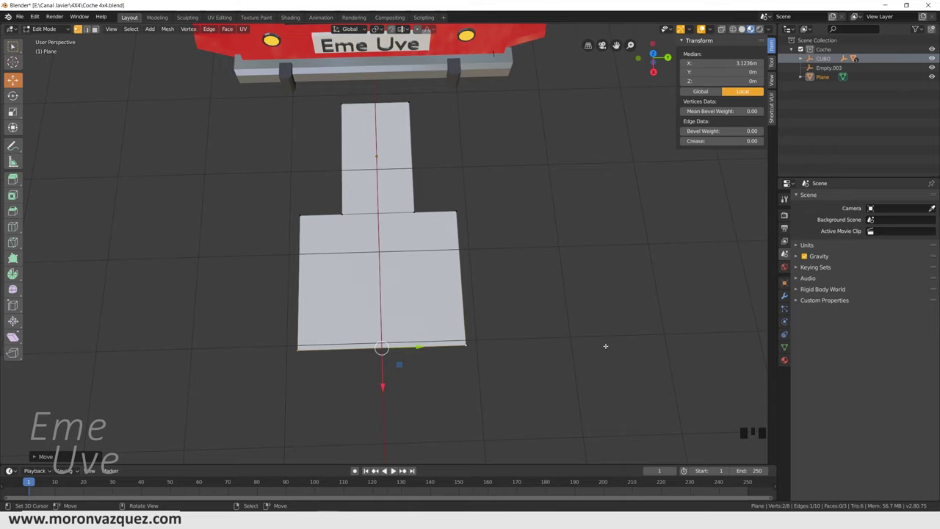
key(s)
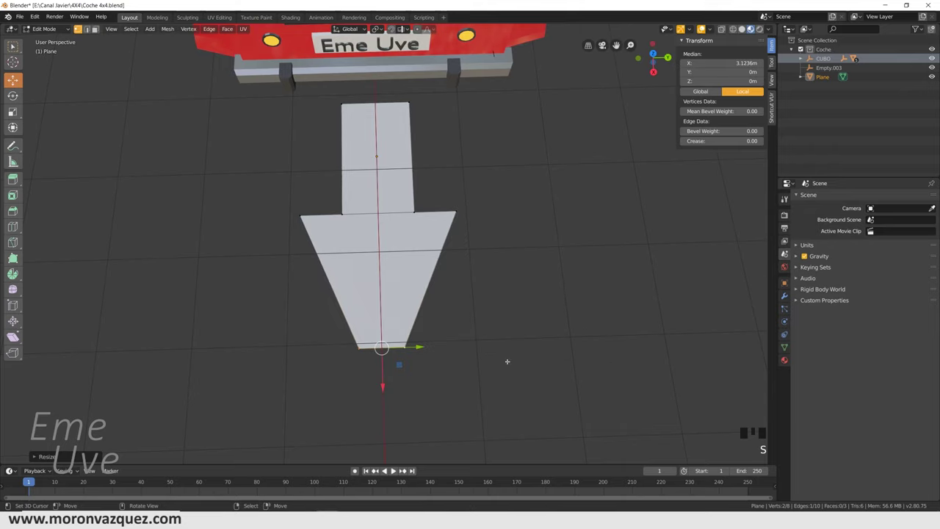
key(s)
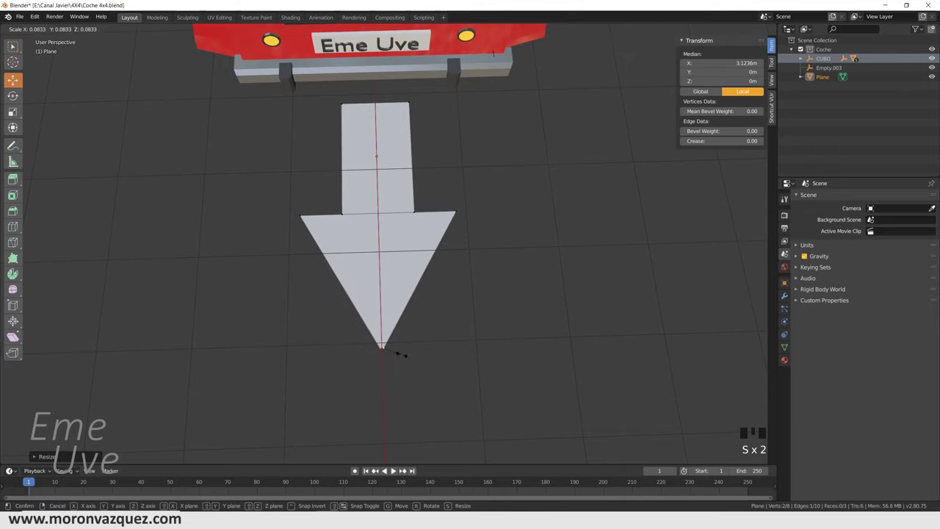
Rotate and size the arrow to lie flat about 4.8 m ahead of the front bumper
drag(15, 45, 43, 30)
drag(43, 30, 498, 178)
drag(499, 177, 555, 156)
scroll(down, 3)
drag(552, 161, 383, 198)
drag(383, 198, 437, 197)
drag(436, 197, 505, 214)
scroll(up, 3)
drag(514, 214, 787, 335)
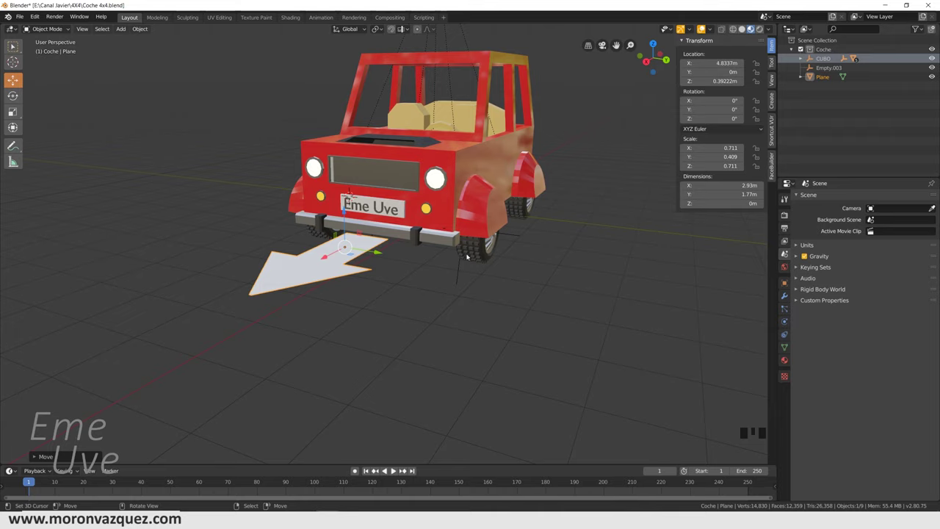
Add a Copy Rotation constraint with no target to the front wheel's Empty.001
right_click(461, 270)
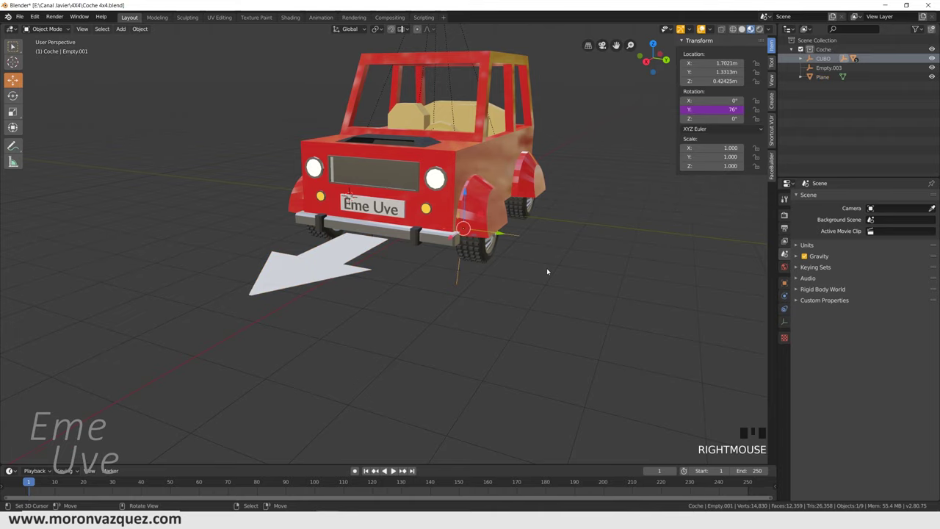
drag(549, 269, 485, 262)
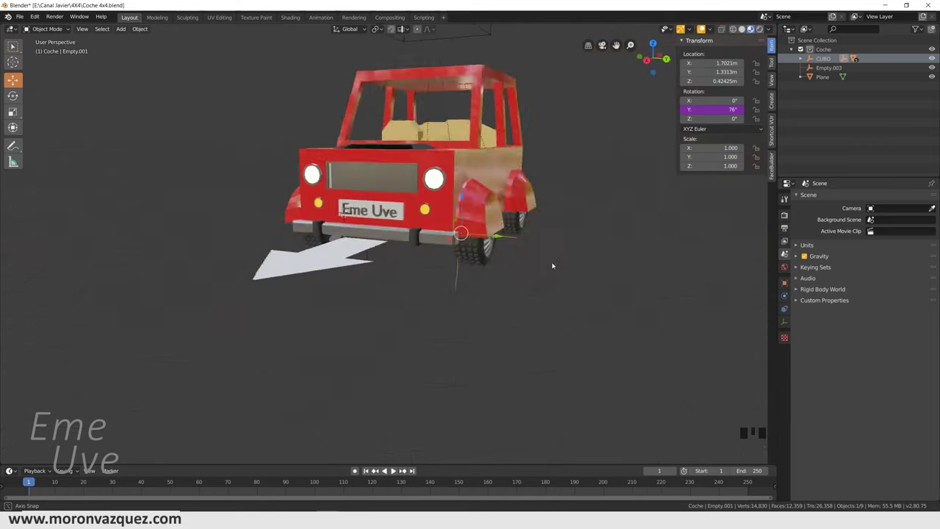
scroll(down, 3)
drag(555, 262, 788, 308)
click(788, 308)
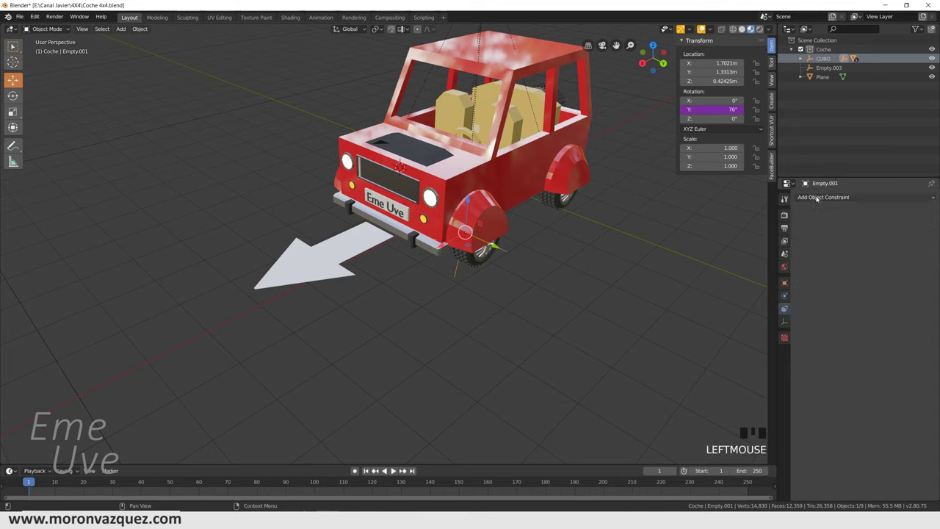
drag(818, 196, 779, 228)
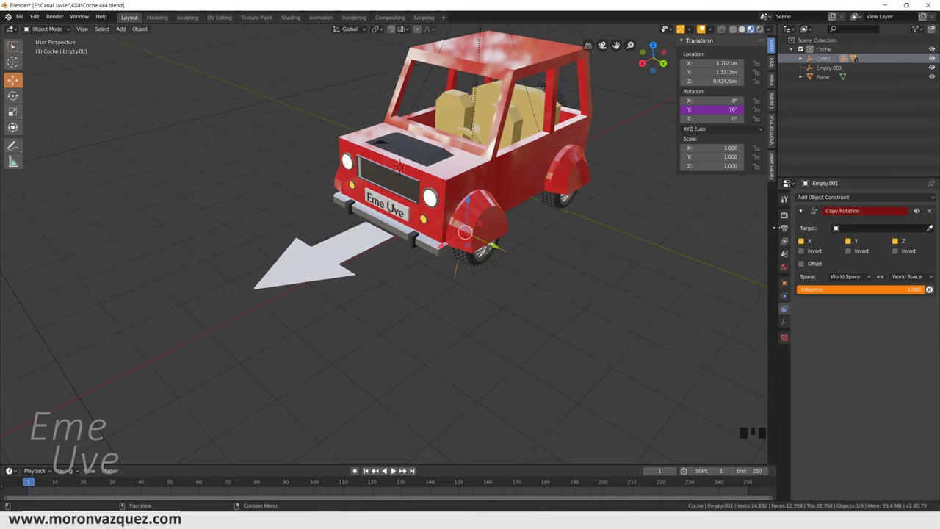
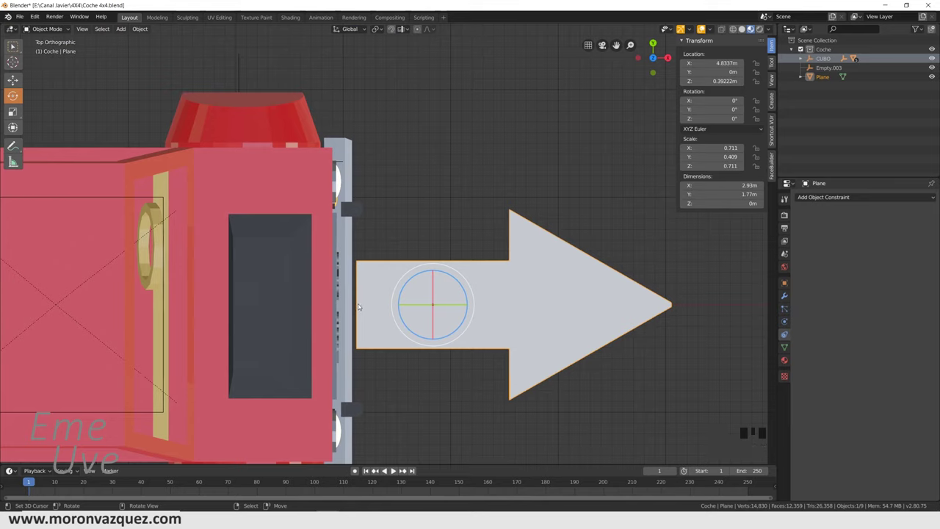
Move the arrow's origin to the 3D cursor placed at its tail, then return to Empty.001
click(361, 306)
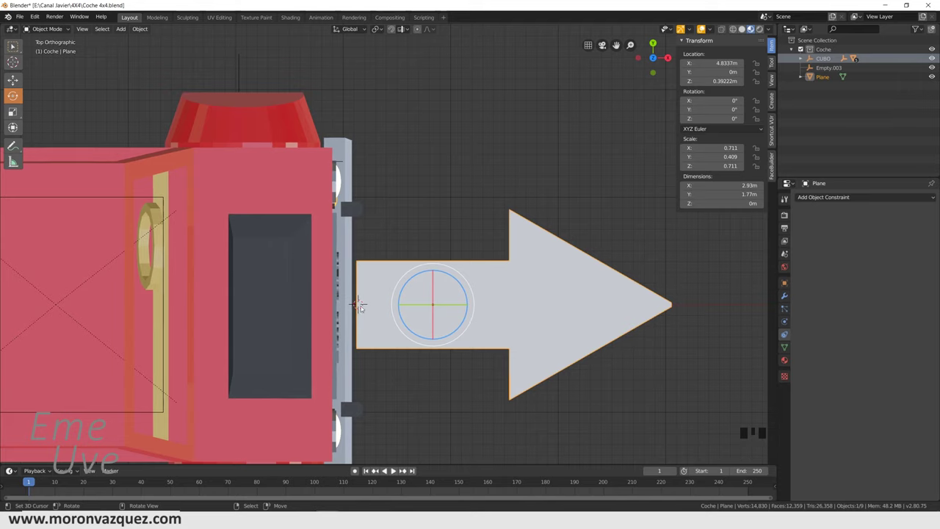
drag(140, 30, 257, 69)
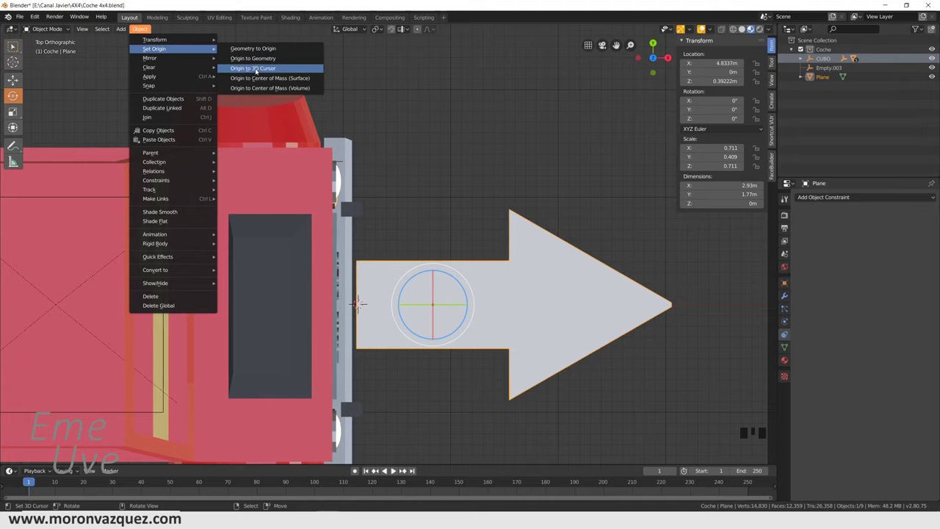
drag(439, 237, 394, 230)
click(394, 230)
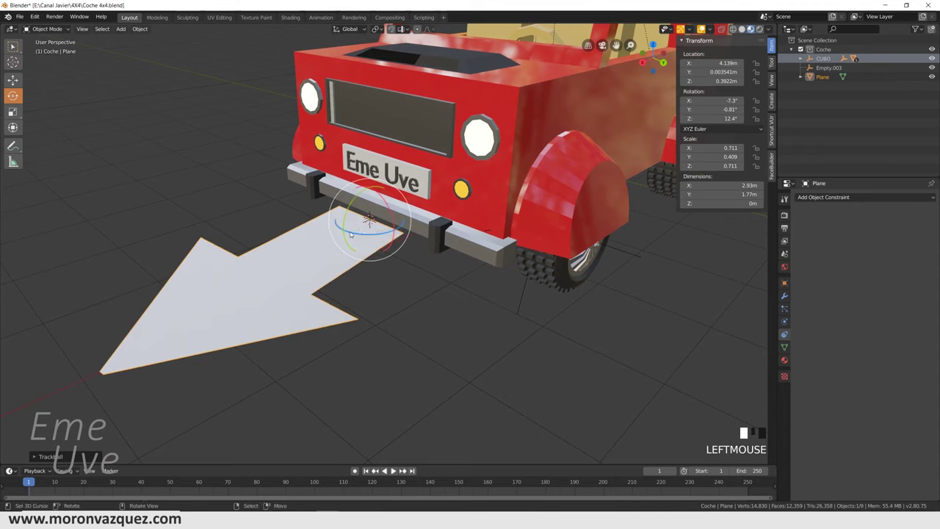
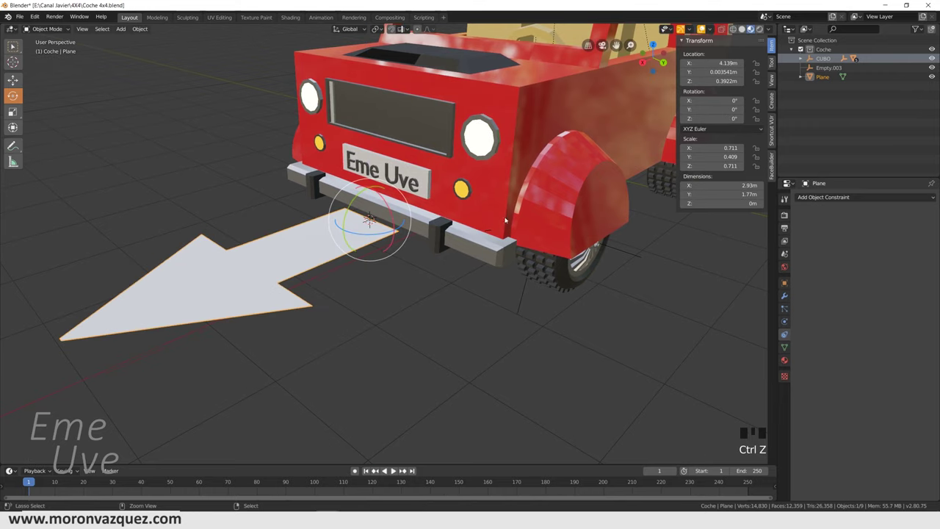
scroll(down, 3)
drag(555, 249, 473, 277)
Target the constraint at Flecha copying only Z rotation, test-turn the arrow and undo
right_click(473, 277)
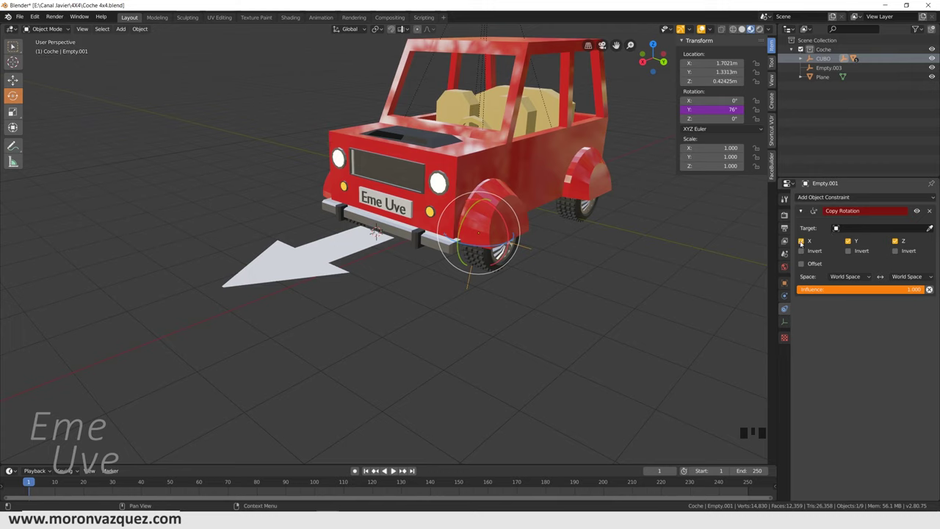
click(804, 243)
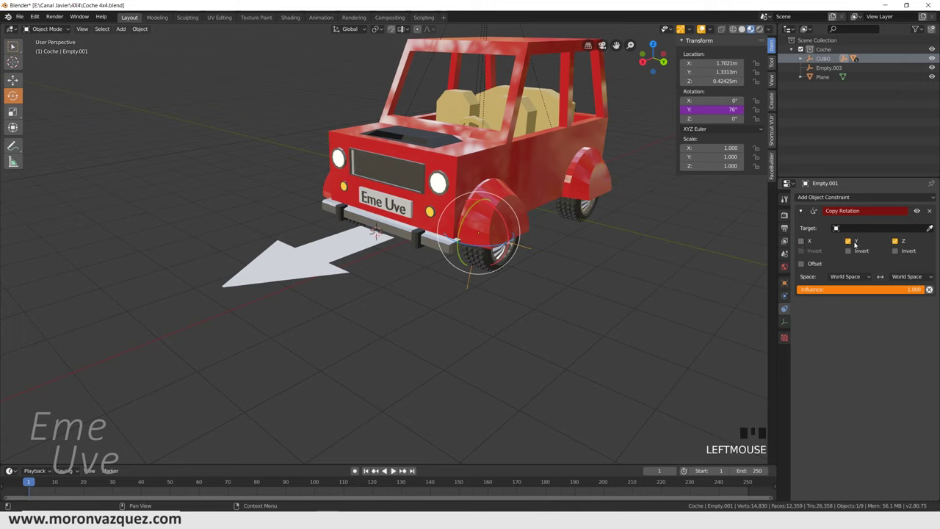
click(851, 241)
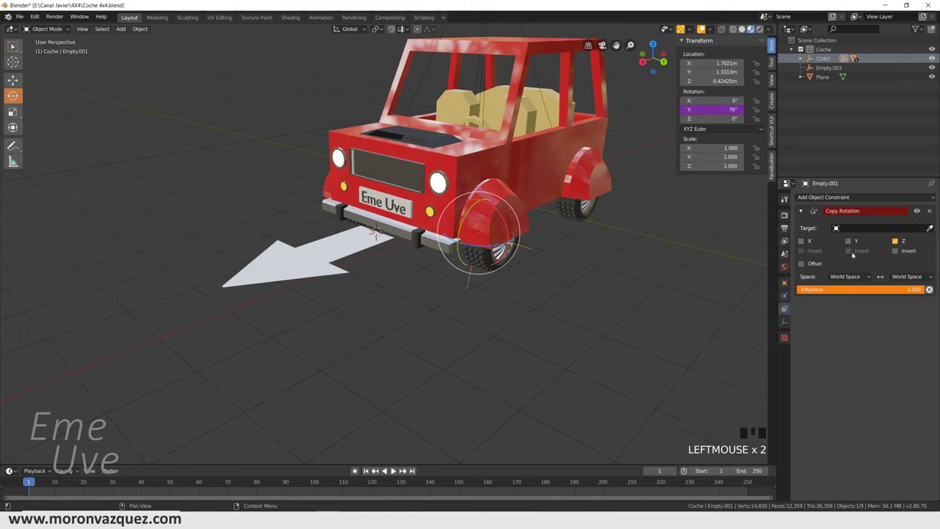
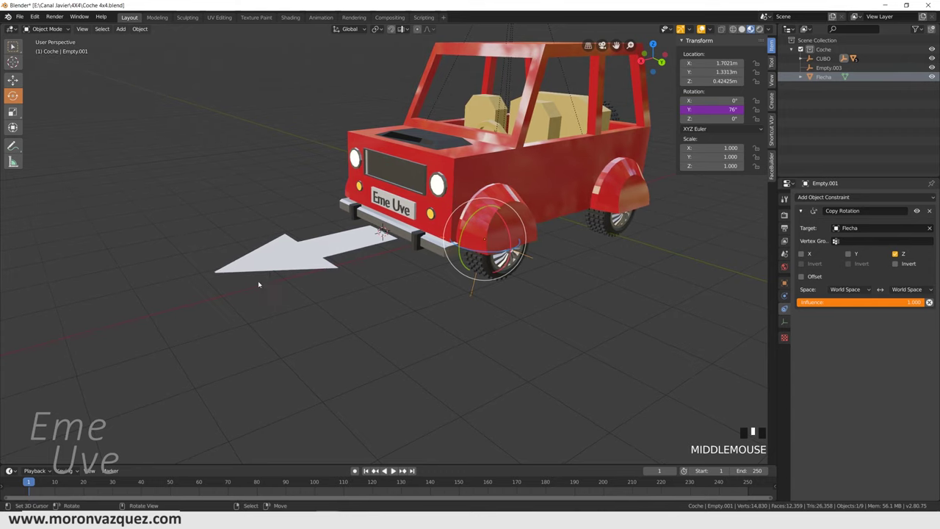
right_click(284, 260)
drag(354, 294, 367, 246)
drag(366, 245, 357, 279)
key(ctrl+z)
Select tire Dd and isolate it in local view
drag(427, 315, 560, 285)
scroll(up, 3)
drag(403, 293, 412, 291)
scroll(down, 3)
drag(391, 288, 352, 288)
right_click(352, 289)
key(/)
scroll(down, 3)
scroll(up, 3)
Leave local view and delete the old extra empty
drag(436, 273, 361, 277)
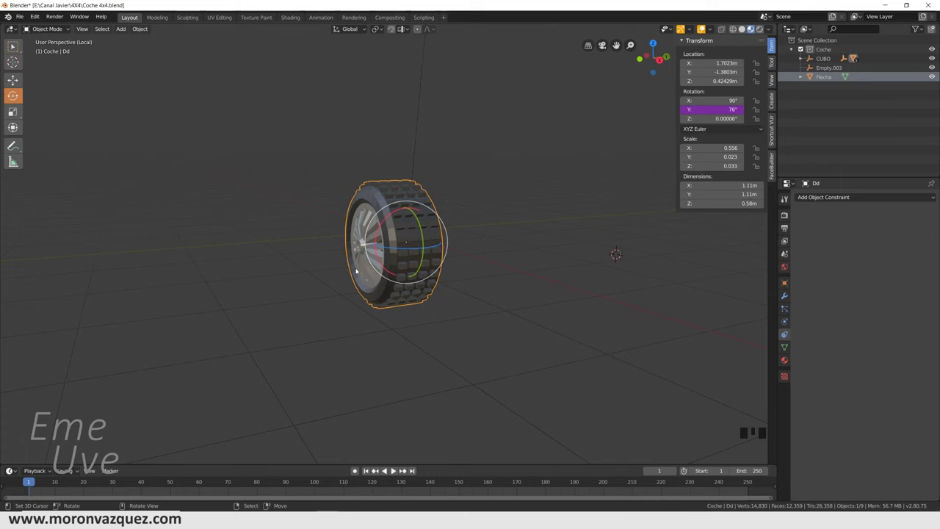
key(/)
right_click(265, 275)
key(Delete)
Reselect tire Dd after a test move is undone
drag(377, 284, 379, 275)
right_click(379, 275)
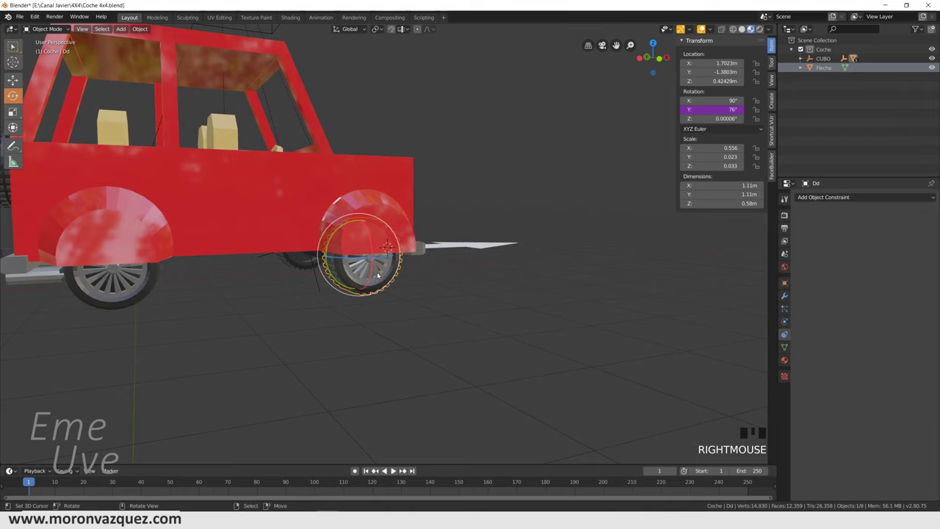
scroll(down, 3)
right_click(350, 116)
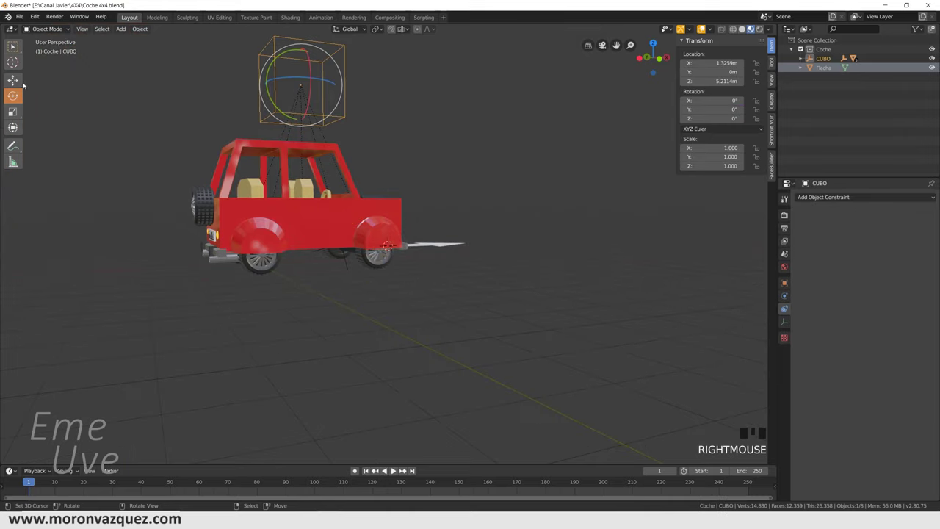
drag(20, 82, 497, 272)
key(ctrl+z)
drag(444, 268, 359, 261)
right_click(359, 261)
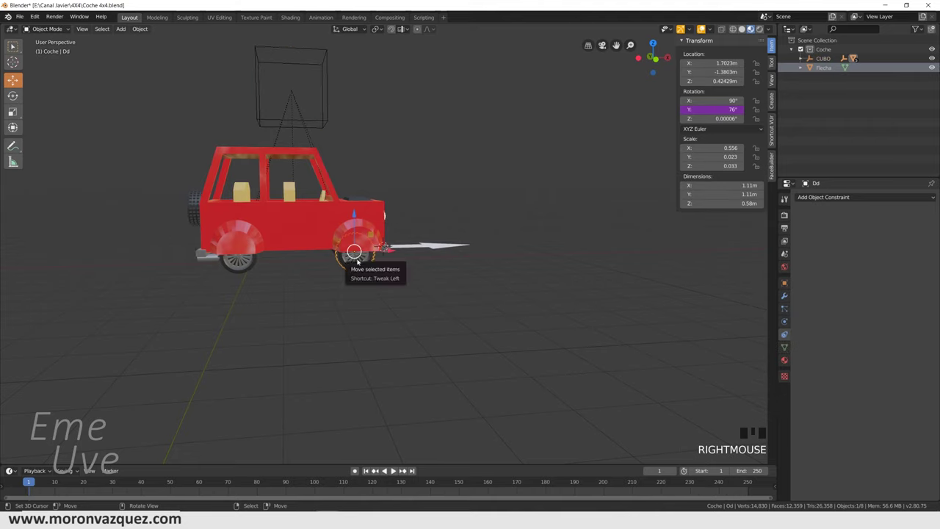
Isolate Dd in front orthographic view and place the 3D cursor at its hub centre
key(/)
drag(454, 243, 422, 219)
key(KP_1)
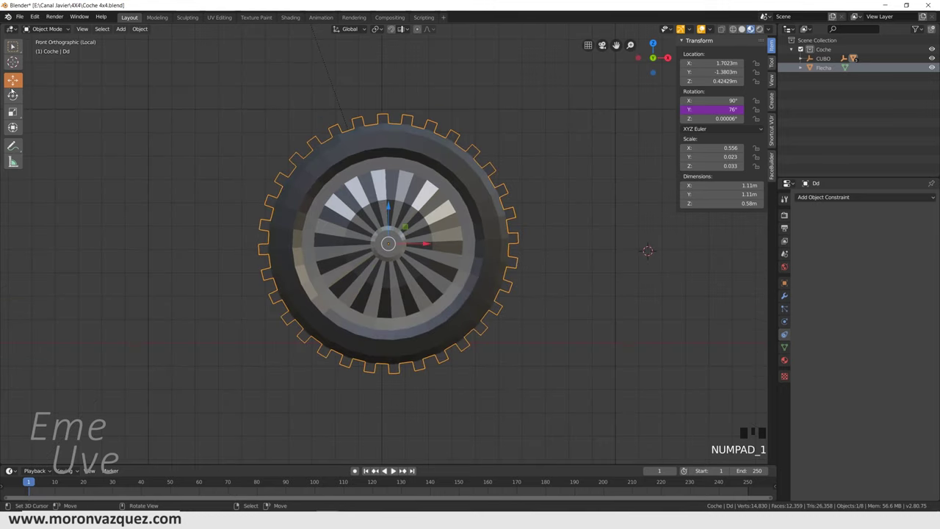
drag(16, 61, 14, 43)
scroll(up, 3)
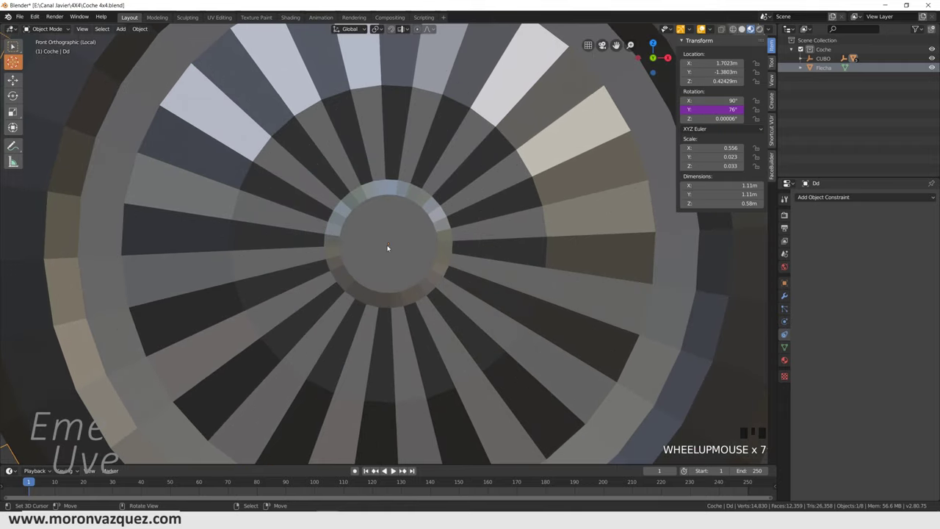
click(393, 244)
scroll(down, 3)
scroll(up, 3)
Add a plain-axes empty at the wheel hub
key(shift+a)
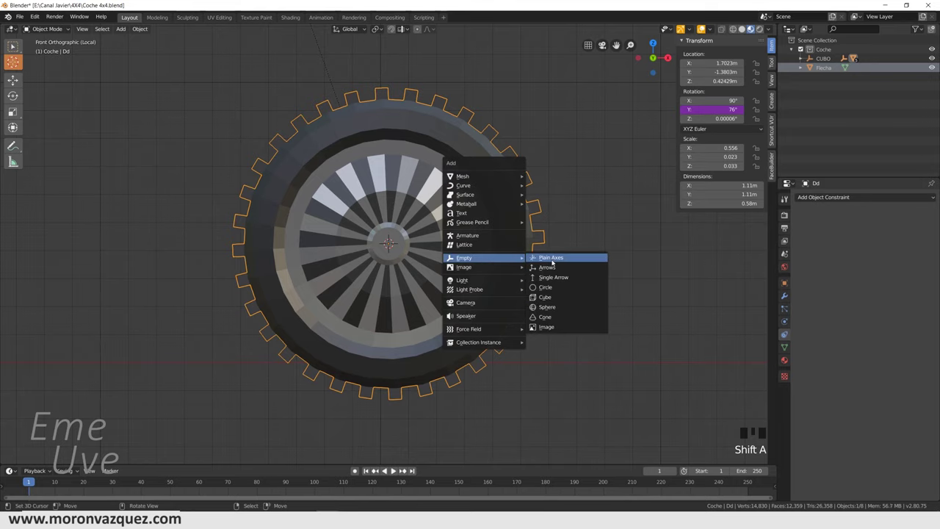
drag(634, 245, 580, 226)
key(KP_3)
click(20, 75)
Parent the tire to the new empty with Object (Keep Transform)
drag(348, 246, 430, 169)
right_click(431, 170)
right_click(473, 78)
key(ctrl+p)
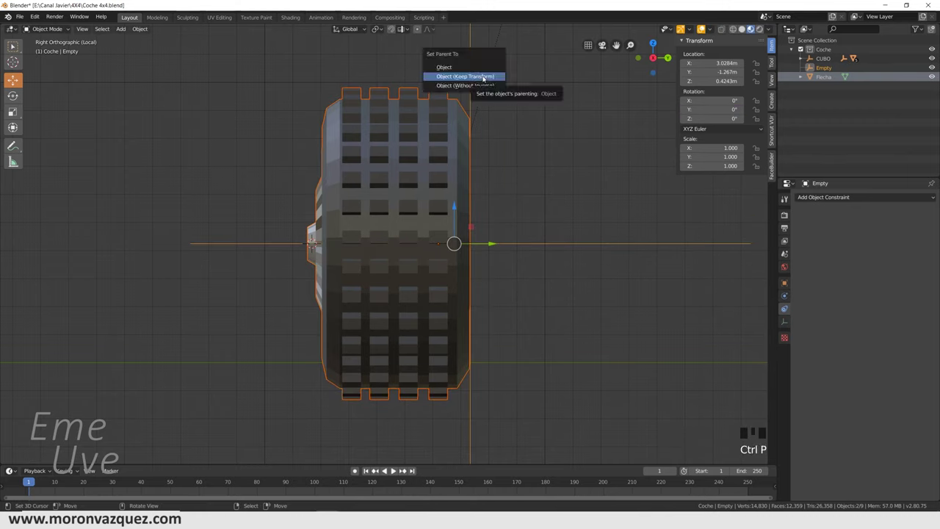
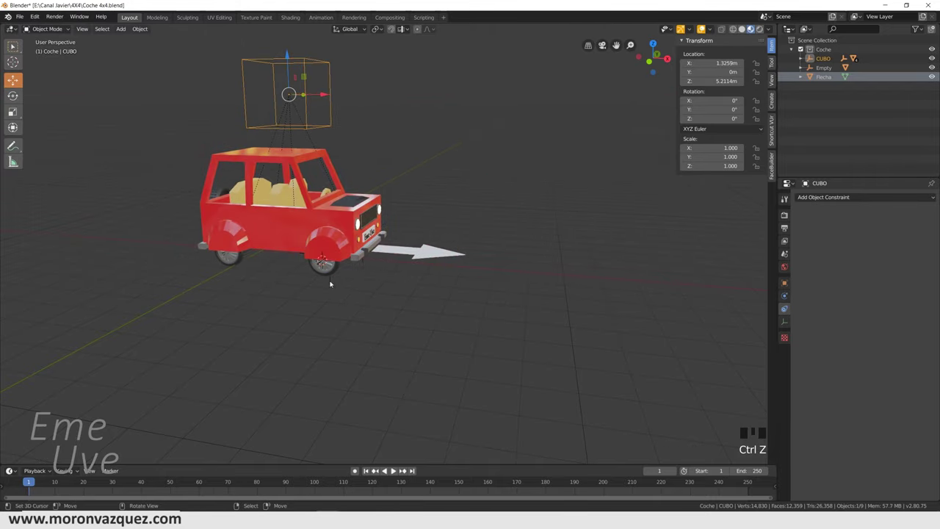
Make the wheel empty a child of the CUBO cage, undoing a stray move
scroll(up, 3)
right_click(259, 327)
scroll(down, 3)
right_click(318, 91)
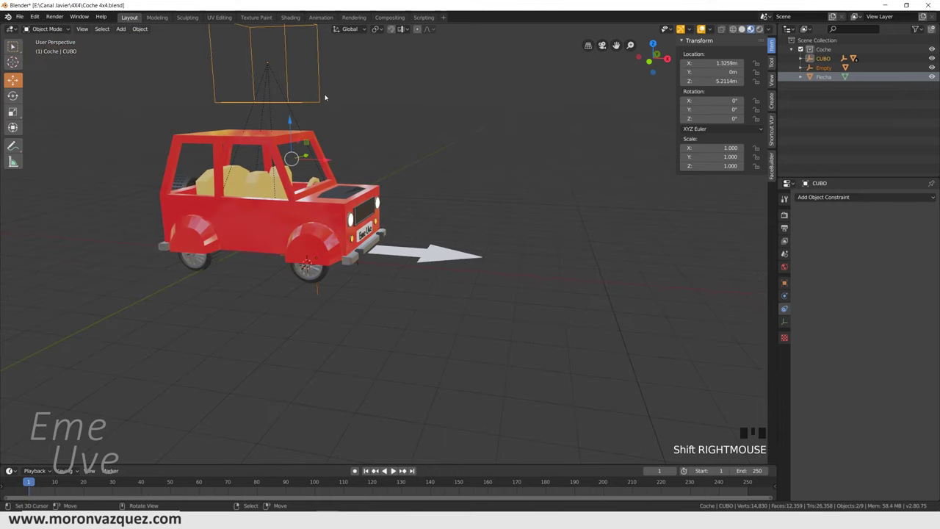
key(ctrl+p)
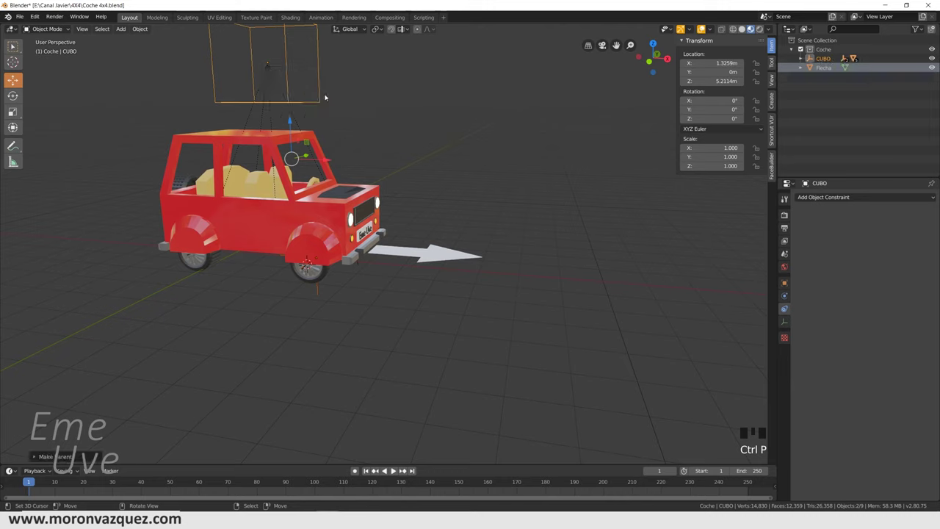
drag(326, 161, 417, 147)
key(ctrl+z)
Give the wheel empty a Copy Rotation constraint with no target yet
scroll(up, 3)
right_click(263, 336)
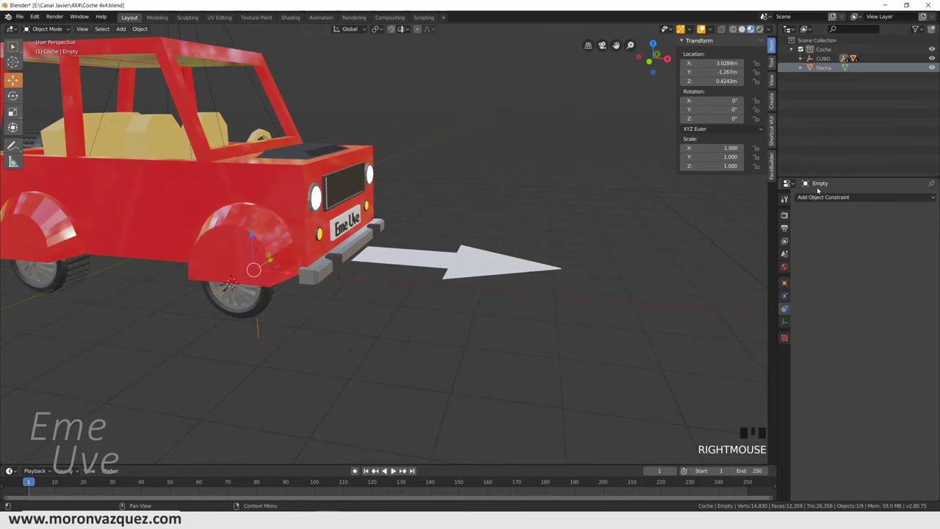
click(789, 310)
drag(833, 199, 803, 241)
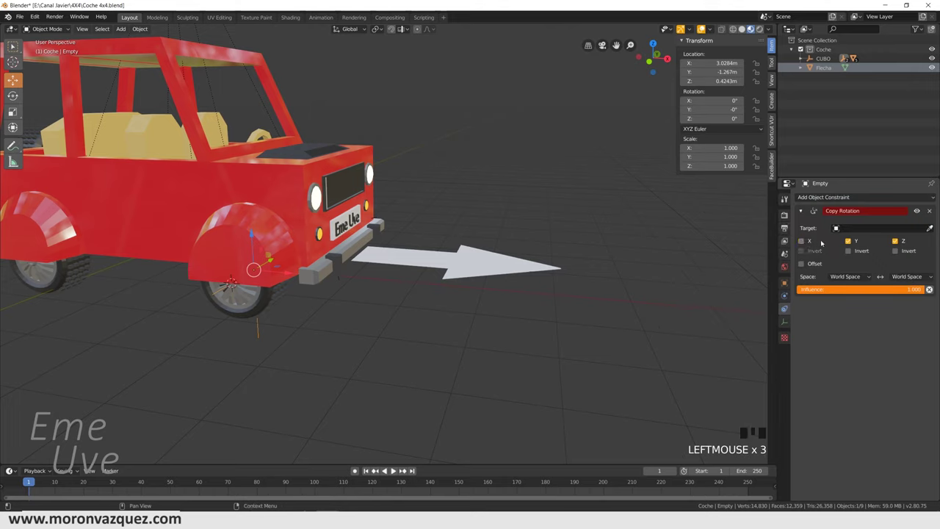
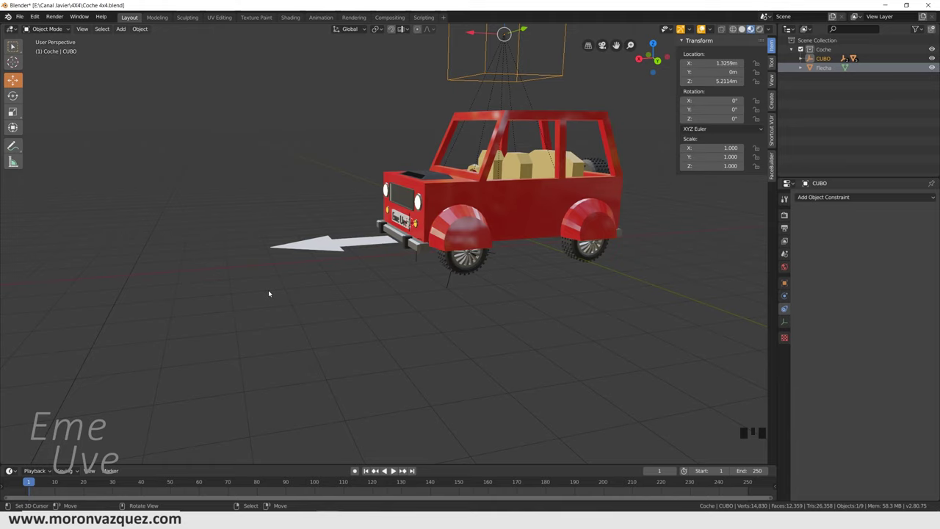
Add a large ground plane and give it a new sand-coloured material
key(shift+a)
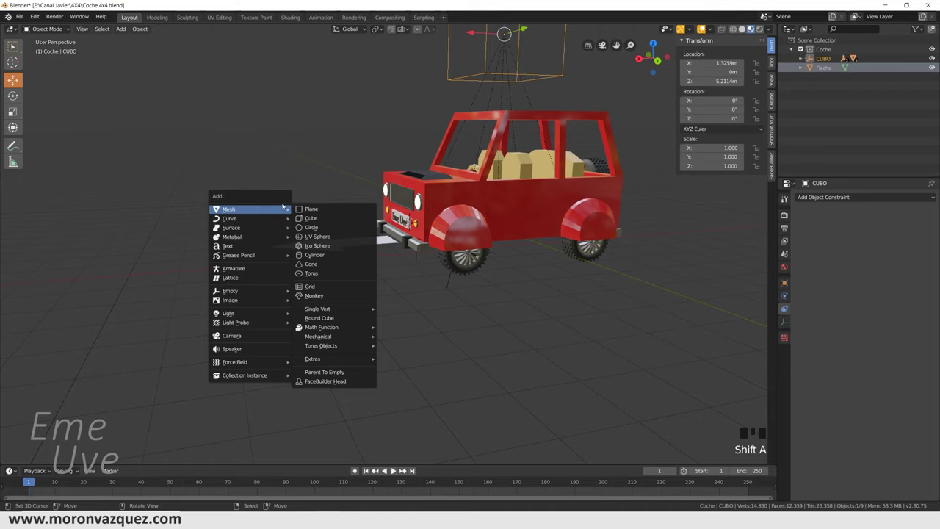
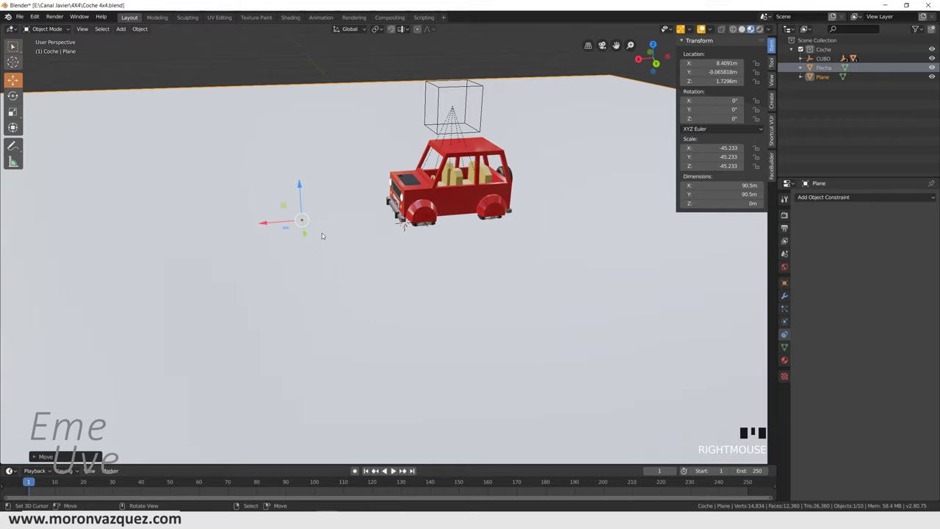
key(ctrl+z)
drag(417, 276, 433, 177)
click(433, 177)
click(434, 177)
click(433, 177)
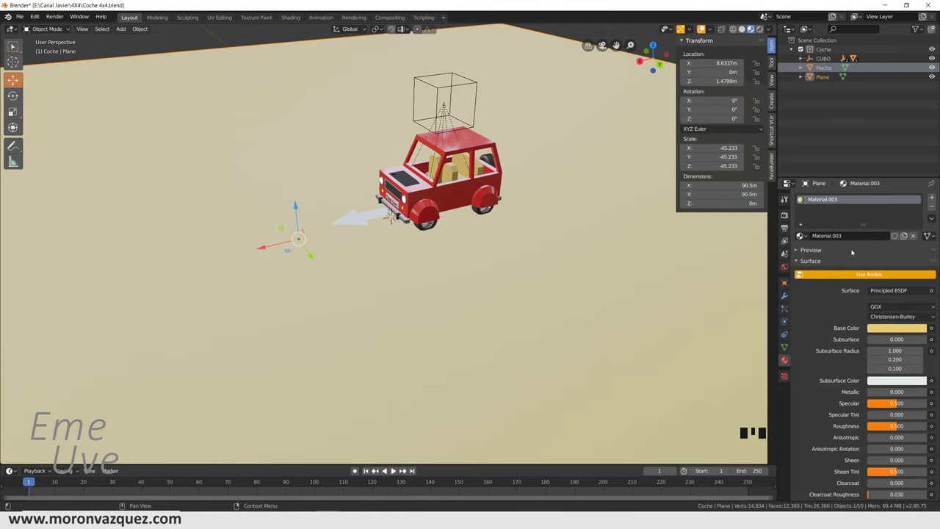
Move the ground plane along Z so it sits just under the tires
drag(491, 332, 378, 262)
scroll(up, 3)
drag(455, 254, 415, 172)
scroll(down, 3)
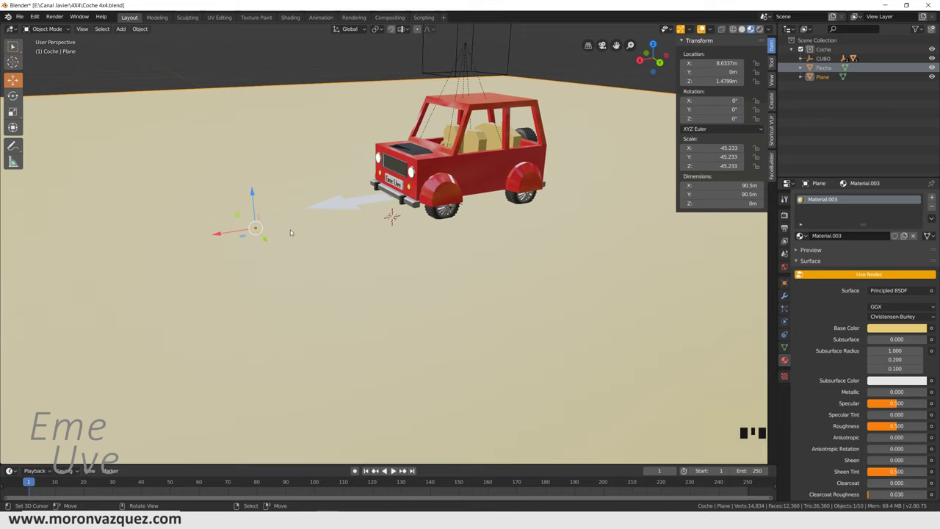
scroll(up, 3)
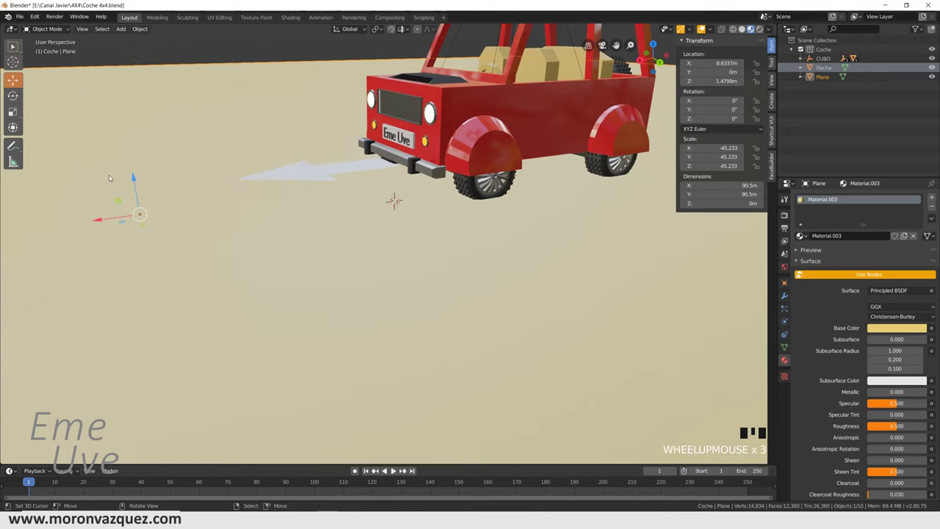
click(374, 103)
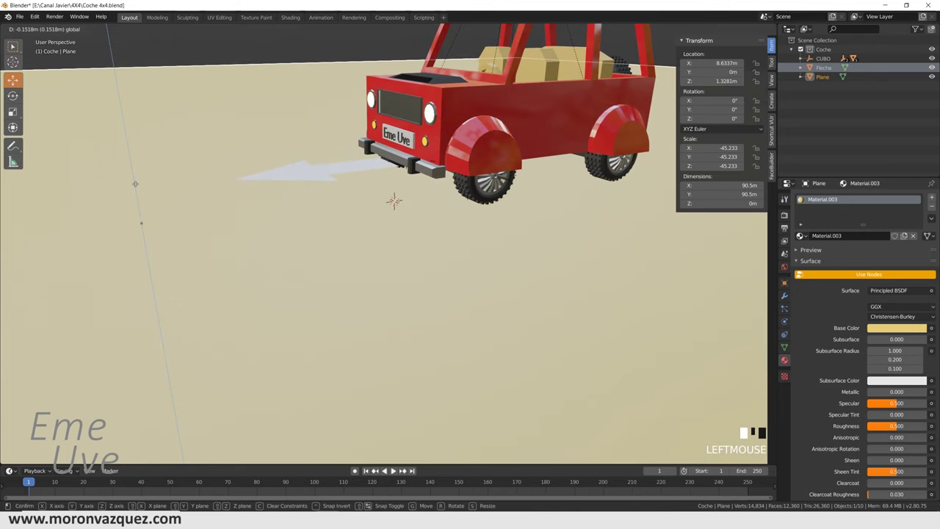
drag(442, 201, 445, 187)
scroll(up, 3)
drag(481, 196, 408, 252)
scroll(down, 3)
click(765, 30)
scroll(down, 3)
key(shift+a)
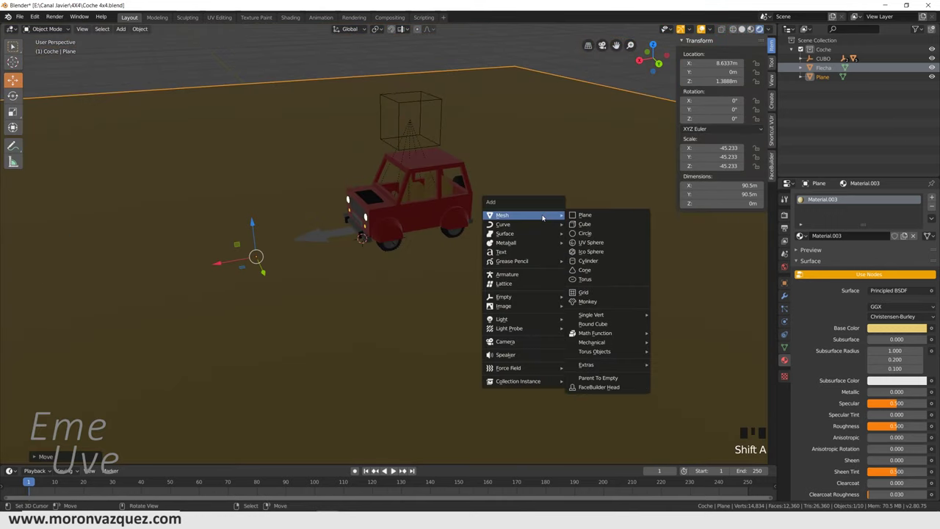
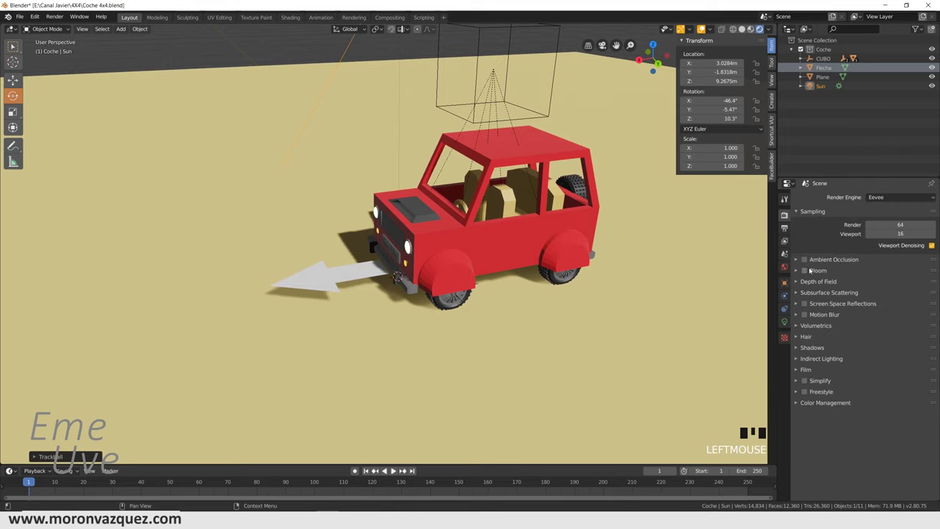
Enable Eevee ambient occlusion in Render Properties
click(808, 259)
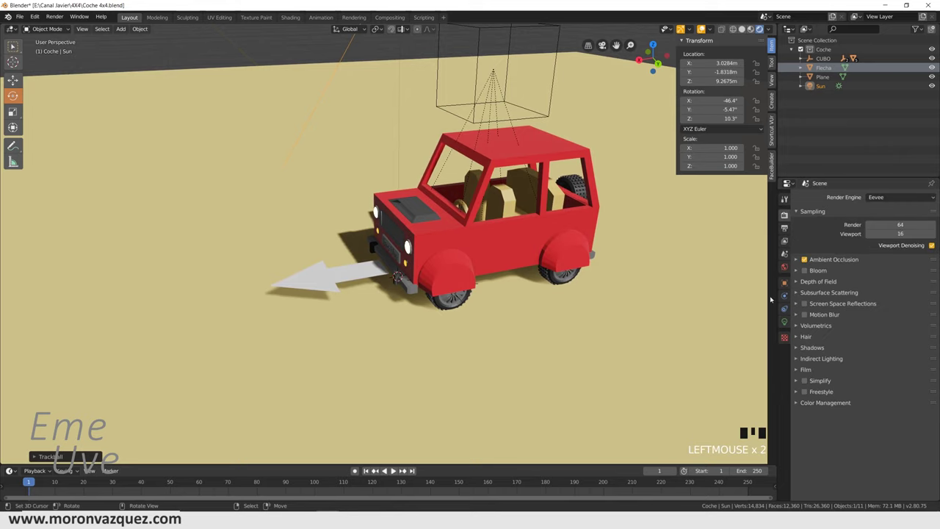
click(807, 306)
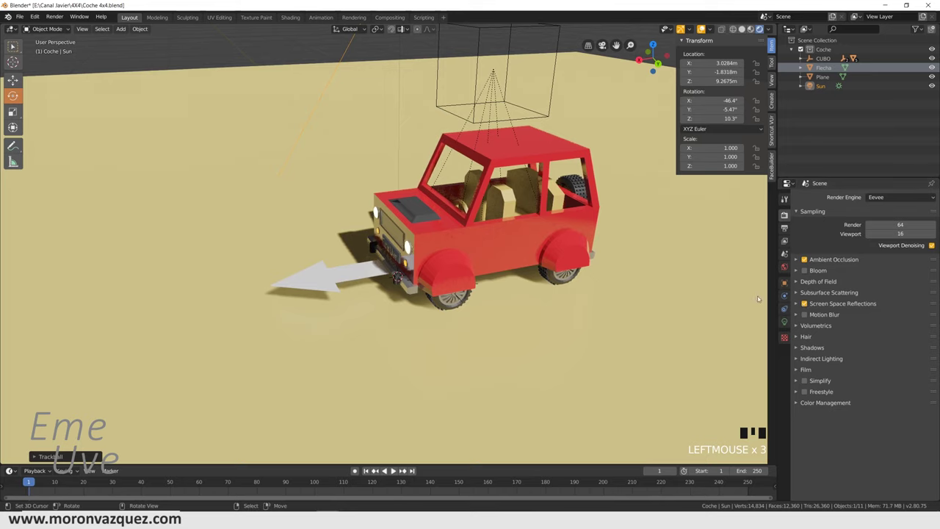
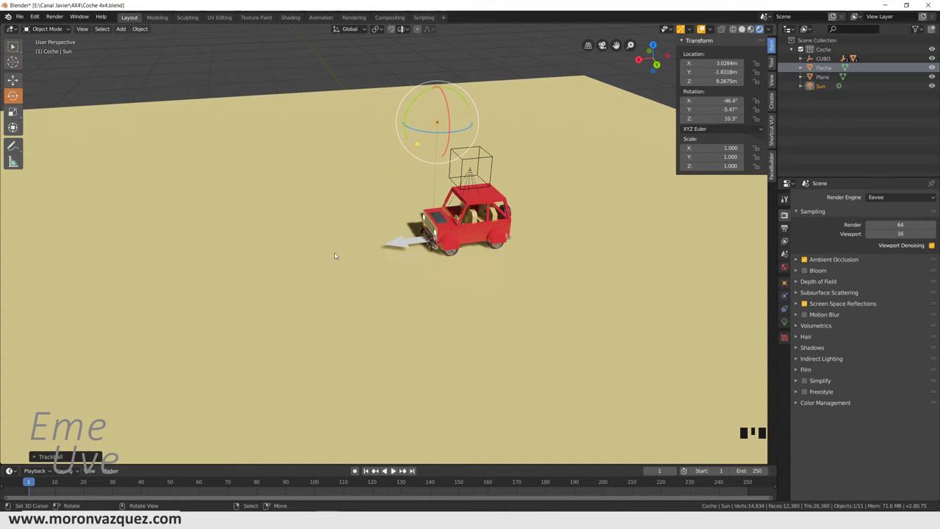
Test-move CUBO to check the whole car follows across the sand
click(337, 255)
right_click(336, 251)
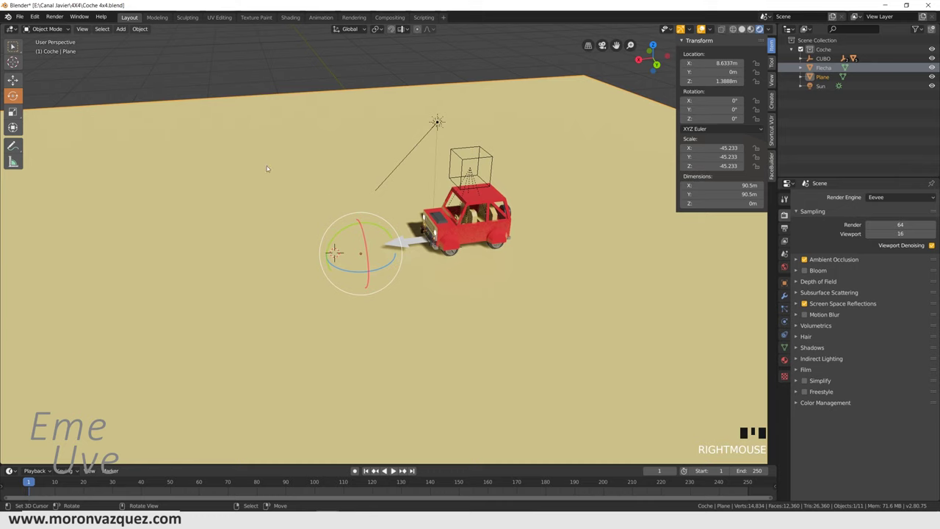
scroll(up, 3)
drag(14, 111, 14, 111)
right_click(14, 111)
middle_click(464, 71)
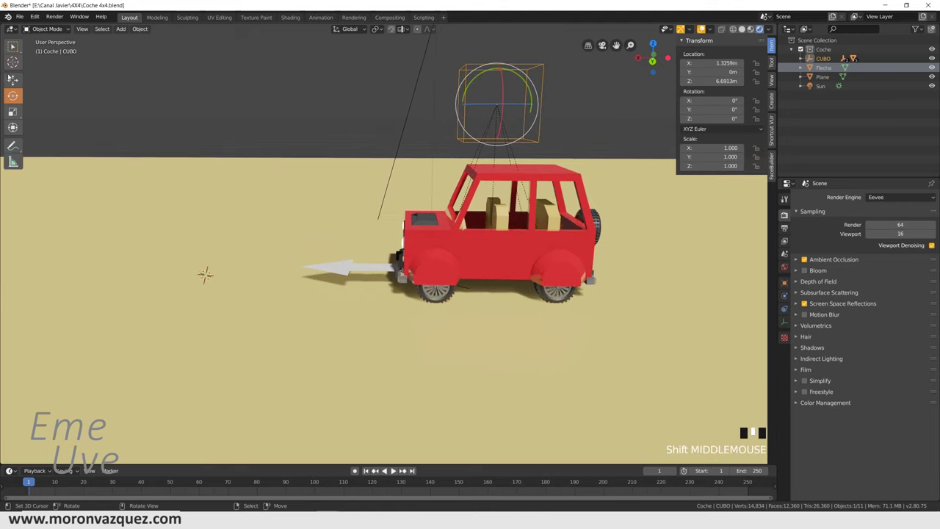
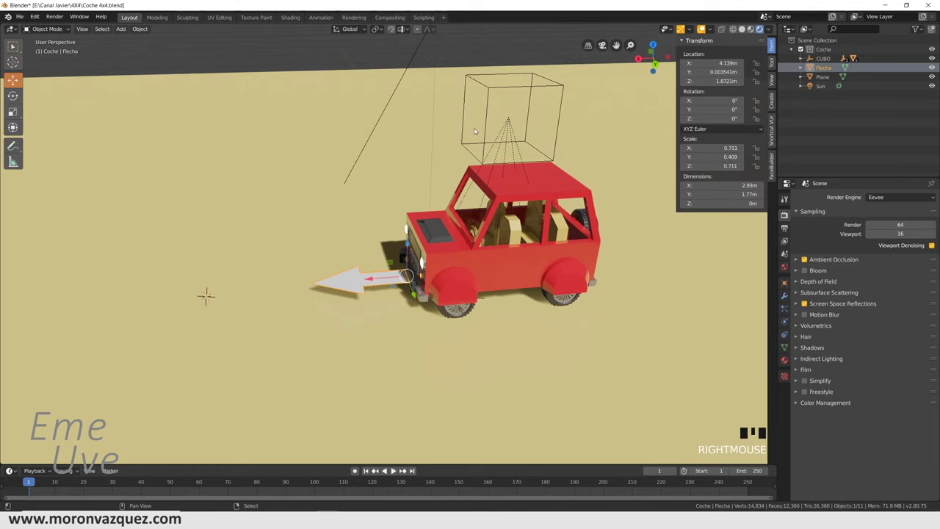
Parent the Flecha arrow to the cube with Object (Keep Transform)
right_click(467, 123)
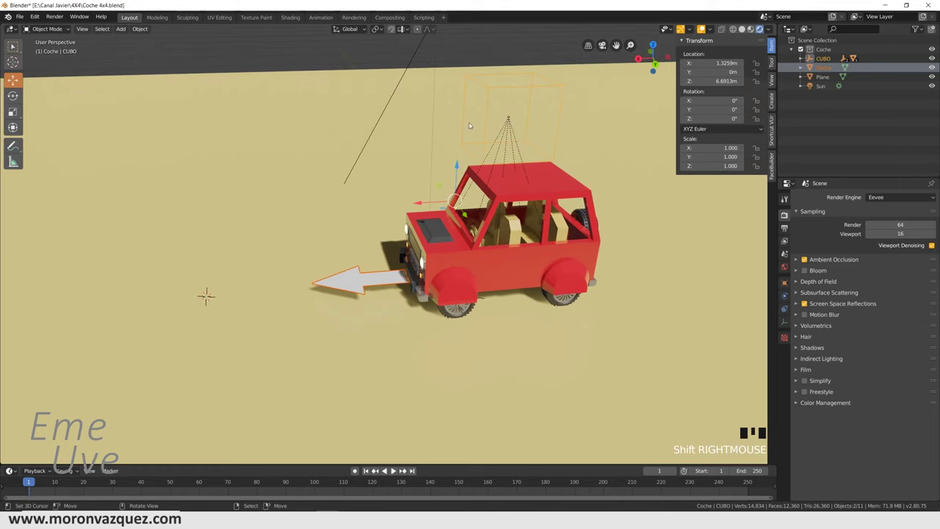
key(ctrl+p)
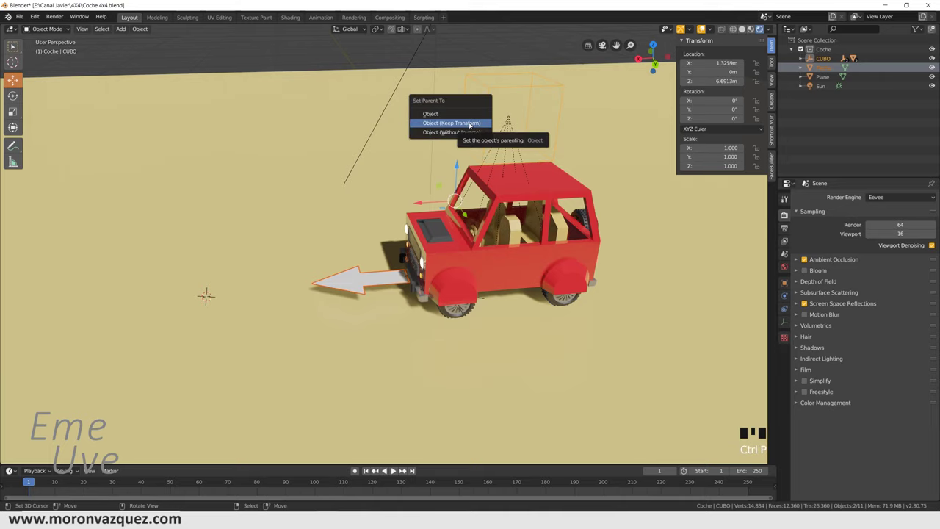
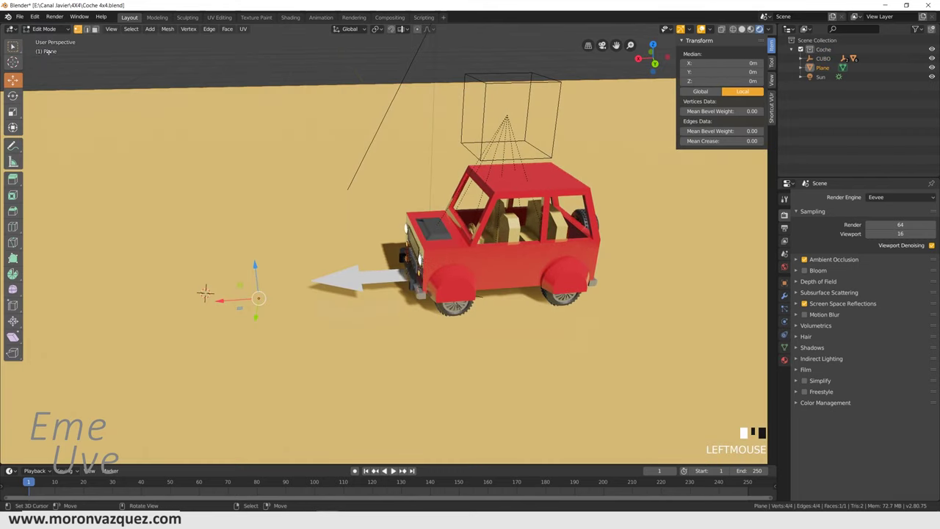
Subdivide the ground plane seven times into a dense grid
scroll(down, 3)
key(w)
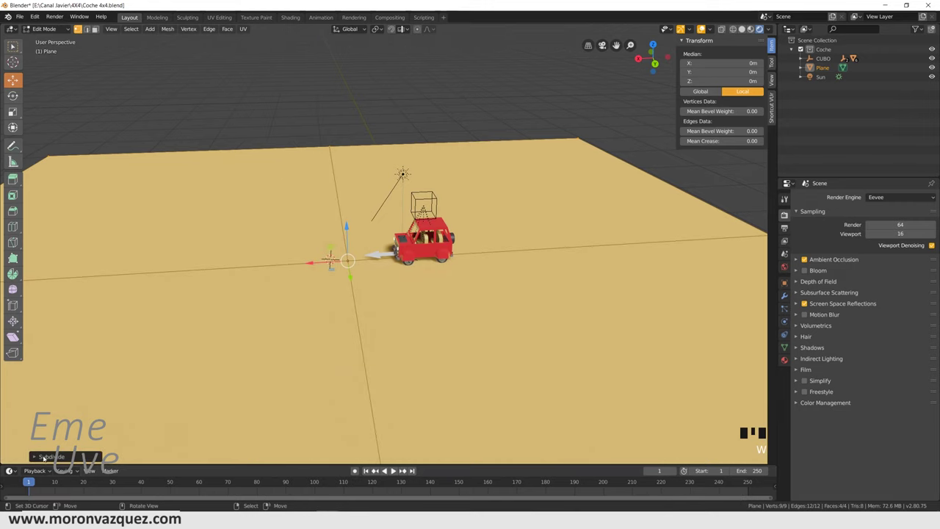
key(w)
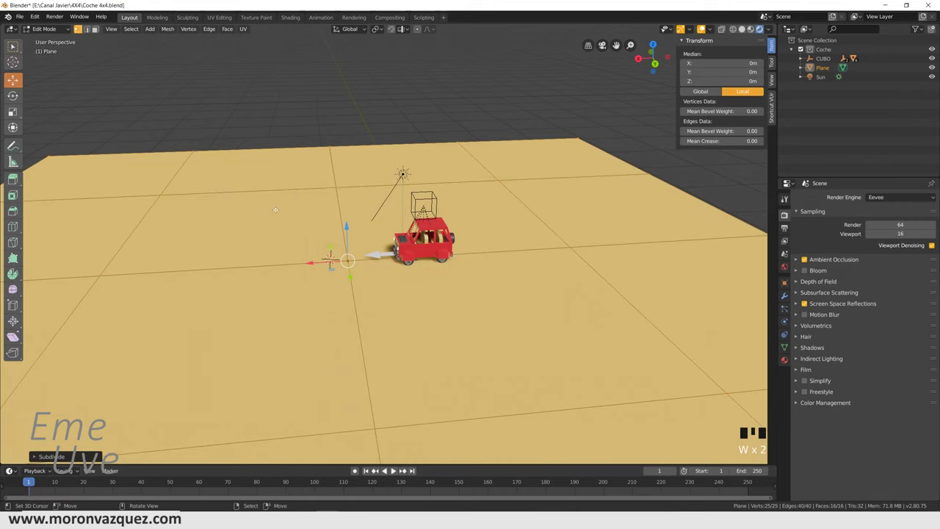
key(w)
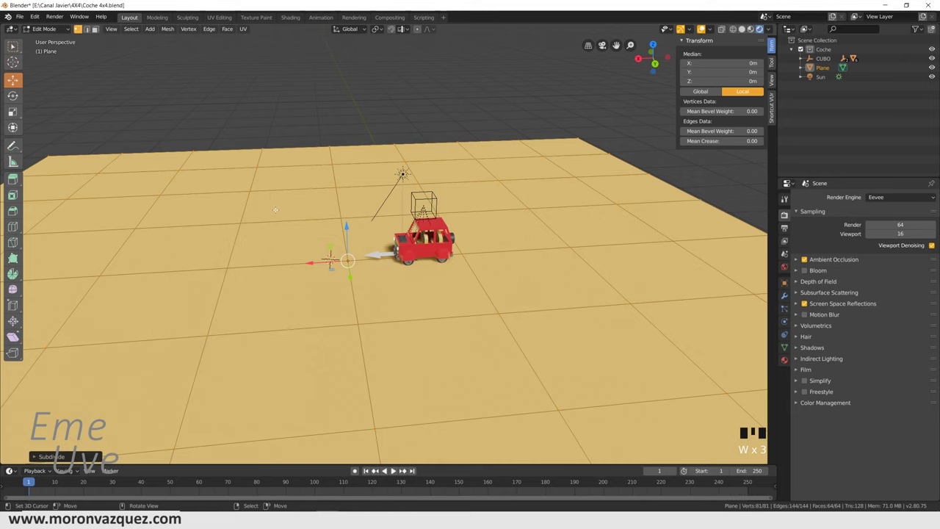
key(w)
key(w)
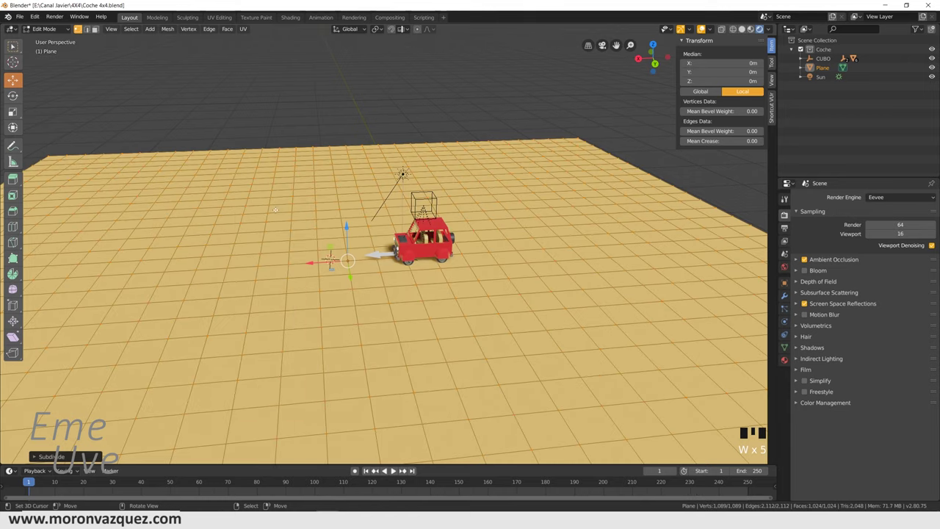
key(w)
key(w)
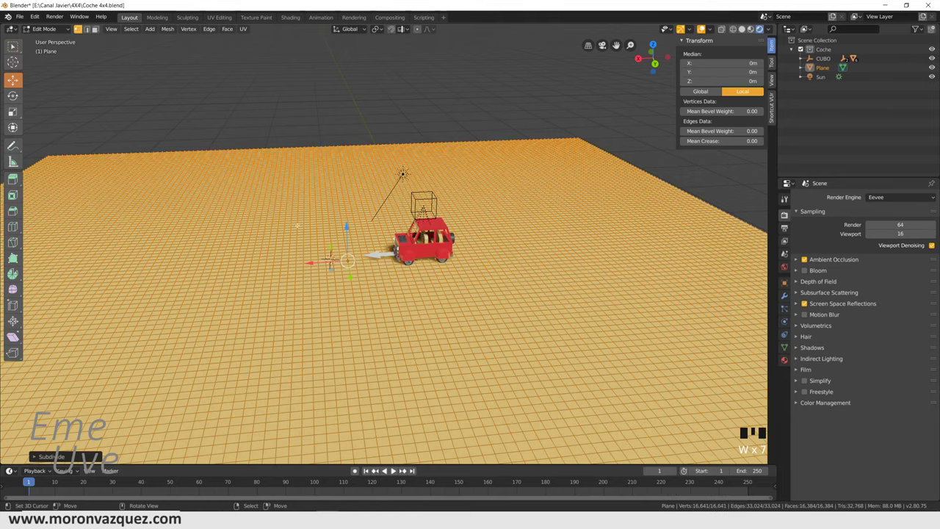
Select scattered patches of ground faces around the car
middle_click(18, 335)
scroll(up, 3)
scroll(up, 3)
drag(18, 335, 19, 335)
scroll(down, 3)
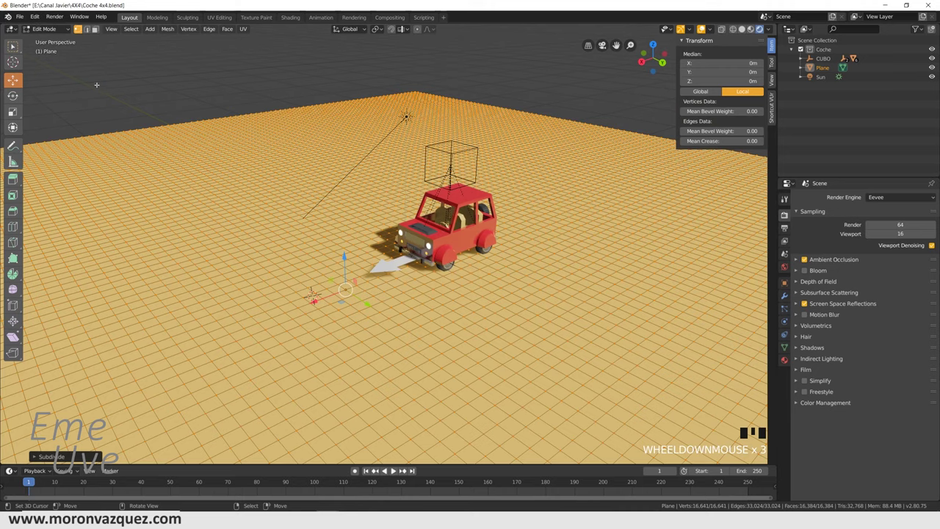
click(18, 335)
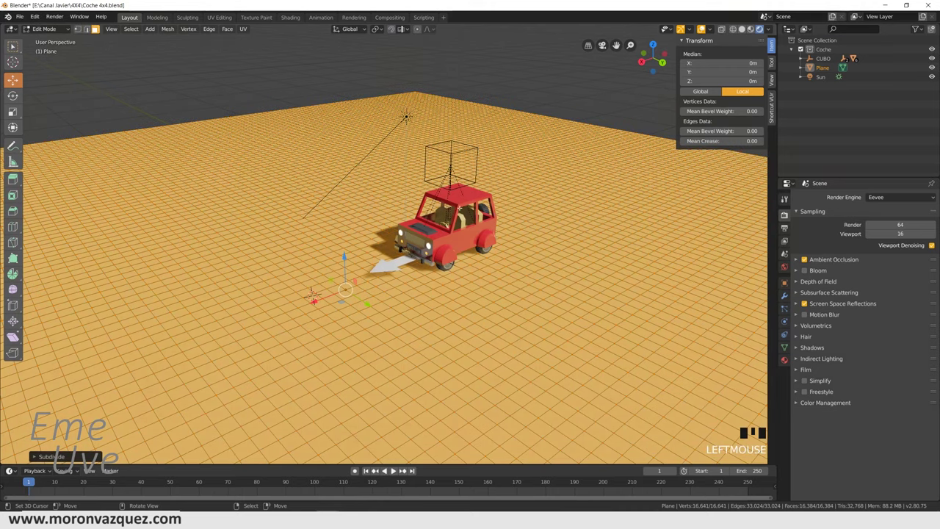
drag(19, 335, 18, 335)
right_click(18, 334)
right_click(19, 335)
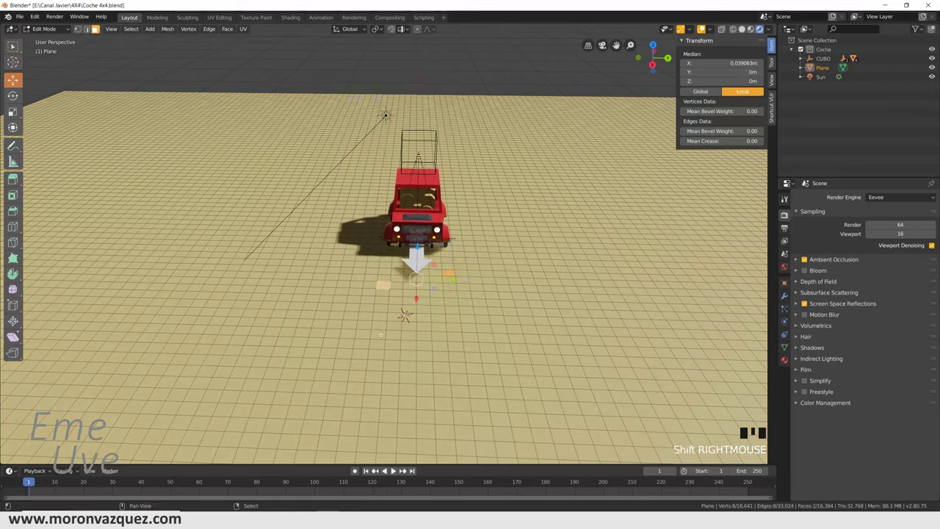
right_click(18, 334)
right_click(19, 334)
right_click(18, 335)
right_click(18, 335)
right_click(18, 335)
right_click(18, 334)
middle_click(18, 334)
right_click(18, 334)
right_click(19, 335)
right_click(18, 335)
right_click(19, 335)
right_click(18, 335)
Nudge the selected patches vertically so the sand surface is slightly bumpy
drag(18, 334, 19, 335)
click(19, 335)
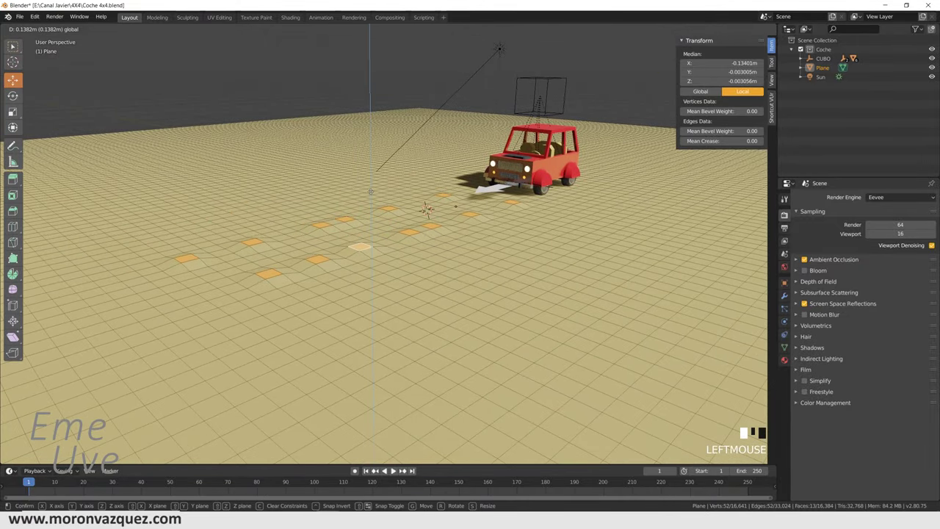
drag(18, 335, 19, 334)
drag(19, 335, 512, 150)
drag(513, 150, 552, 178)
scroll(up, 3)
drag(557, 181, 477, 208)
scroll(up, 3)
middle_click(500, 198)
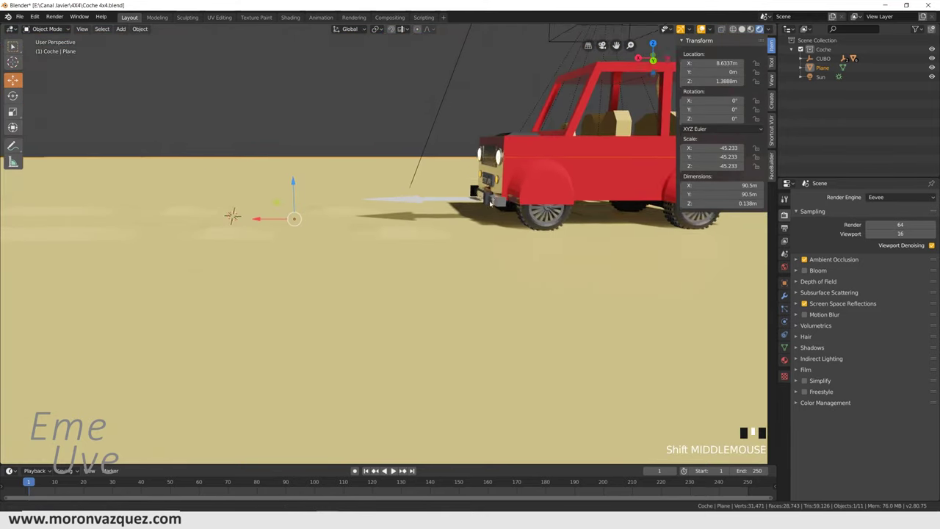
Give front wheel Di a Shrinkwrap constraint targeting the Suelo ground
scroll(up, 3)
middle_click(489, 215)
scroll(down, 3)
right_click(541, 75)
drag(531, 97, 394, 277)
drag(394, 278, 436, 249)
right_click(435, 248)
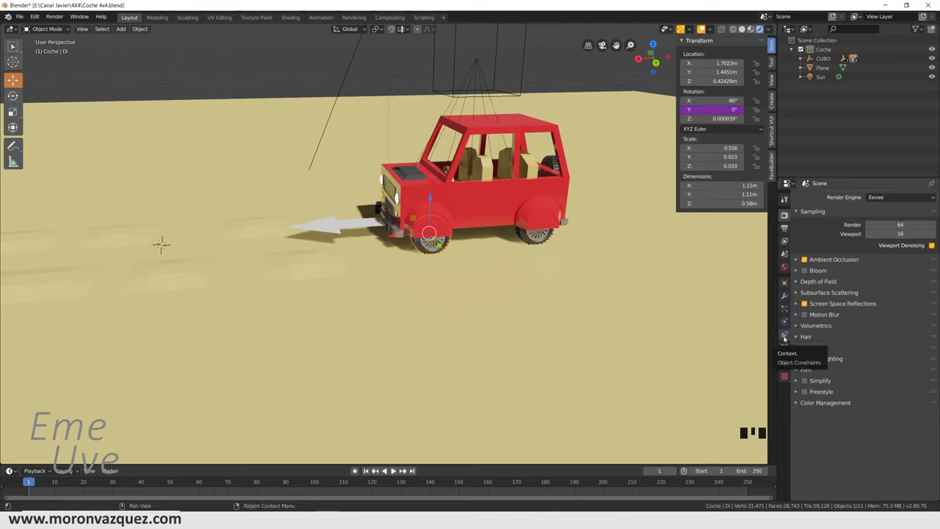
click(786, 335)
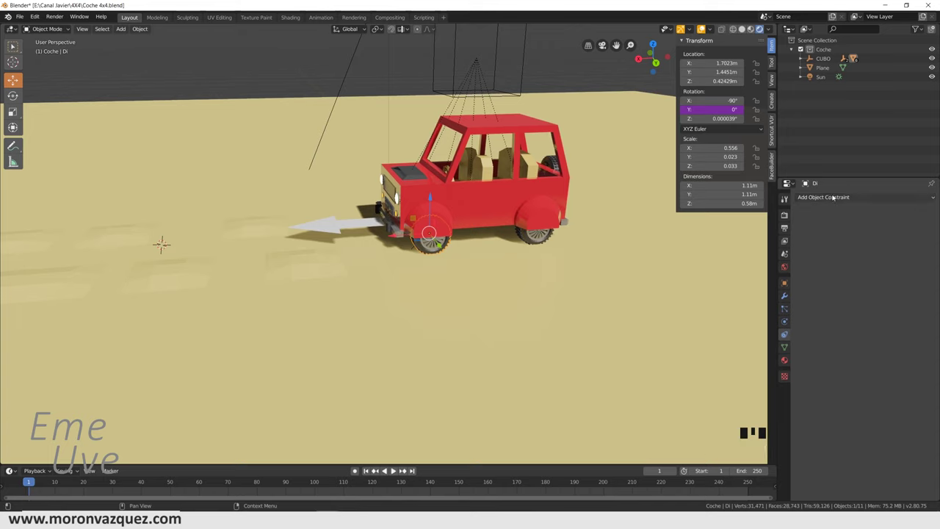
drag(833, 198, 906, 280)
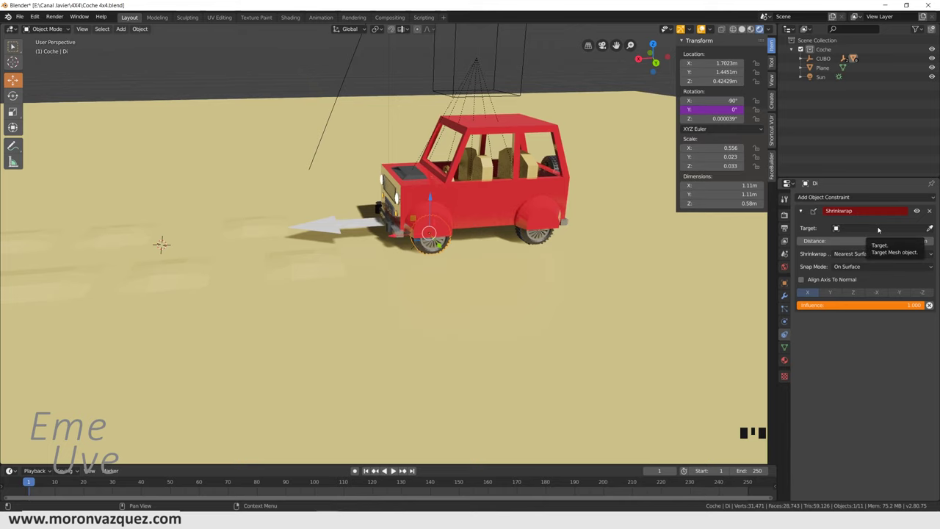
Set wheel Di's Shrinkwrap distance to 0.1 m above the ground
drag(491, 250, 485, 254)
scroll(up, 3)
drag(531, 247, 464, 281)
scroll(down, 3)
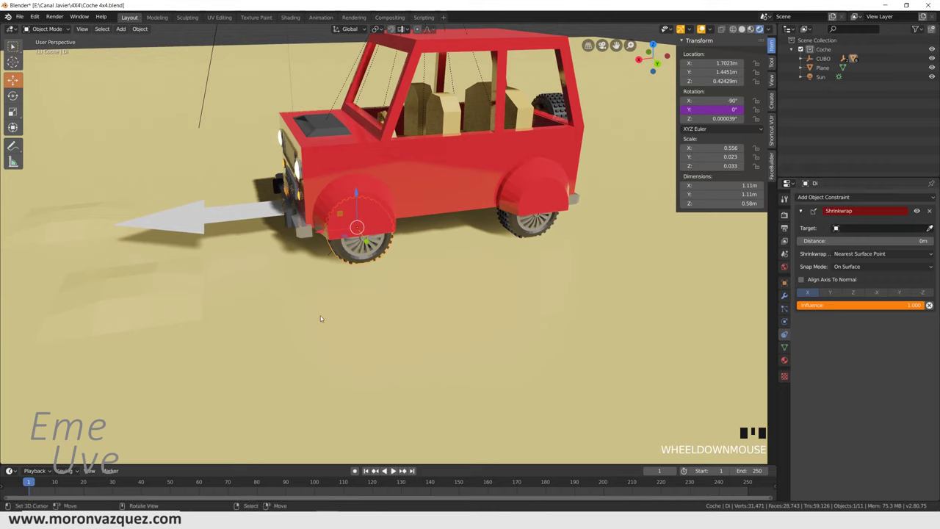
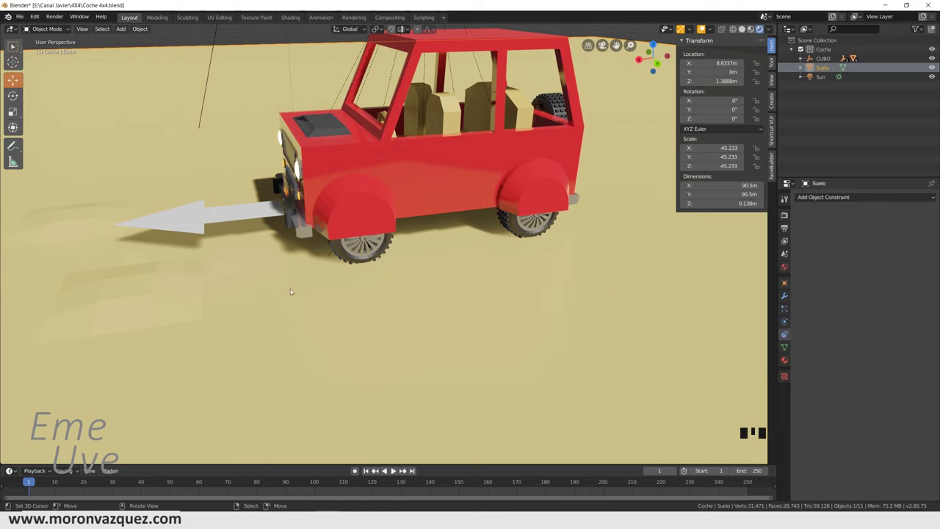
right_click(348, 252)
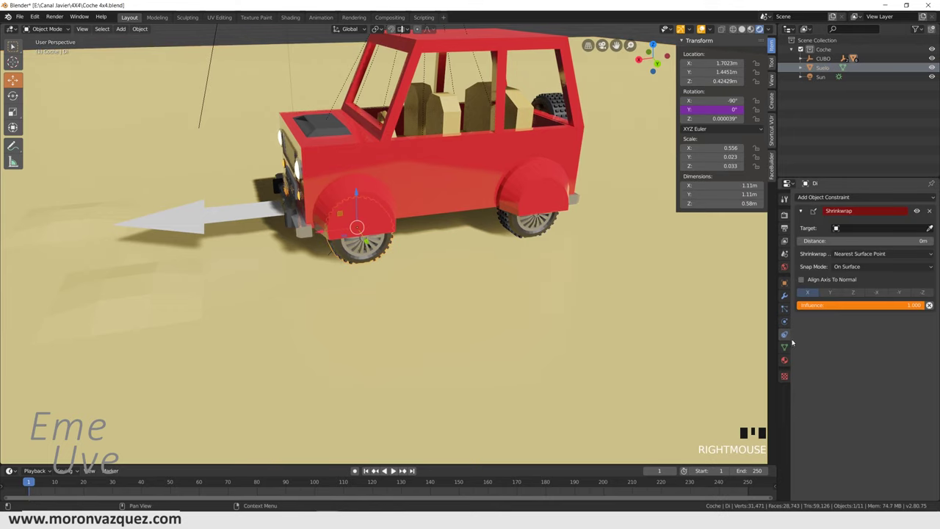
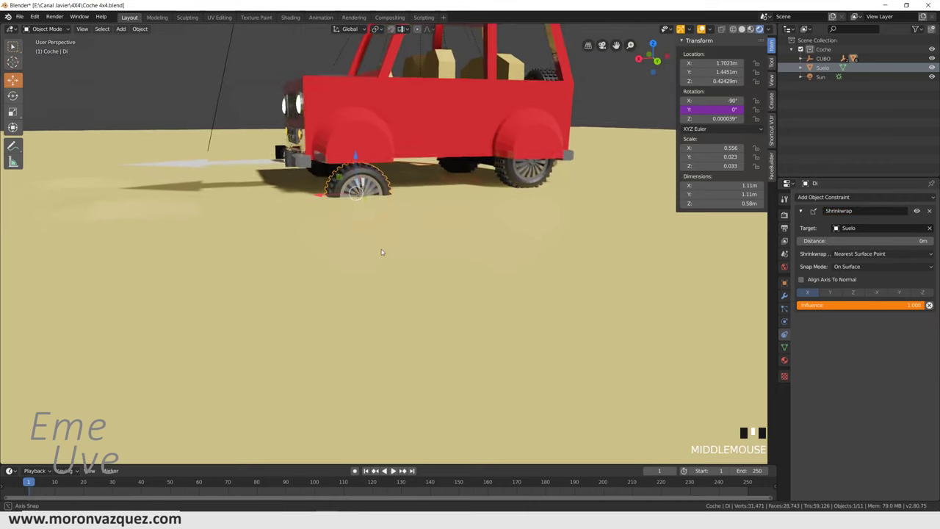
scroll(up, 3)
scroll(down, 3)
drag(807, 180, 934, 243)
click(935, 242)
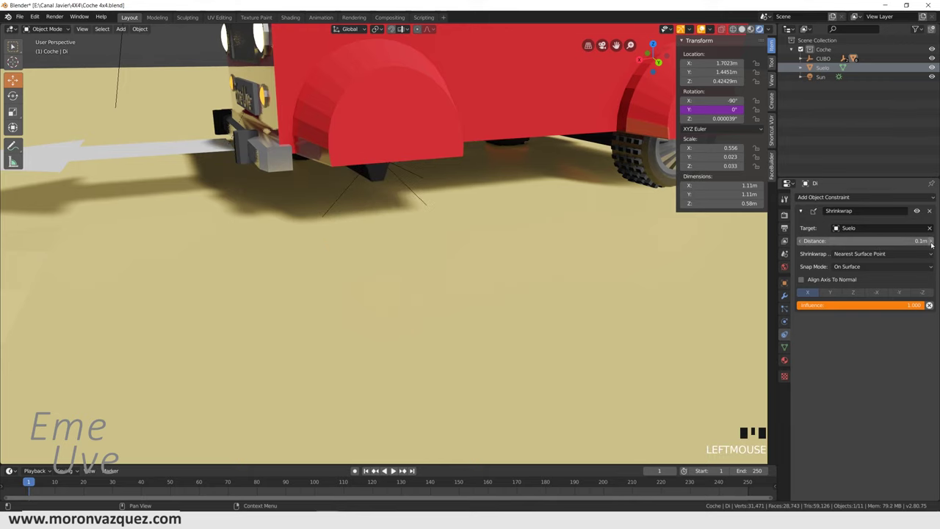
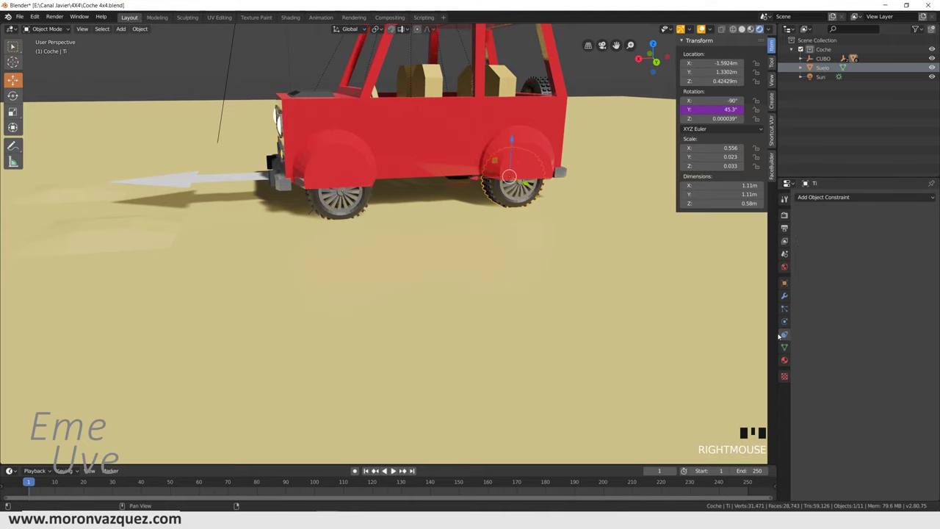
Orbit around to the car's other side and select wheel Dd
drag(824, 198, 520, 232)
drag(520, 233, 474, 220)
scroll(up, 3)
scroll(down, 3)
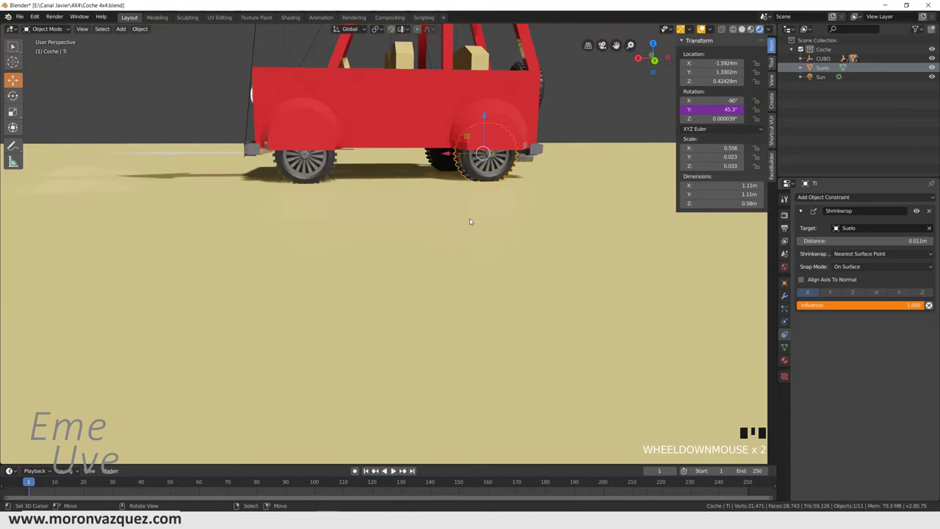
drag(482, 225, 807, 180)
scroll(up, 3)
drag(807, 180, 807, 180)
scroll(down, 3)
scroll(up, 3)
right_click(807, 180)
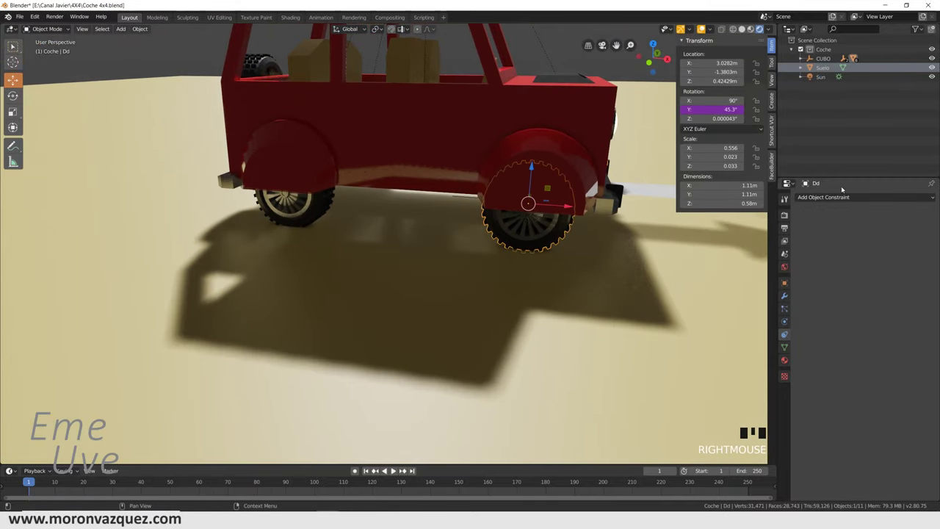
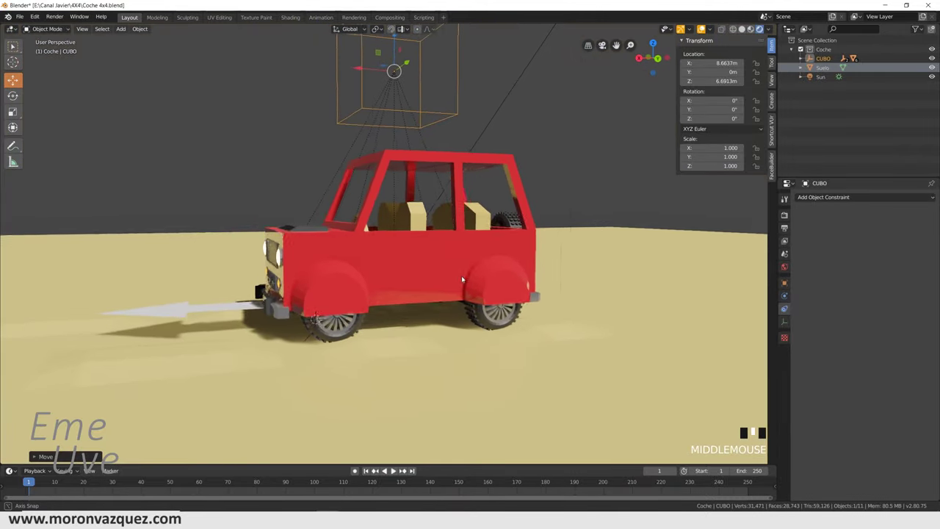
Move CUBO along X to about 10.19 m, carrying the car to its starting spot
drag(356, 66, 370, 201)
drag(371, 201, 406, 206)
scroll(down, 3)
scroll(up, 3)
drag(426, 212, 405, 184)
scroll(down, 3)
drag(403, 177, 409, 122)
scroll(down, 3)
drag(402, 127, 478, 250)
scroll(up, 3)
drag(482, 251, 544, 239)
scroll(down, 3)
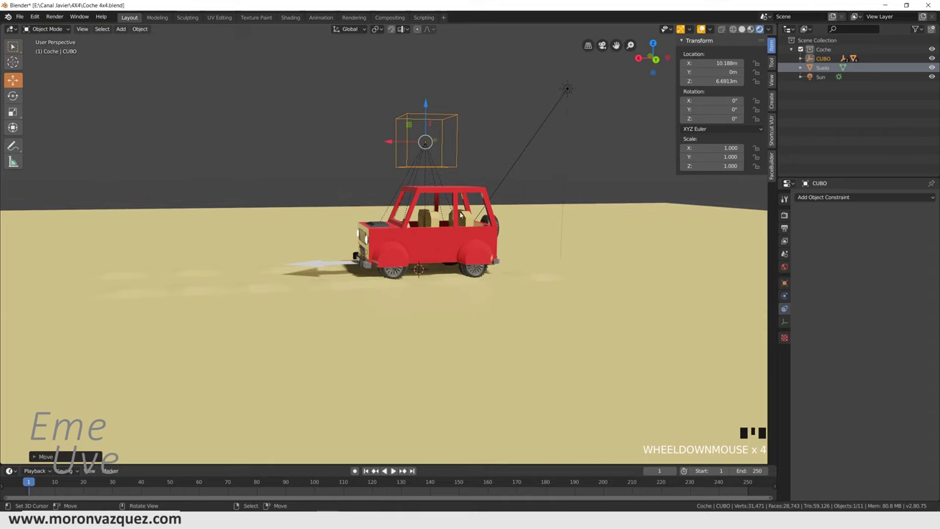
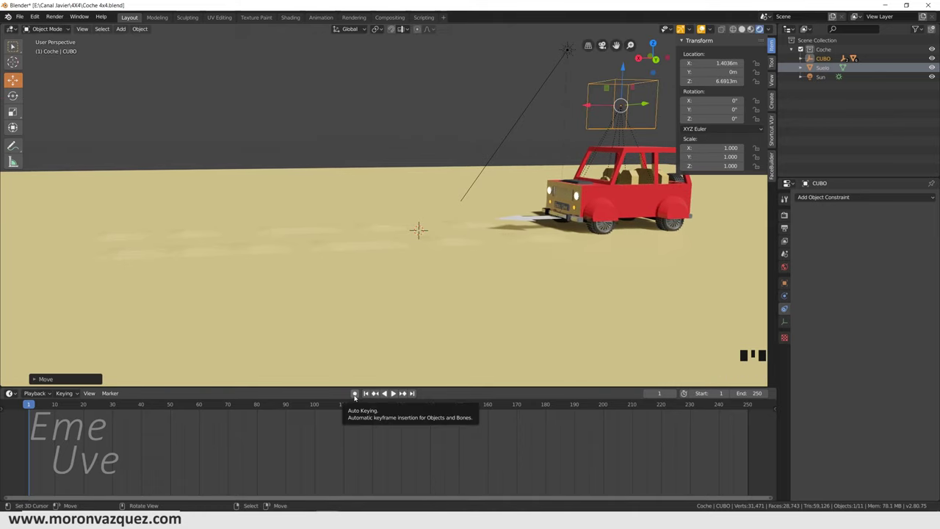
Turn on auto-keying and key CUBO at the car's starting position
click(358, 395)
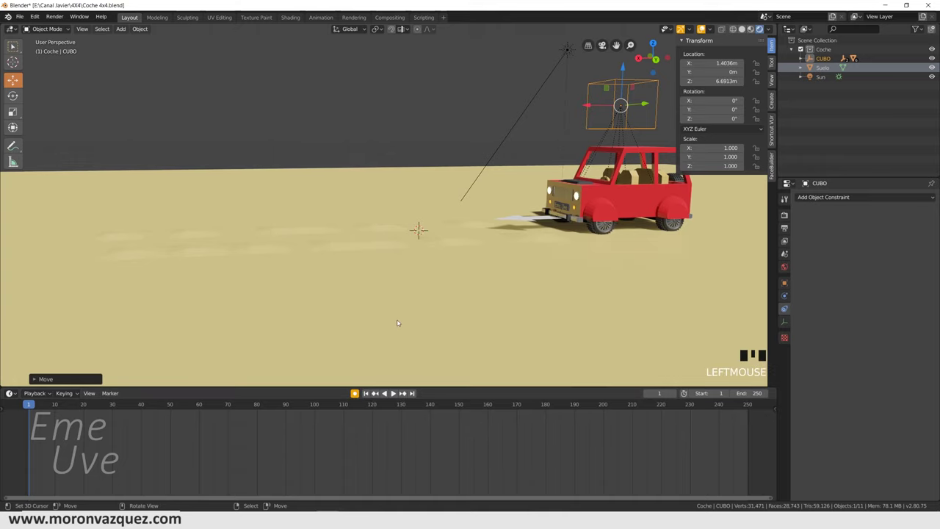
click(377, 391)
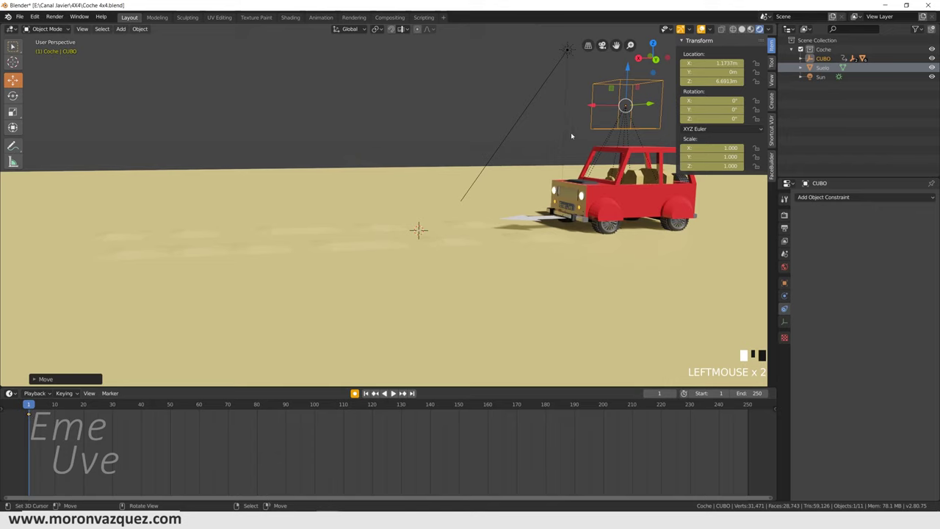
click(377, 391)
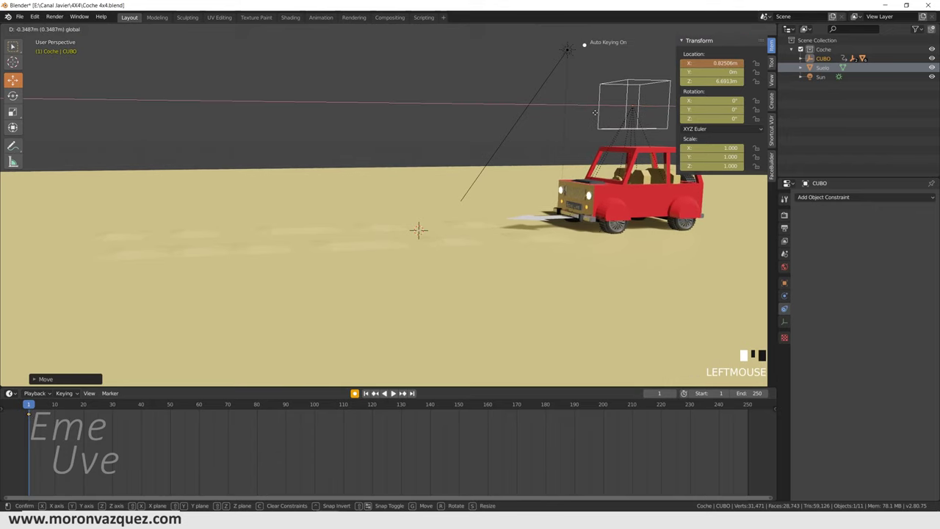
click(376, 390)
At frame 190 key CUBO about 28.5 m further along X, then play the animation
click(377, 391)
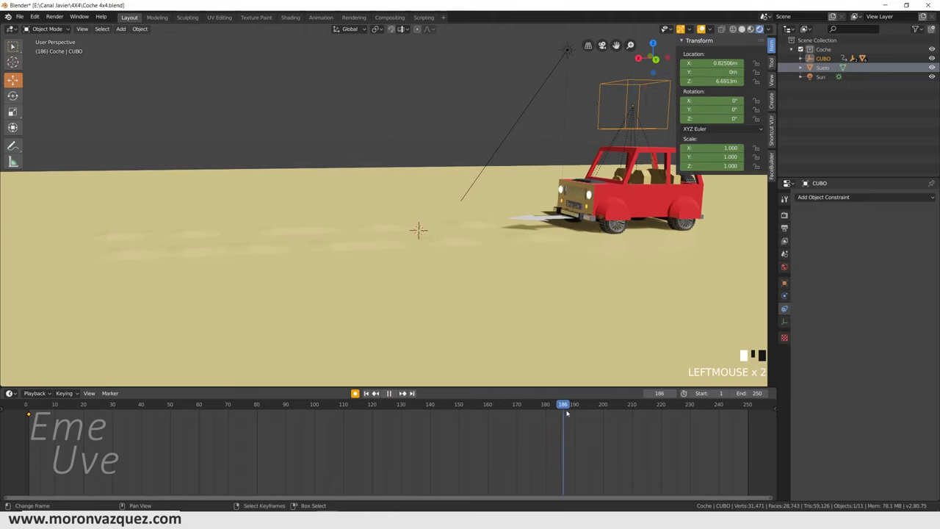
scroll(down, 3)
drag(376, 391, 377, 391)
click(376, 391)
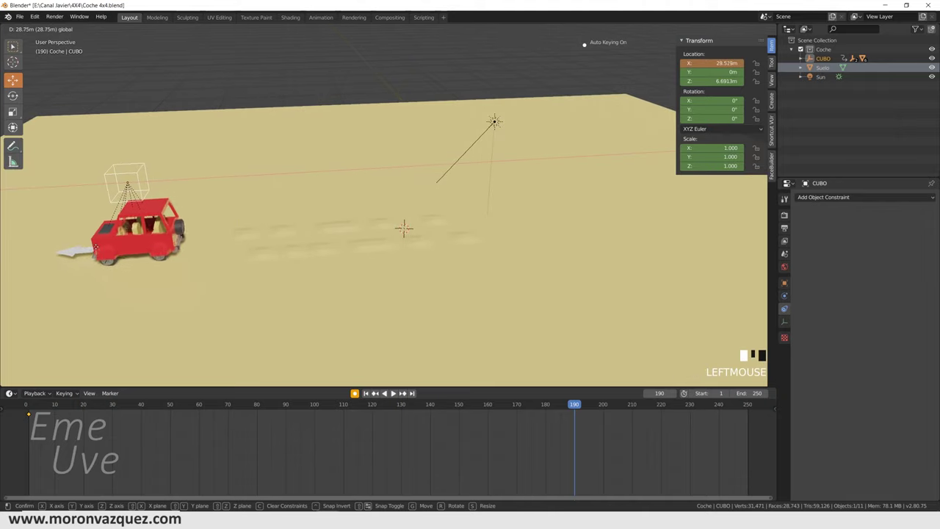
key(space)
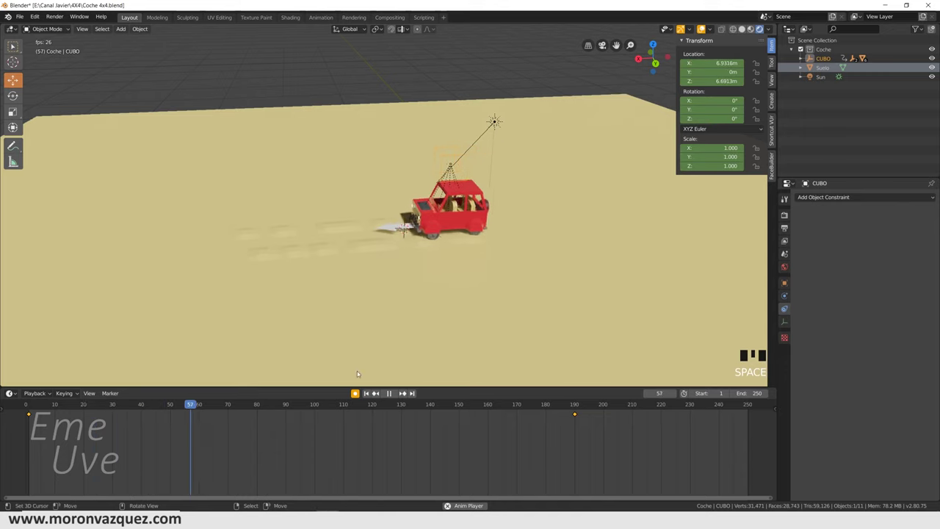
key(space)
click(376, 390)
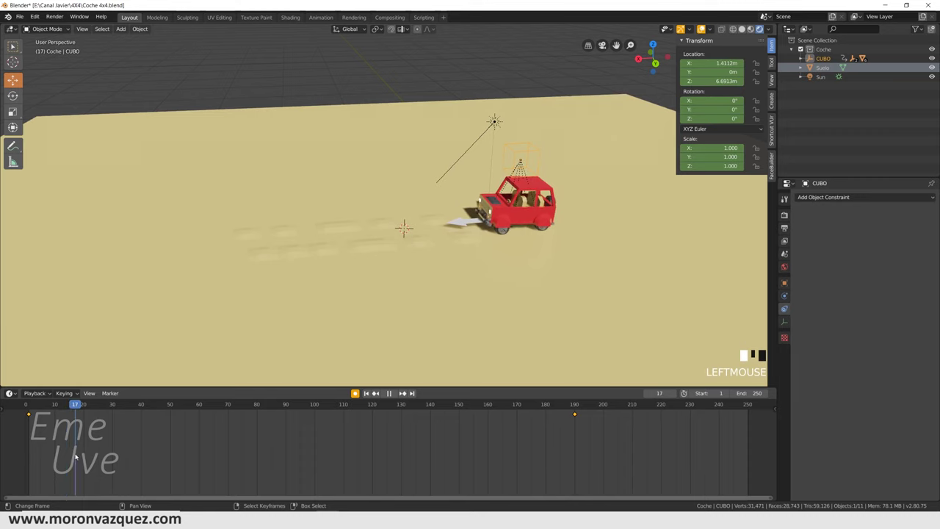
Stop playback and delete all of the chassis's existing tilt keyframes
right_click(376, 391)
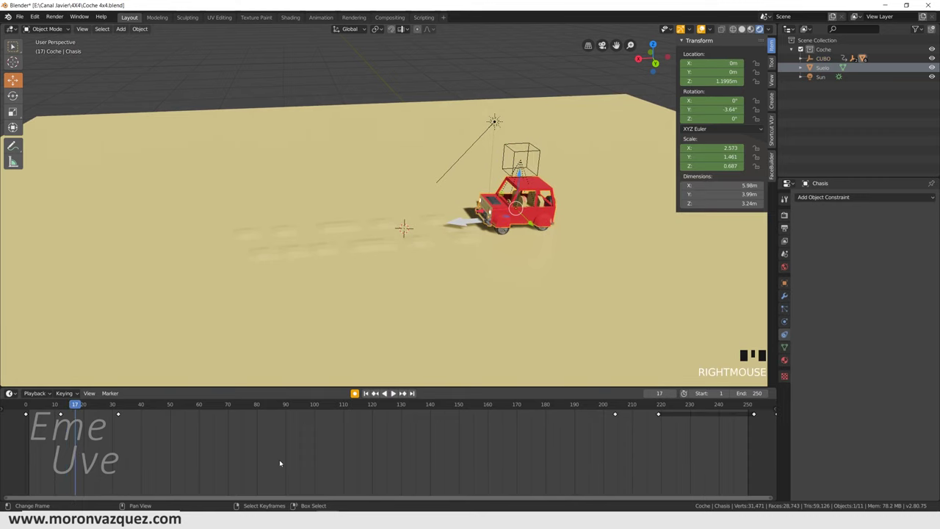
key(a)
key(Delete)
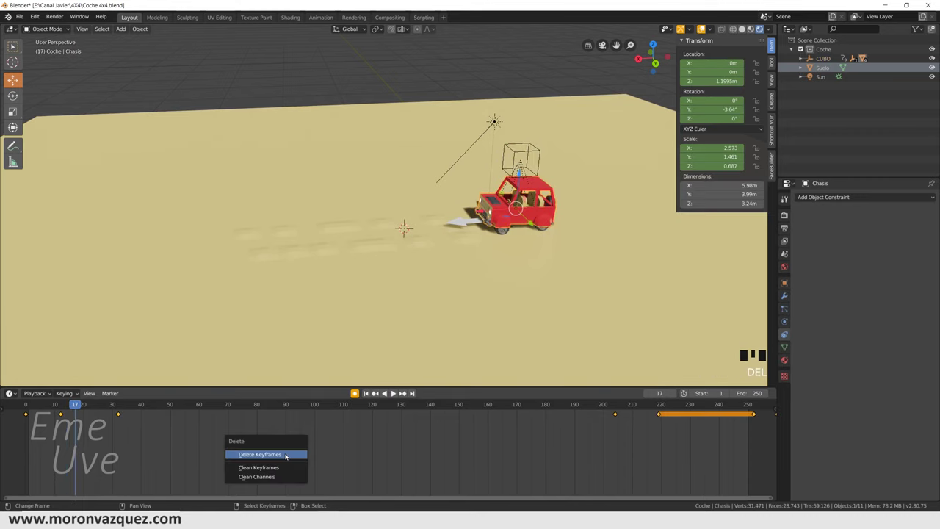
scroll(up, 3)
In side view, re-key the chassis with a slight Y tilt of about -0.5° and play it back
drag(376, 391, 376, 390)
click(377, 390)
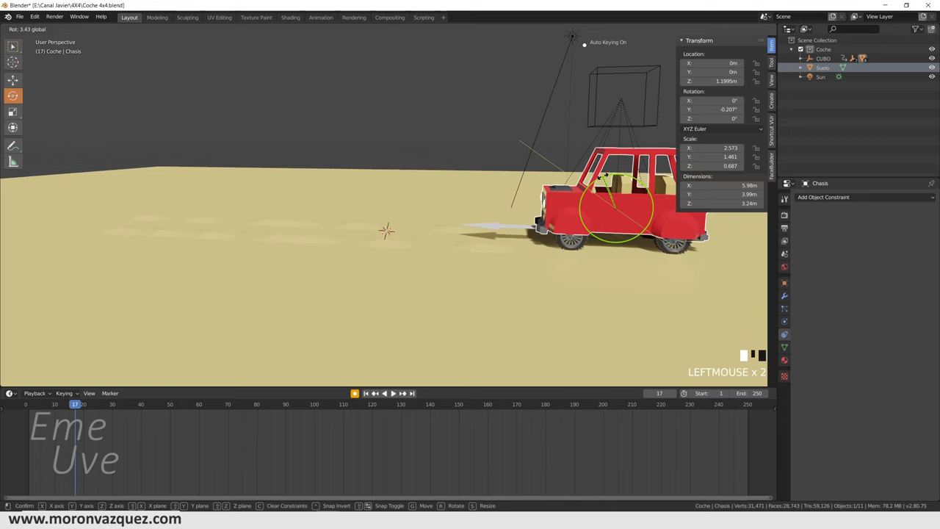
key(KP_1)
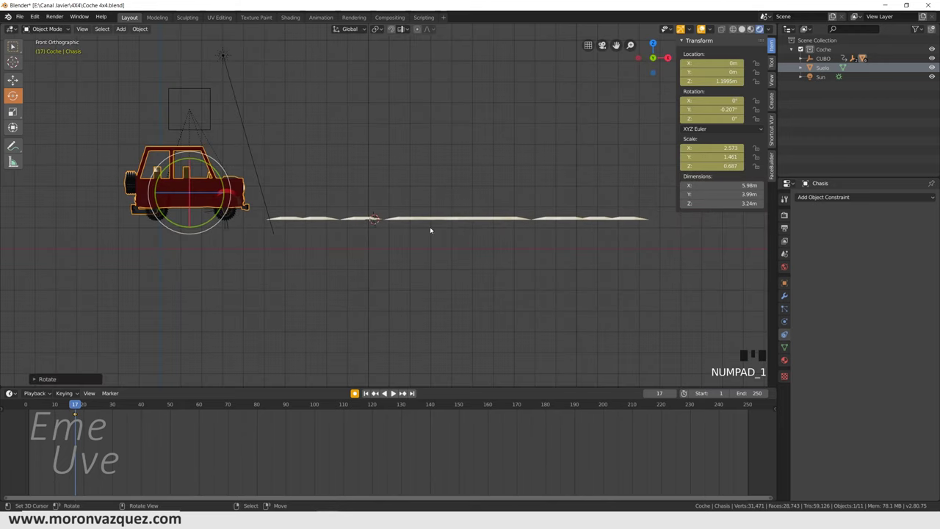
scroll(up, 3)
drag(376, 390, 376, 390)
click(376, 391)
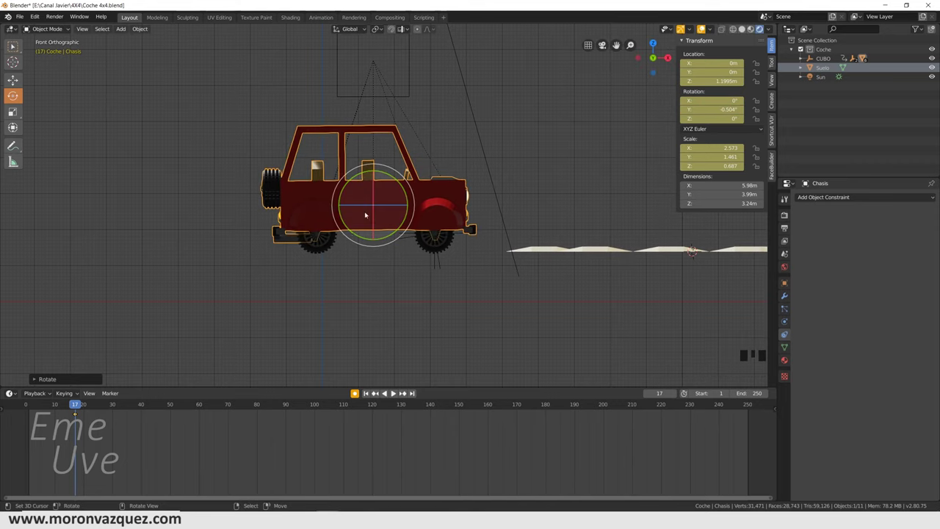
right_click(79, 415)
key(Delete)
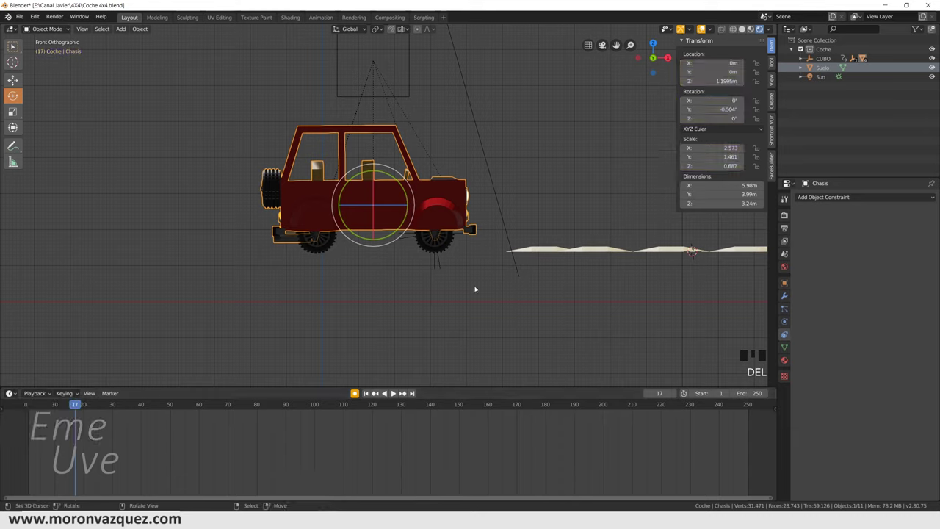
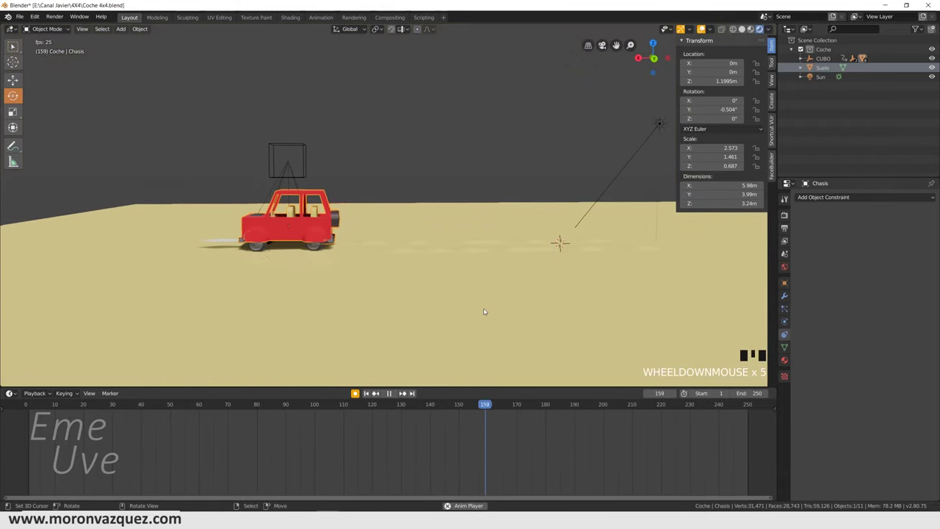
scroll(up, 3)
key(space)
click(376, 391)
key(space)
scroll(up, 3)
drag(375, 392, 376, 391)
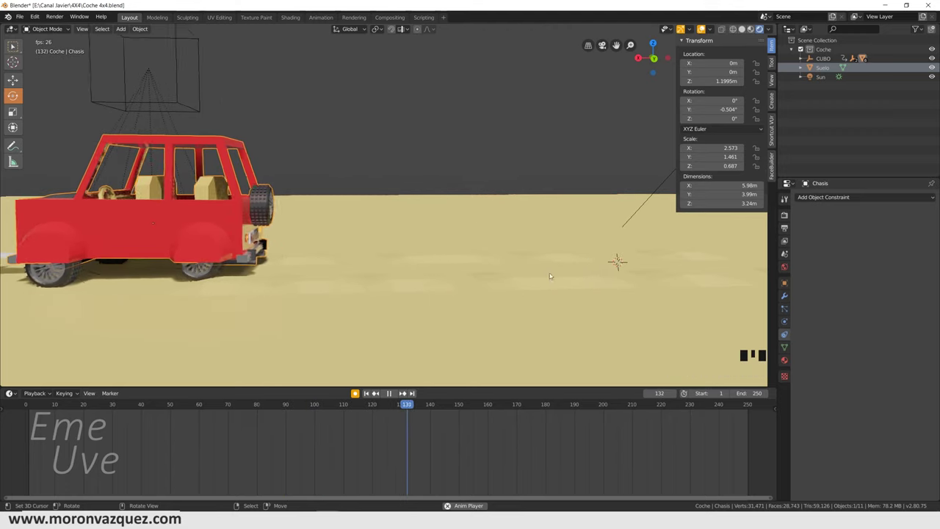
scroll(down, 3)
key(space)
right_click(377, 391)
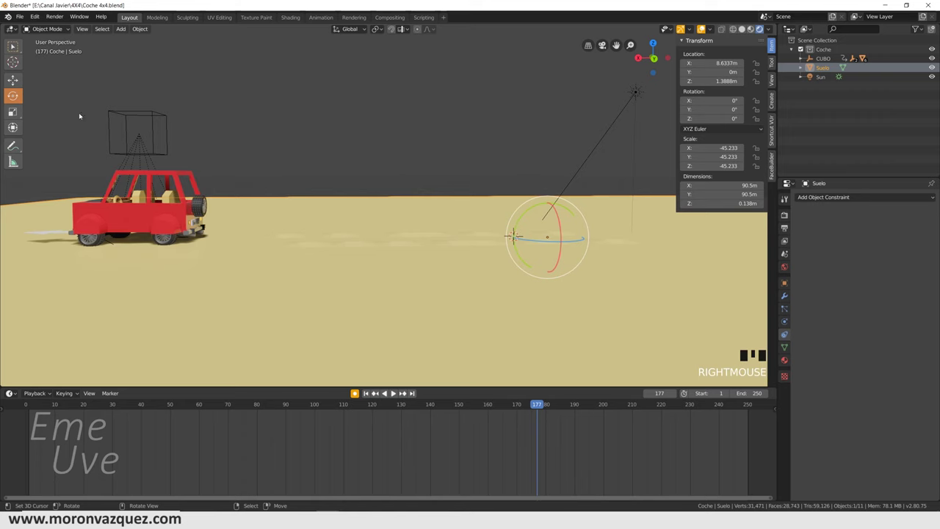
Raise a random scattering of Suelo vertices into gentle bumps using Random proportional falloff
click(377, 391)
drag(377, 391, 377, 390)
click(376, 391)
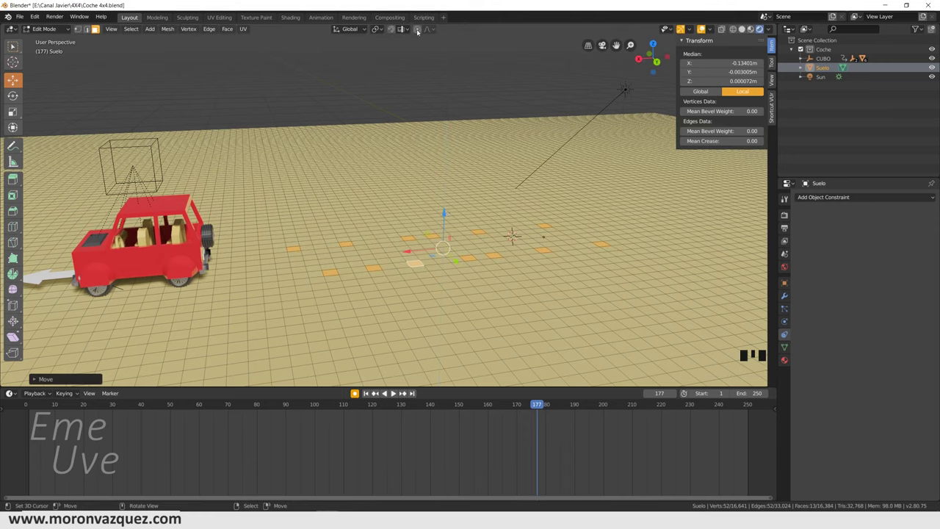
click(377, 390)
click(376, 391)
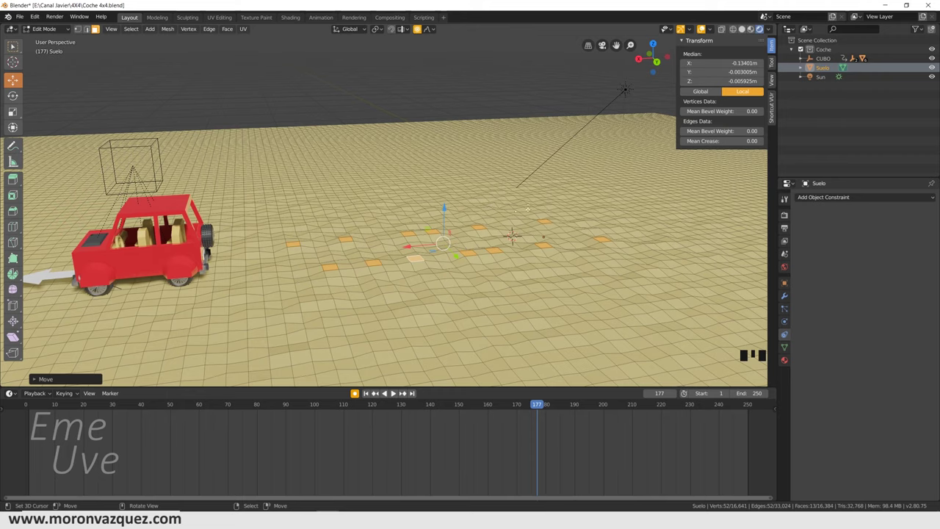
click(370, 390)
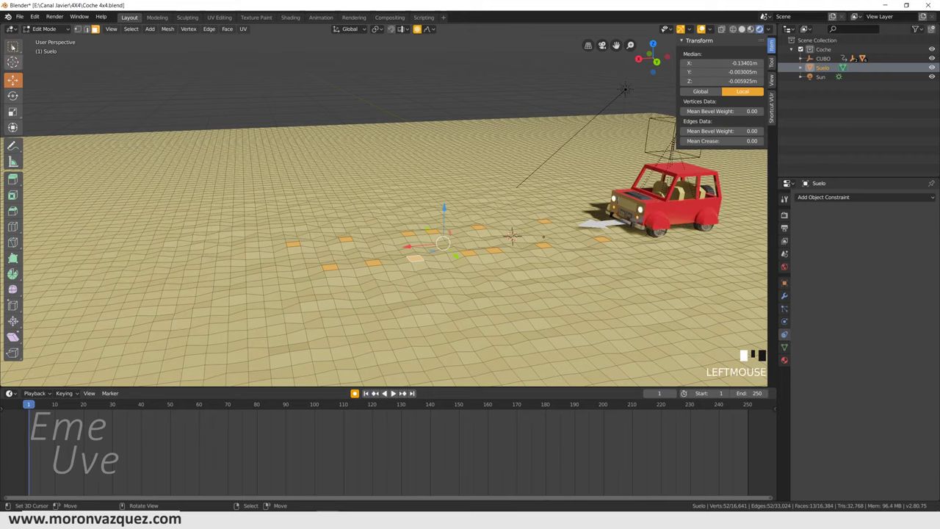
drag(376, 391, 376, 390)
scroll(up, 3)
Try further random-falloff bumps on the ground, undoing the exaggerated tall-dune attempt
click(376, 391)
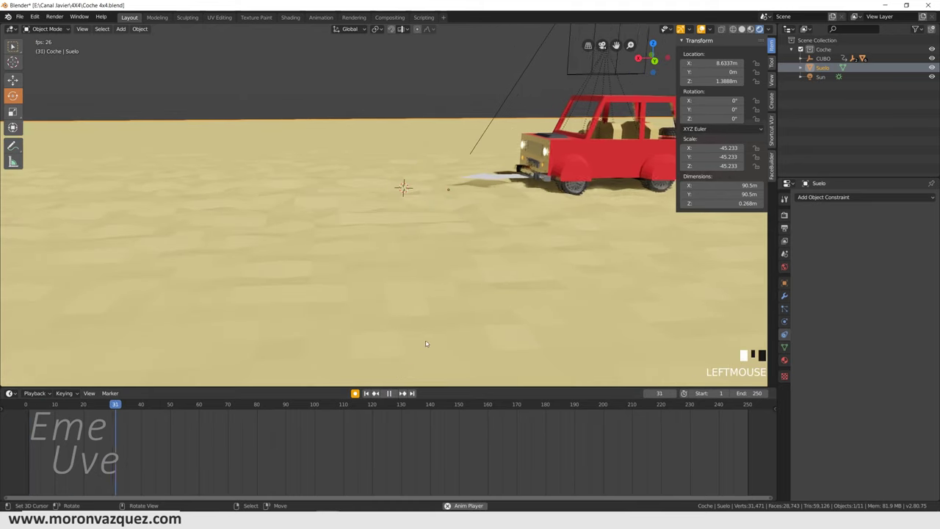
drag(377, 391, 377, 391)
drag(390, 395, 377, 390)
click(377, 390)
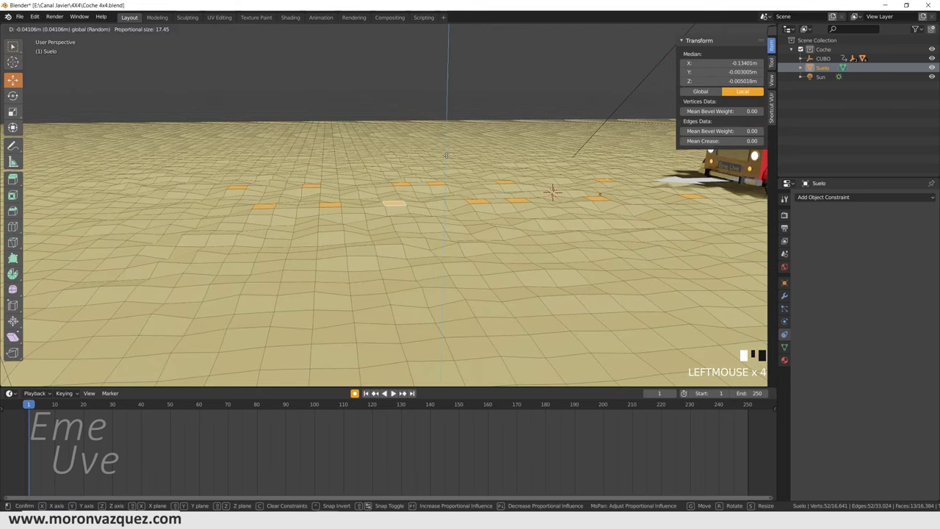
scroll(down, 3)
scroll(up, 3)
drag(377, 390, 377, 391)
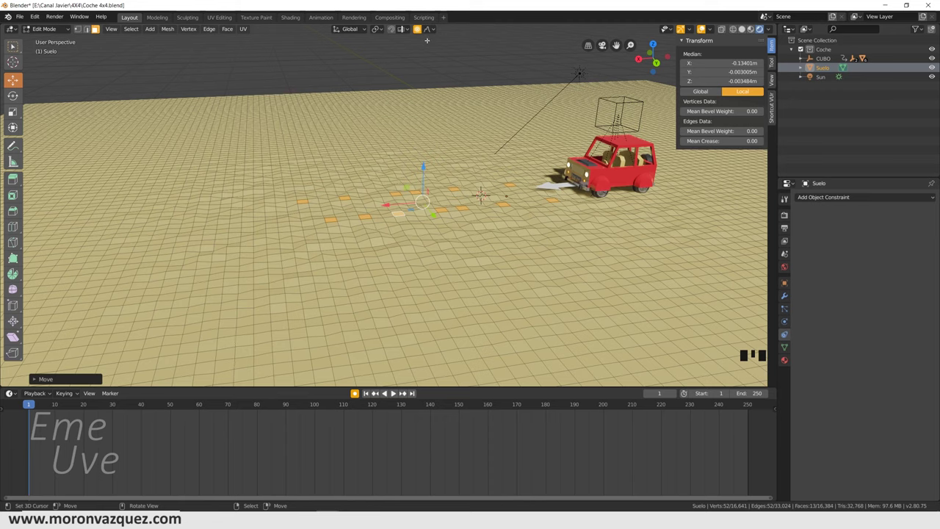
click(376, 390)
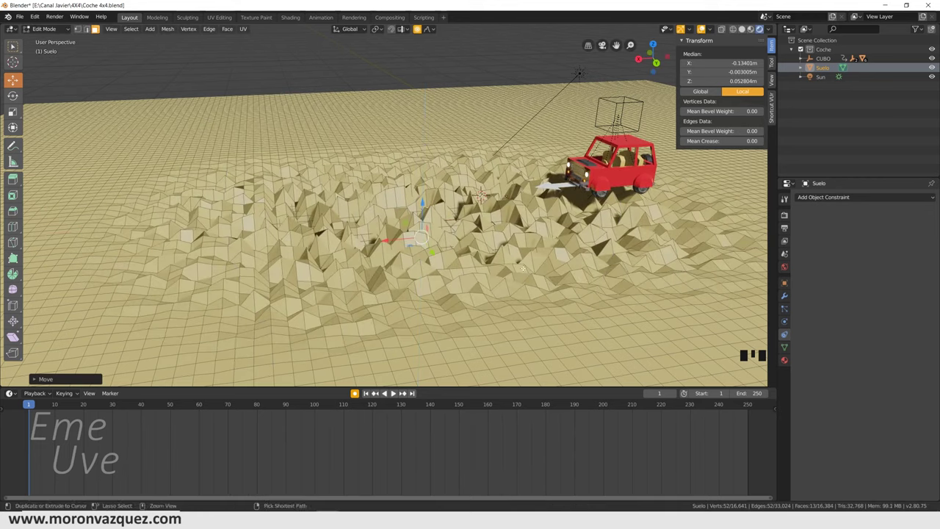
key(ctrl+z)
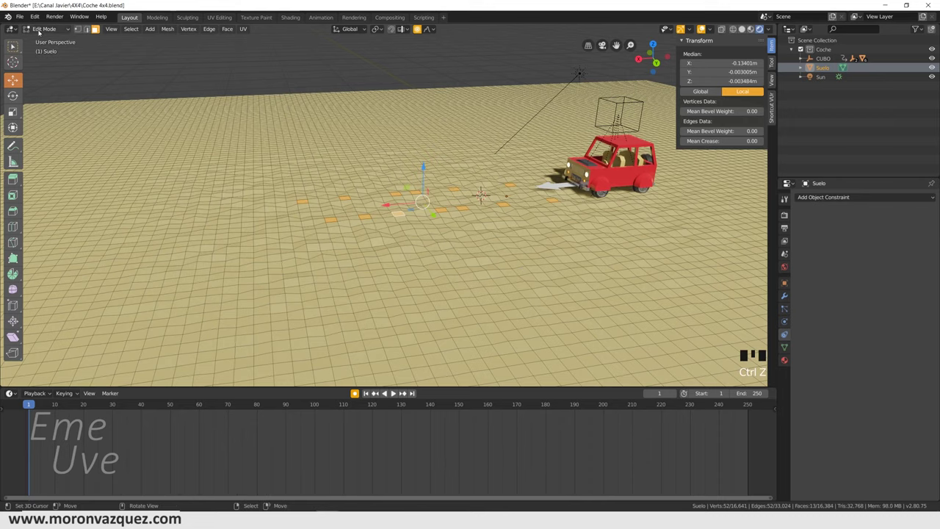
click(377, 390)
drag(377, 391, 377, 390)
scroll(up, 3)
drag(377, 391, 376, 391)
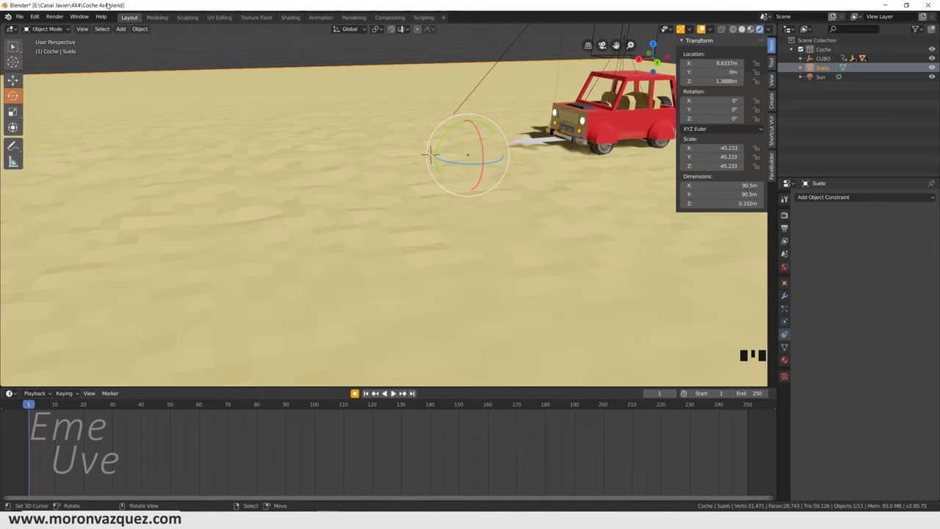
click(377, 391)
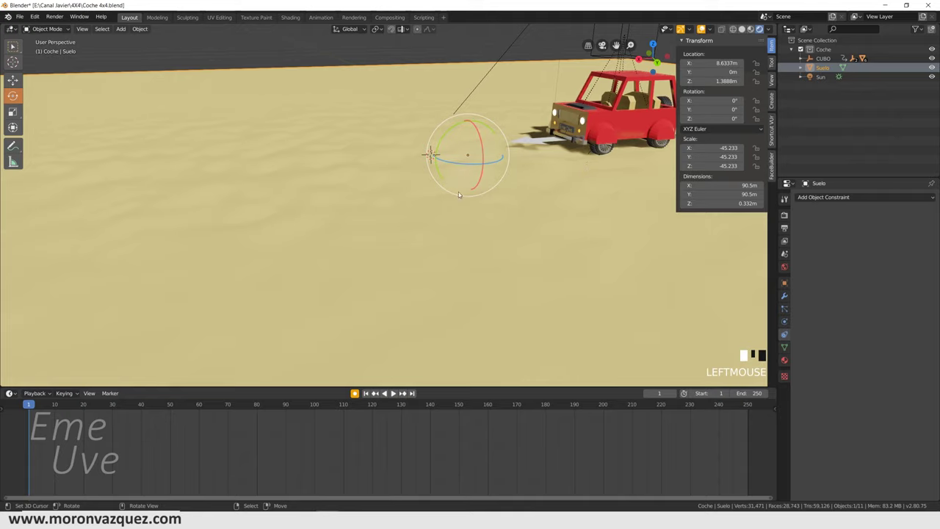
click(377, 391)
scroll(up, 3)
drag(377, 390, 377, 391)
scroll(down, 3)
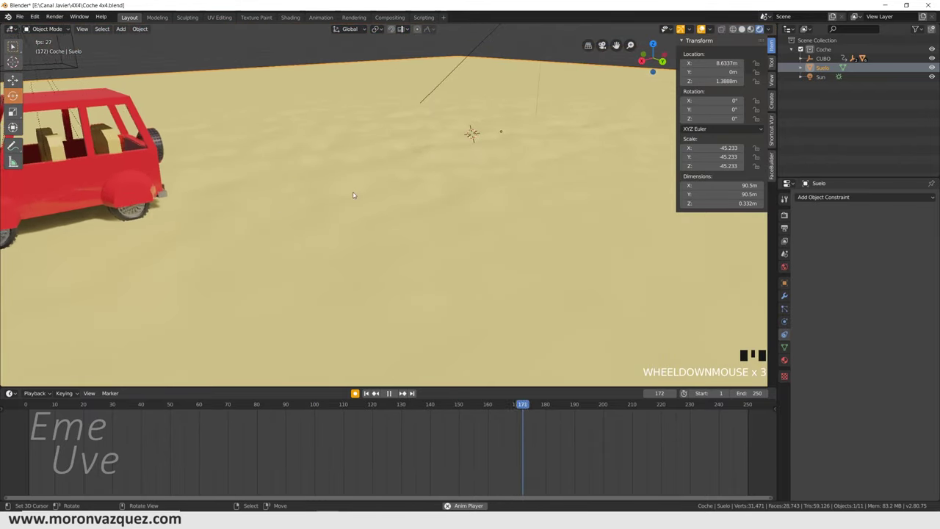
drag(377, 391, 377, 391)
middle_click(377, 390)
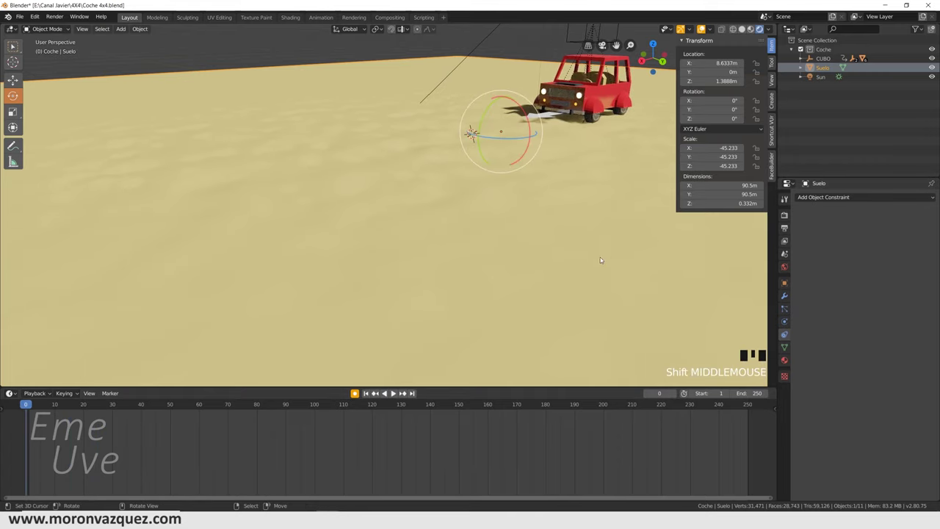
drag(376, 390, 377, 390)
Stop playback and select the CUBO control cube above the car for keyframing
right_click(377, 391)
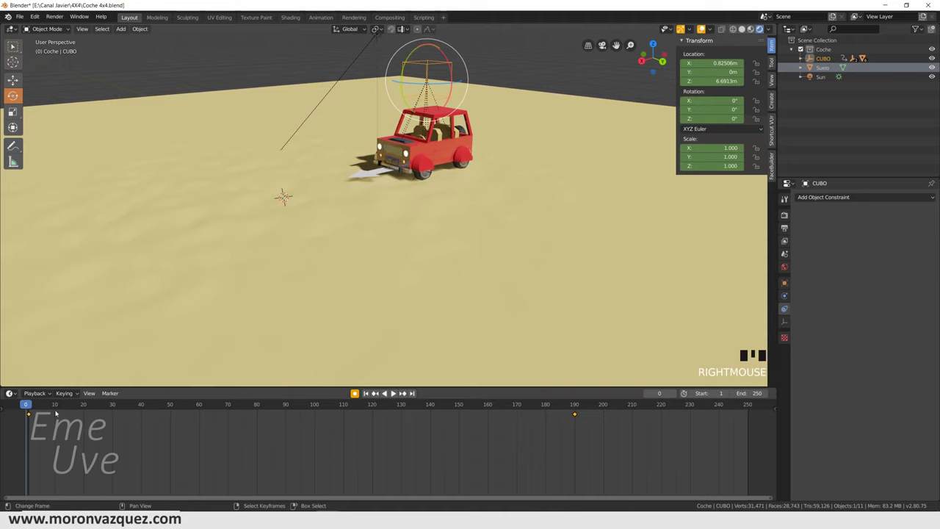
click(377, 391)
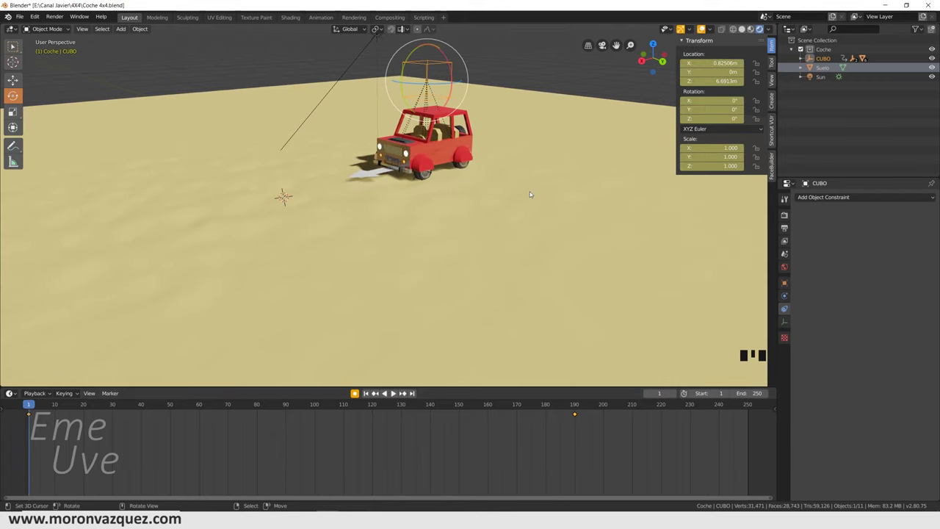
drag(376, 391, 377, 390)
scroll(up, 3)
drag(376, 391, 377, 390)
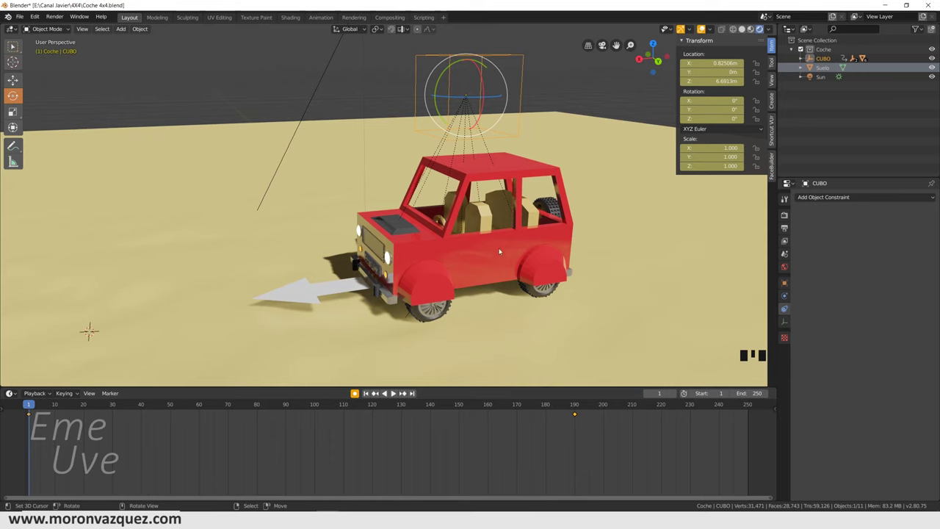
Lower the chassis onto the wheels so it sits at 1.1995 m
right_click(376, 391)
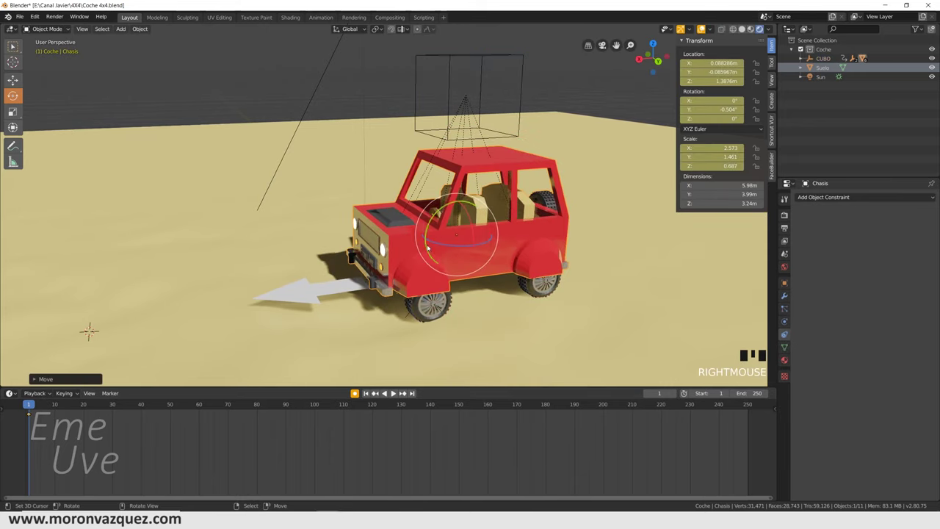
key(ctrl+z)
drag(376, 391, 376, 391)
click(377, 390)
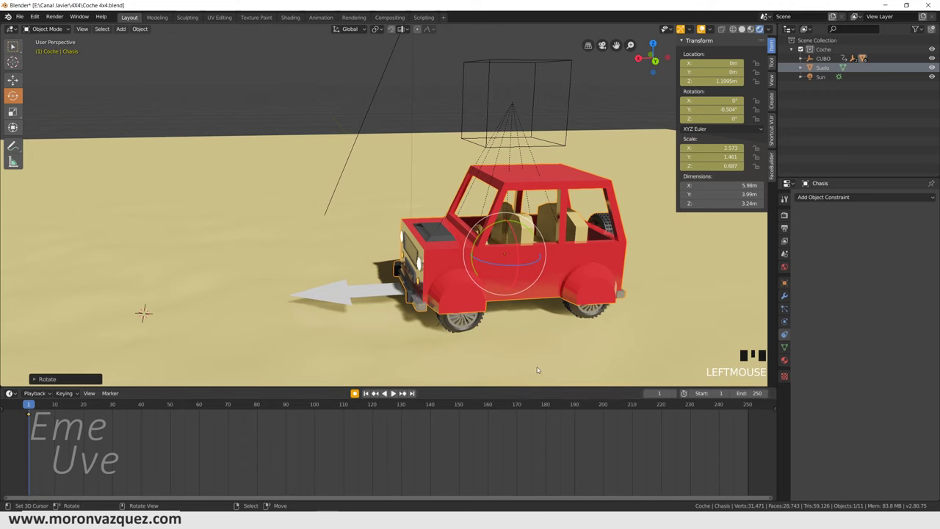
key(space)
key(space)
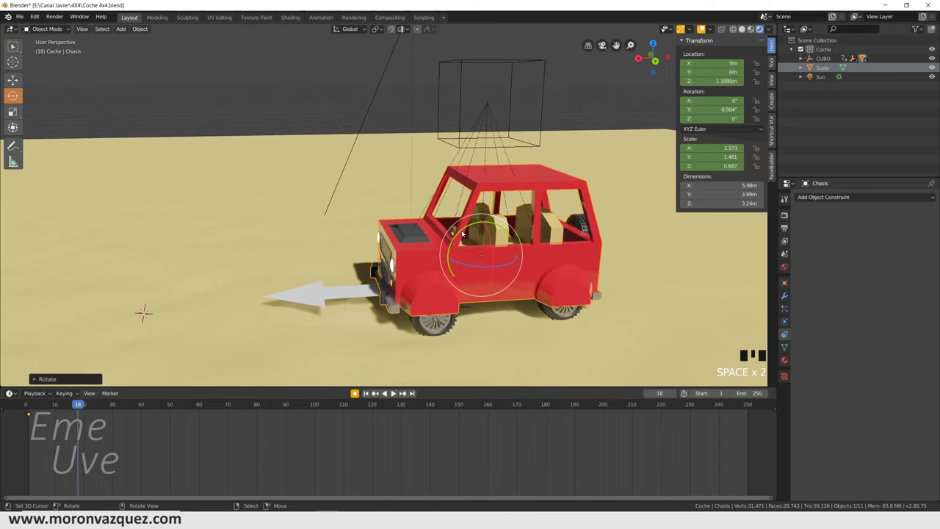
Tilt the chassis on Y and enter its Y rotation as -0.504° at frame 1
click(375, 389)
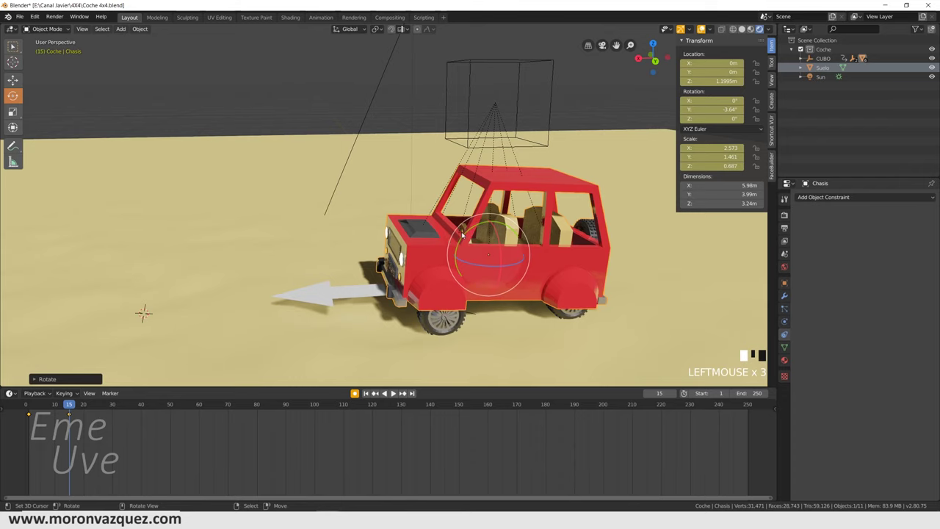
drag(375, 390, 375, 390)
key(space)
key(space)
key(space)
key(space)
click(375, 390)
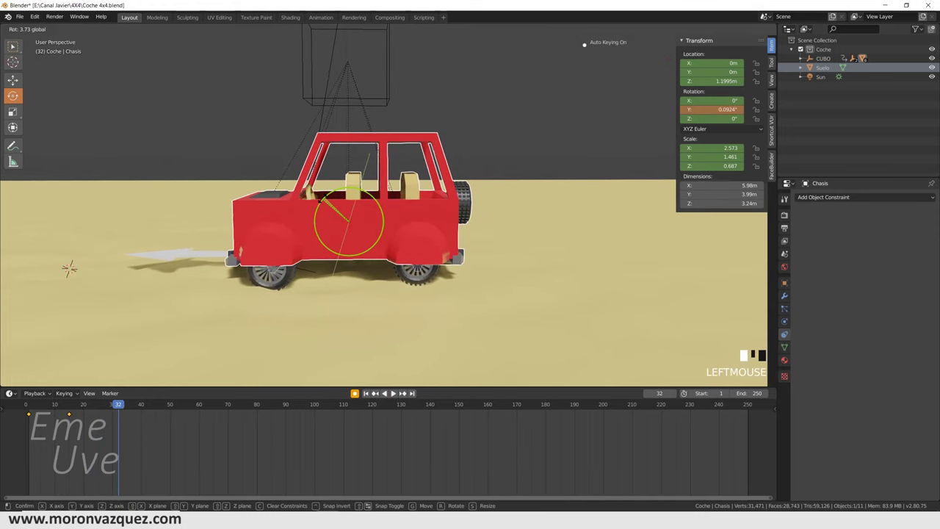
click(375, 390)
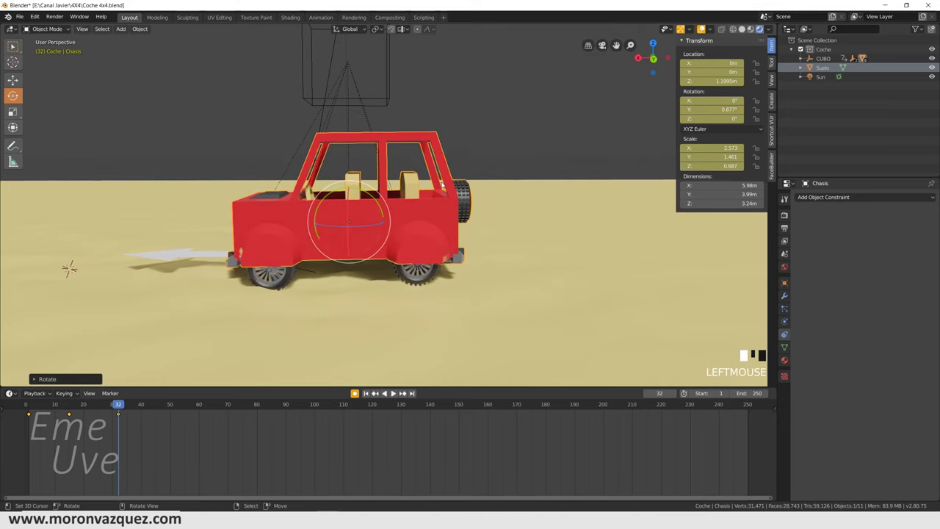
click(376, 390)
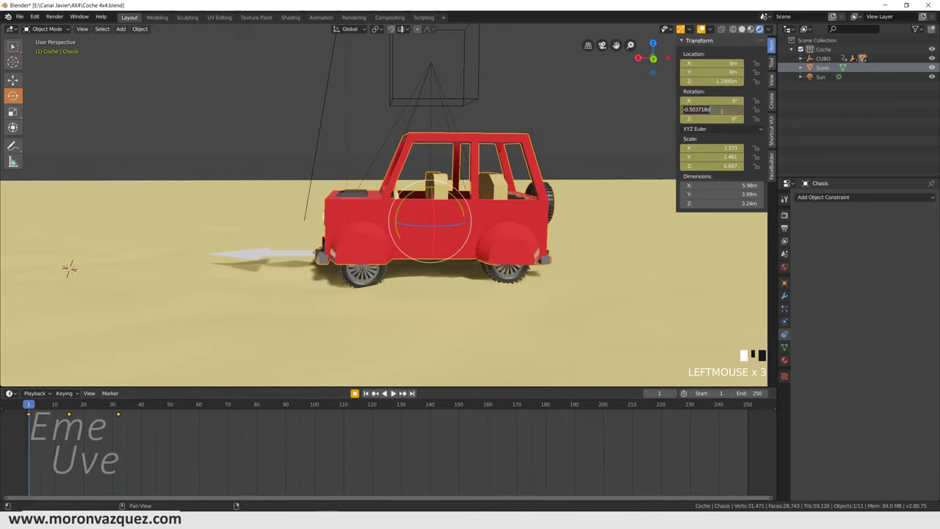
Replace the chassis Y rotation keyframes with the new tilt value
right_click(376, 390)
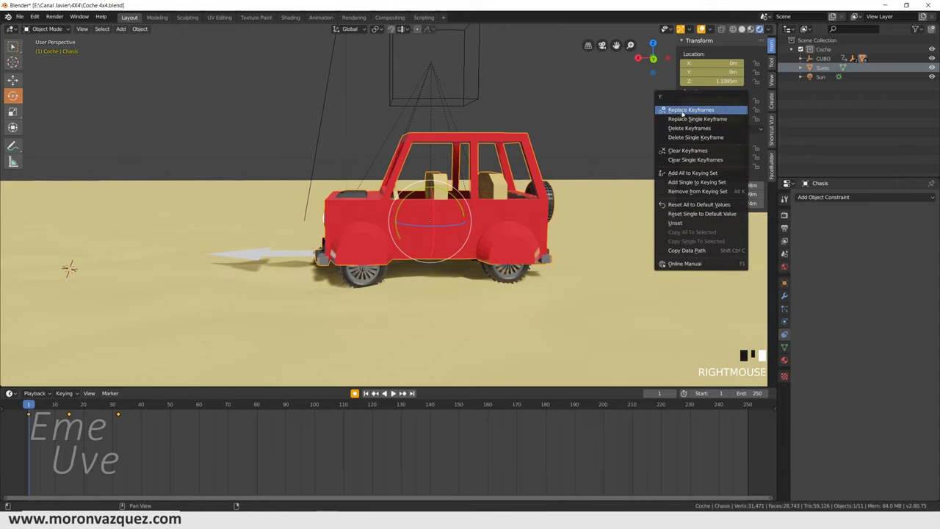
click(375, 390)
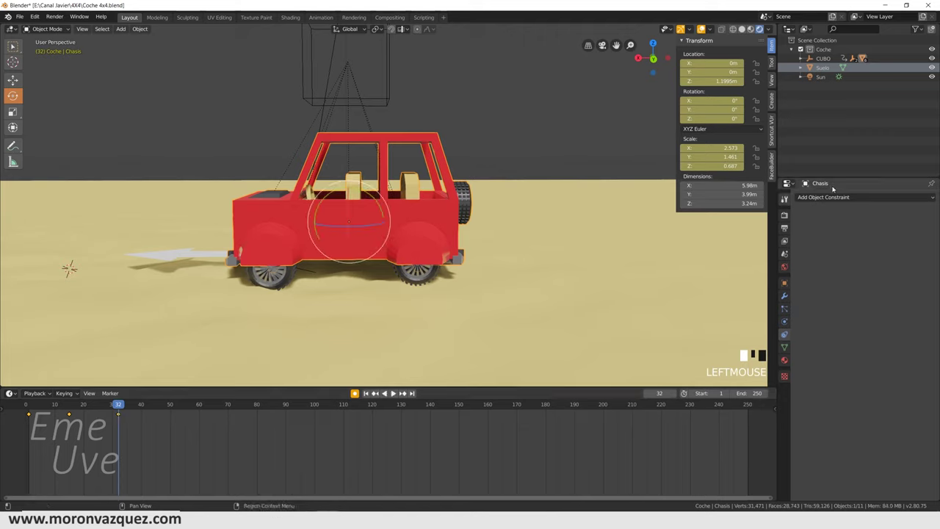
right_click(376, 390)
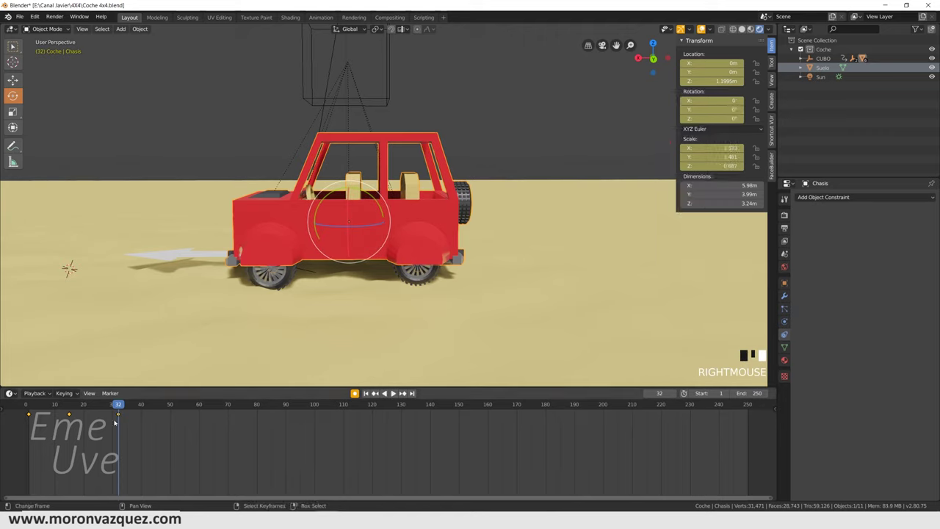
click(375, 389)
Play the animation and start another Y tilt at frame 30, around -1.56°
key(space)
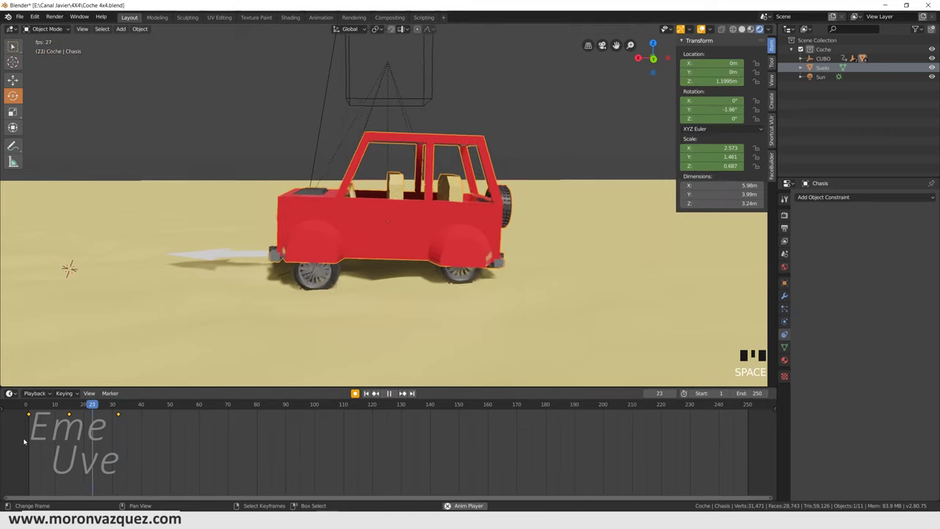
scroll(down, 3)
middle_click(375, 390)
key(space)
drag(62, 437, 375, 389)
Cancel the tilt and place a level tilt keyframe on the chassis at frame 50
right_click(375, 390)
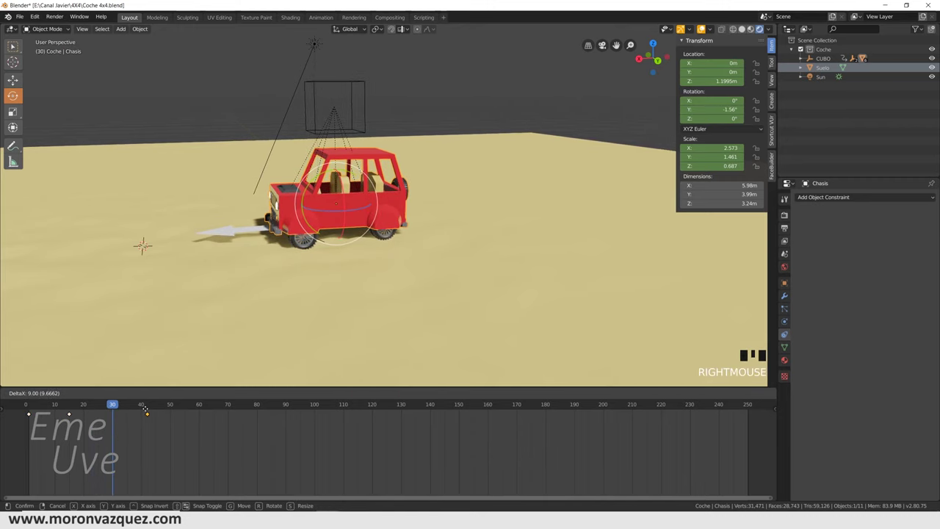
right_click(71, 414)
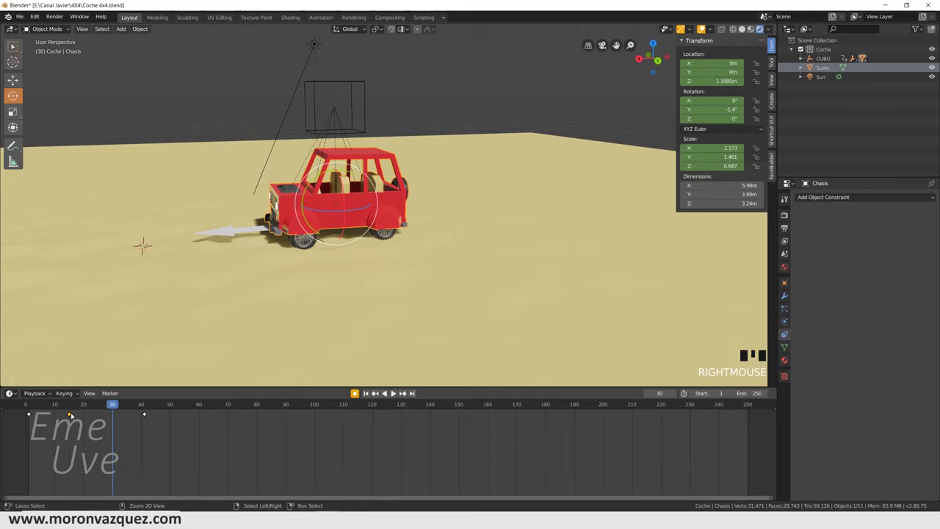
key(ctrl+c)
click(132, 415)
key(ctrl+v)
click(23, 429)
Play back and scrub the rocking animation, ending with another tilt underway at frame 132
key(space)
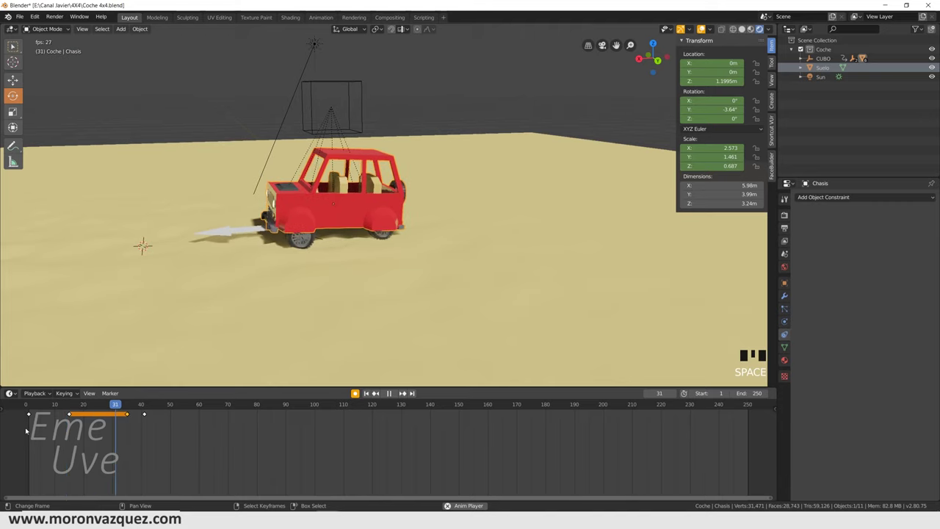
key(space)
right_click(149, 416)
click(31, 442)
key(space)
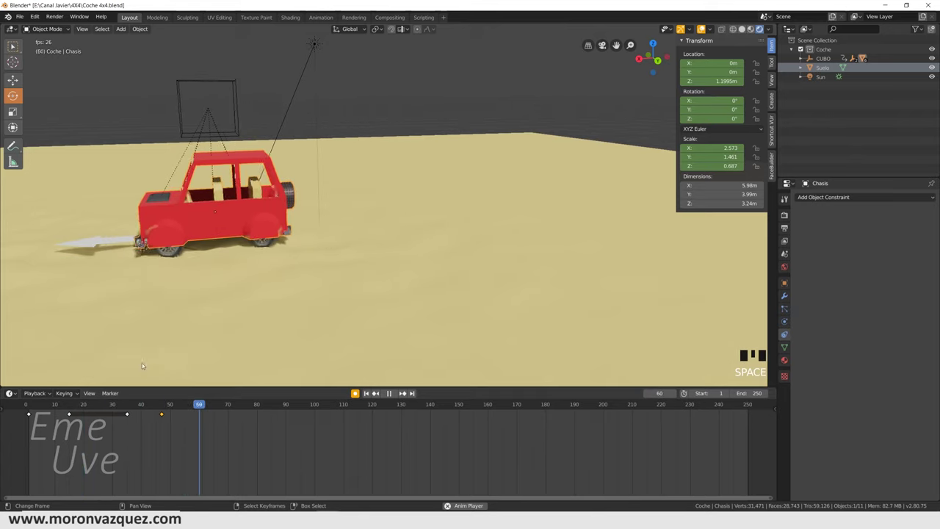
scroll(down, 3)
drag(221, 301, 620, 341)
key(space)
drag(585, 445, 503, 451)
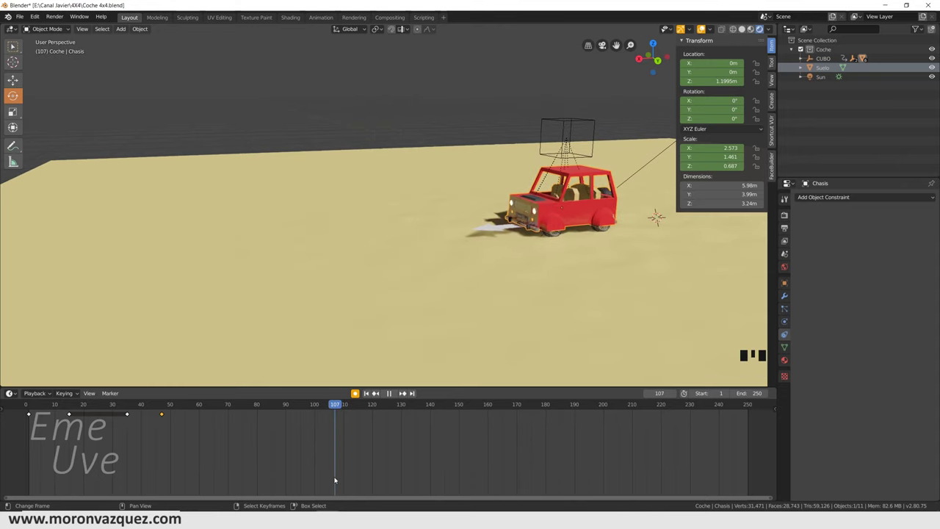
key(space)
key(space)
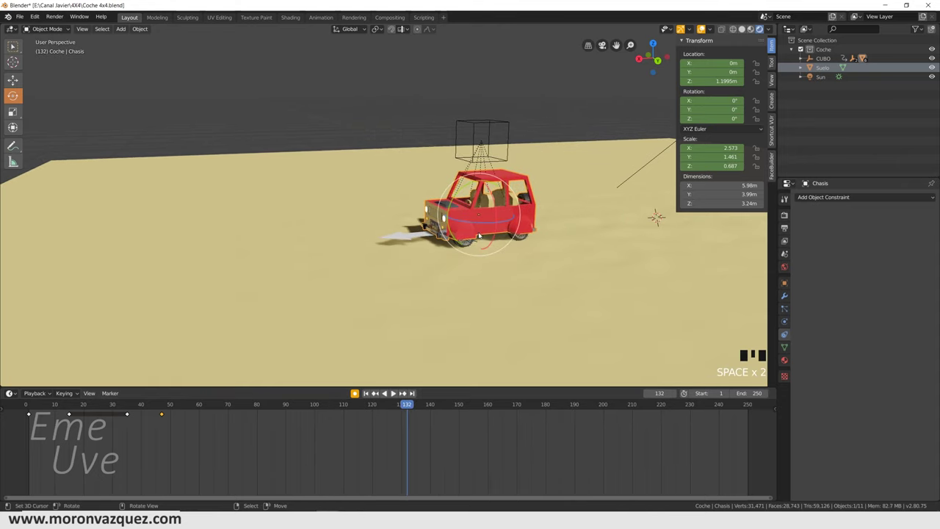
Insert a chassis rotation keyframe at frame 132 and play the result
right_click(376, 391)
right_click(377, 391)
click(376, 391)
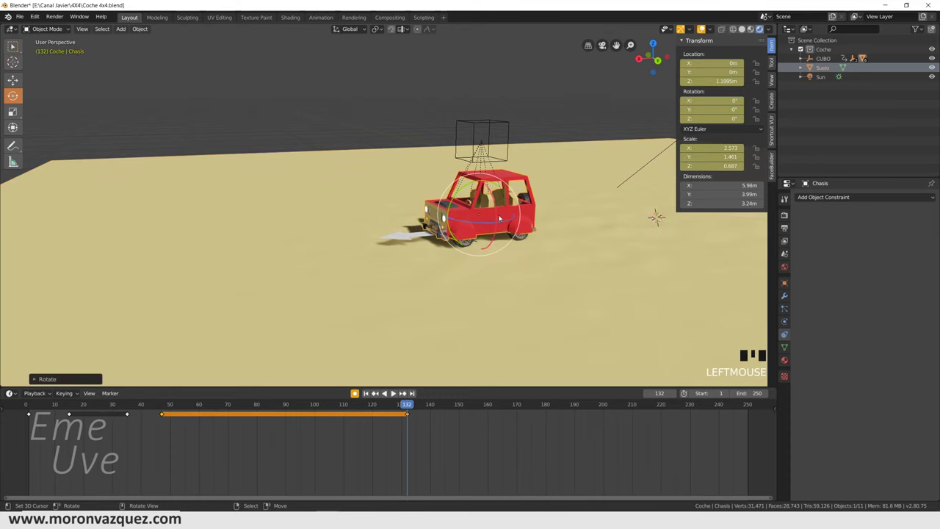
scroll(up, 3)
drag(377, 391, 396, 402)
key(space)
key(space)
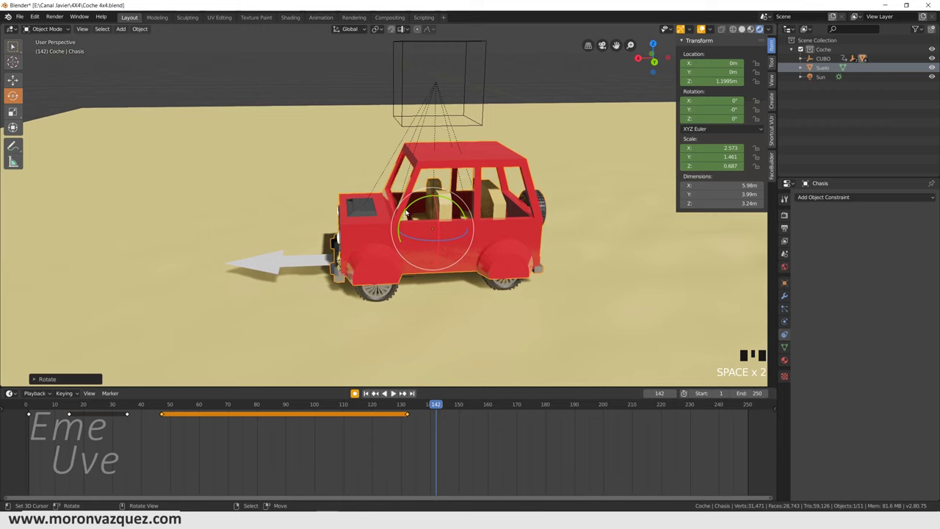
drag(375, 390, 407, 427)
key(space)
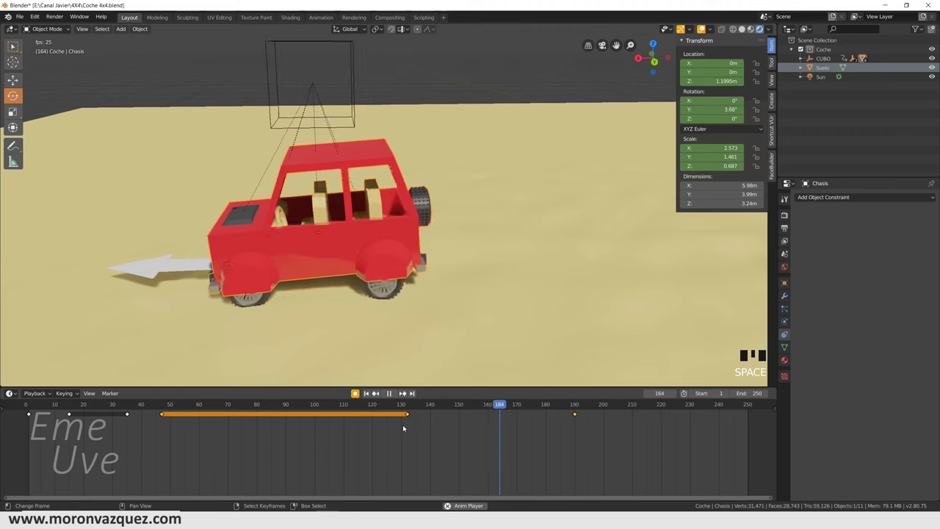
key(space)
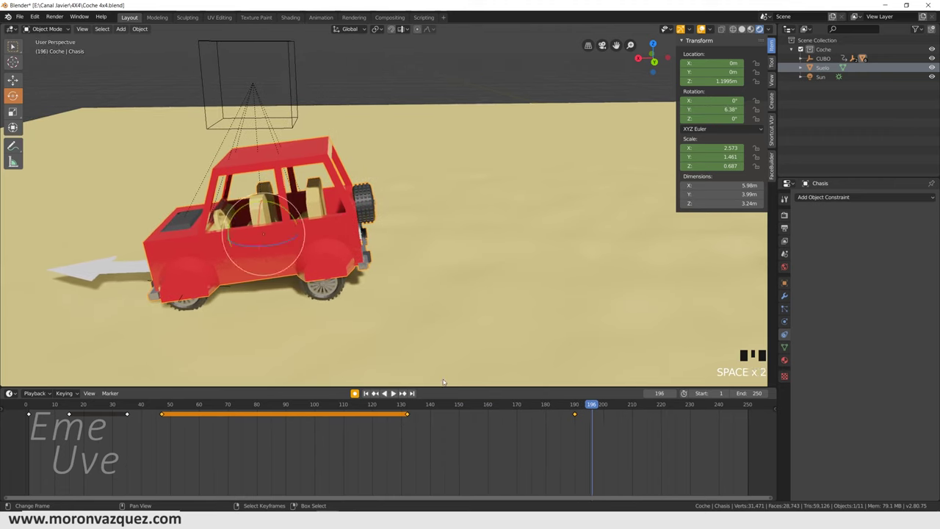
Zero the chassis Y rotation at frame 196, key it, and play the later rocking
click(374, 390)
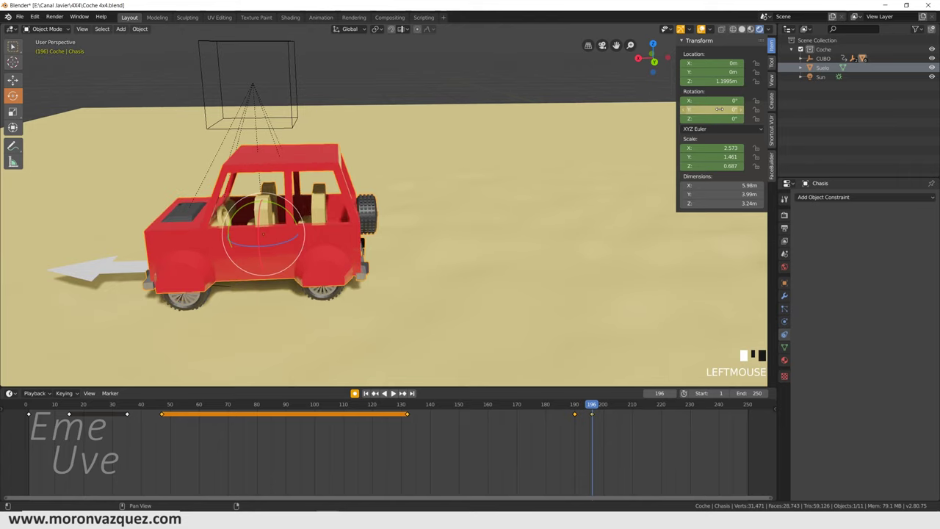
right_click(375, 390)
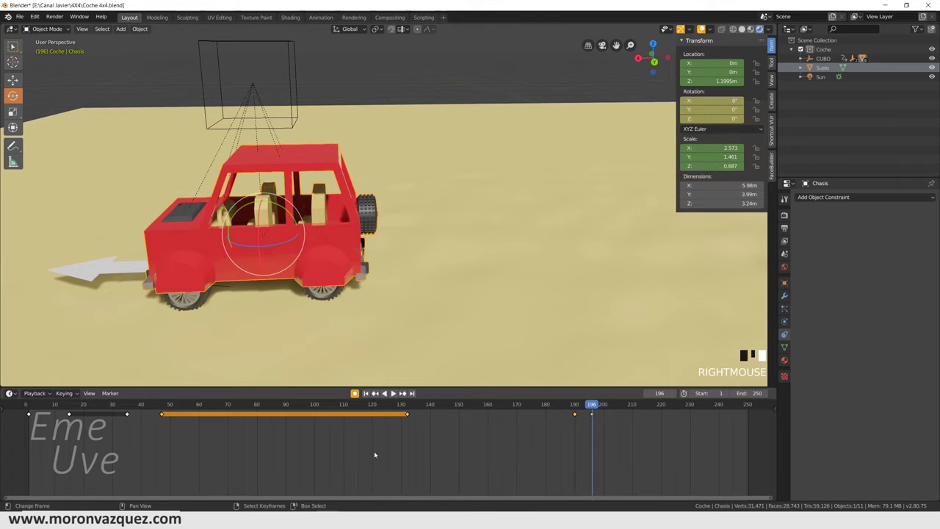
click(375, 390)
key(space)
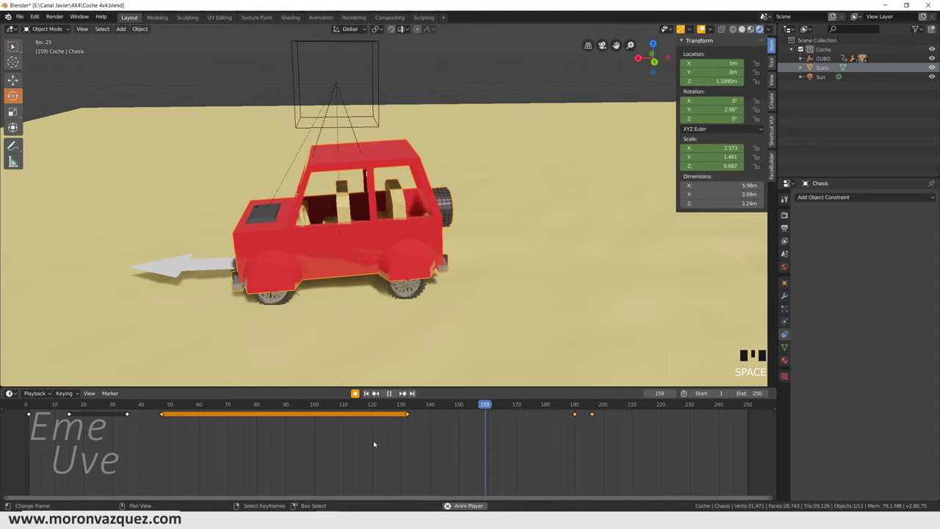
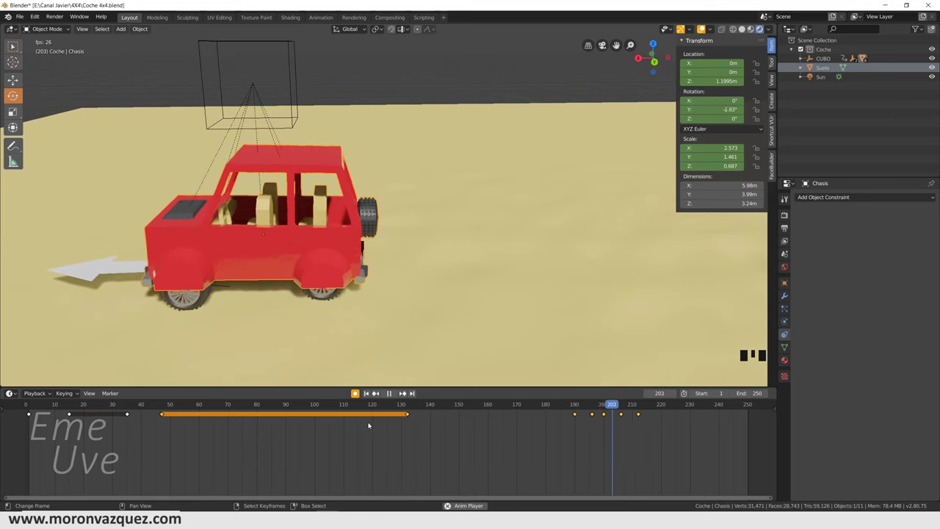
key(space)
drag(315, 334, 30, 444)
scroll(down, 3)
drag(462, 430, 346, 448)
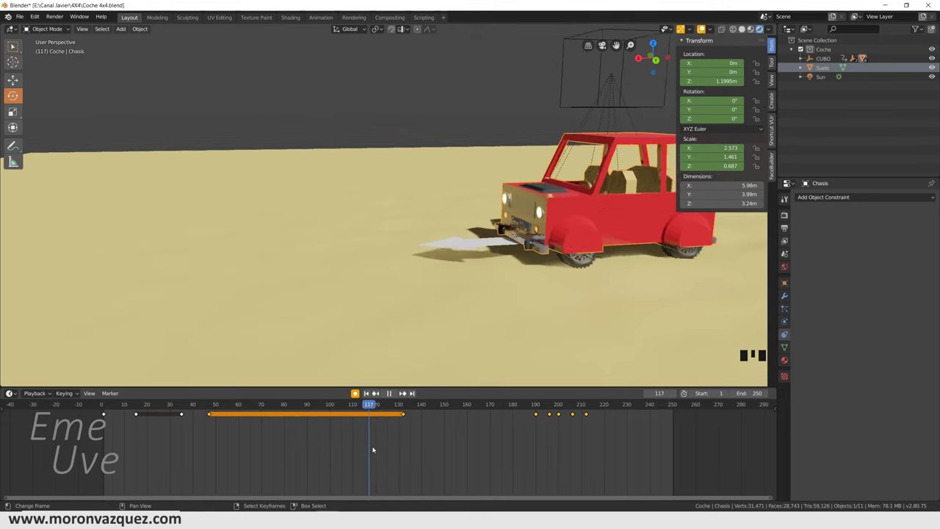
Add chassis tilt keyframes around frames 190–210 and play back the rocking
drag(423, 320, 216, 403)
drag(217, 403, 376, 391)
drag(376, 392, 368, 406)
drag(369, 406, 377, 391)
drag(377, 391, 407, 404)
drag(408, 404, 539, 412)
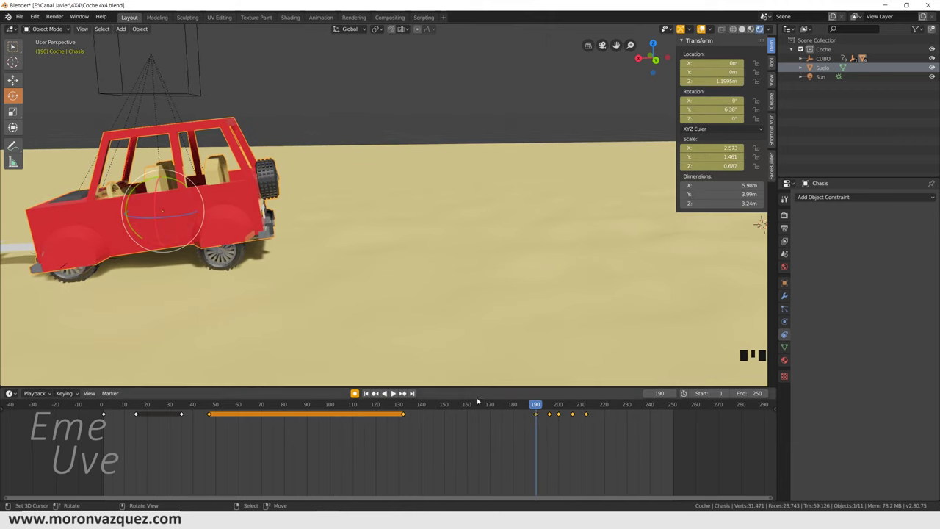
drag(538, 404, 531, 408)
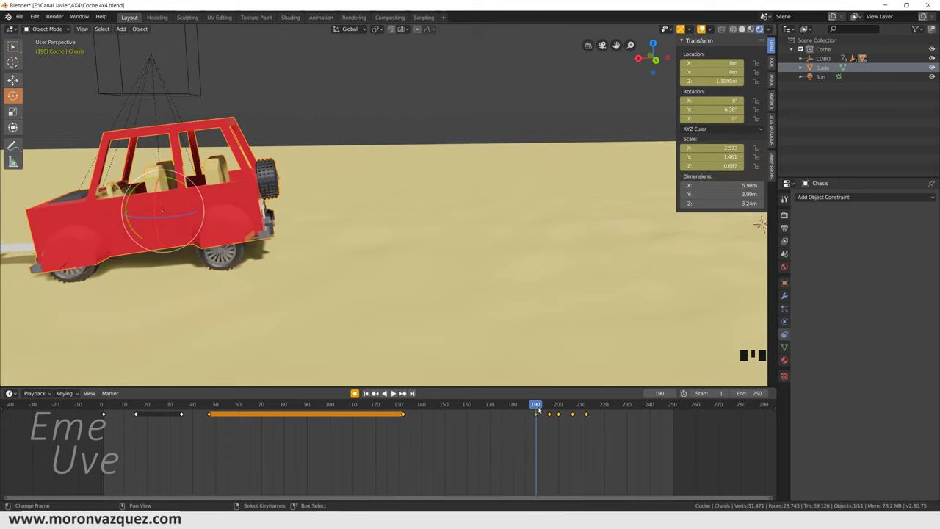
drag(540, 407, 575, 407)
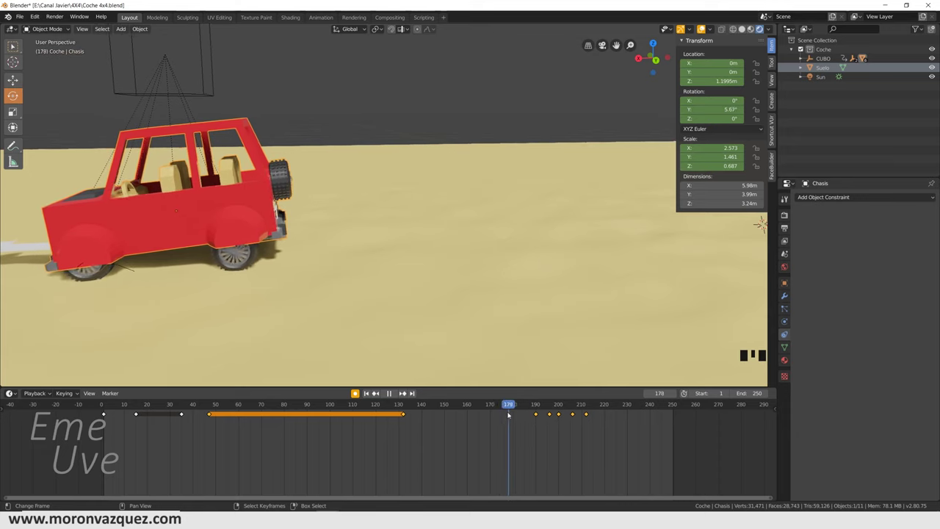
key(space)
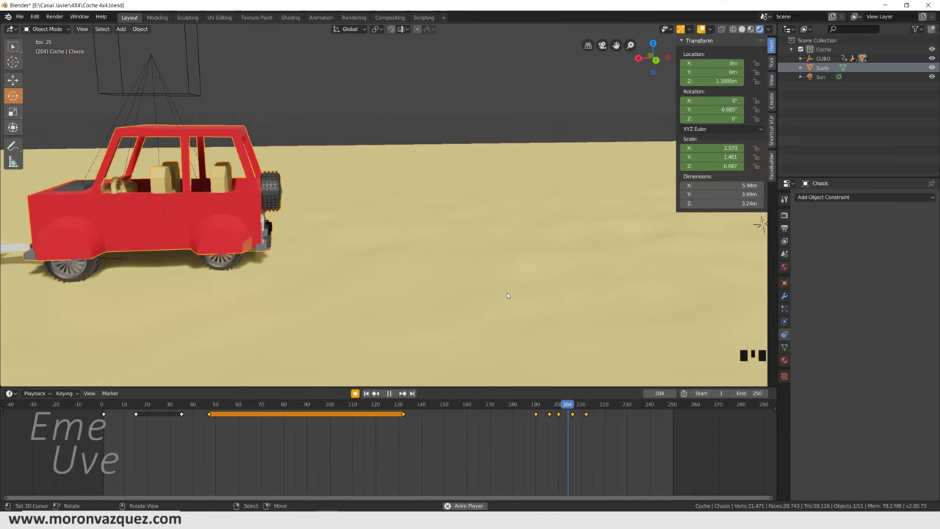
key(space)
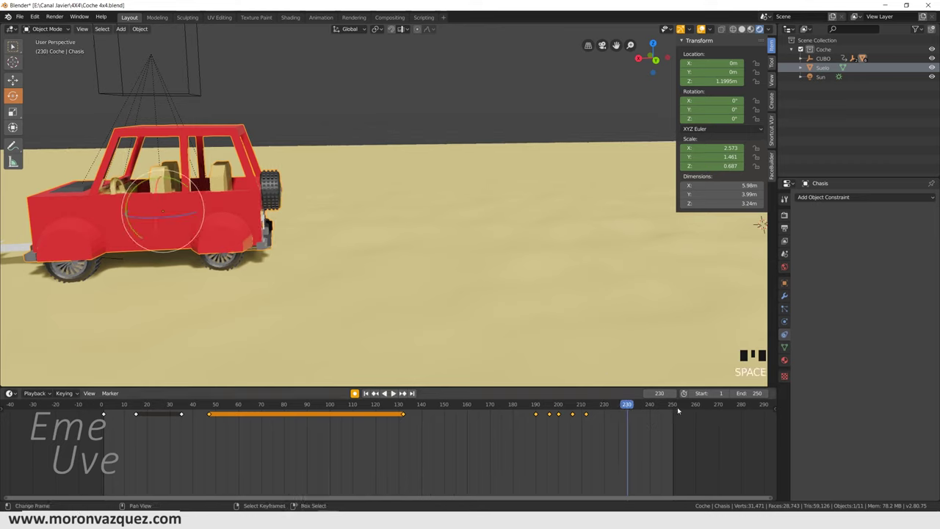
Select the steering arrow Flecha at frame 220, viewed from the front
click(375, 390)
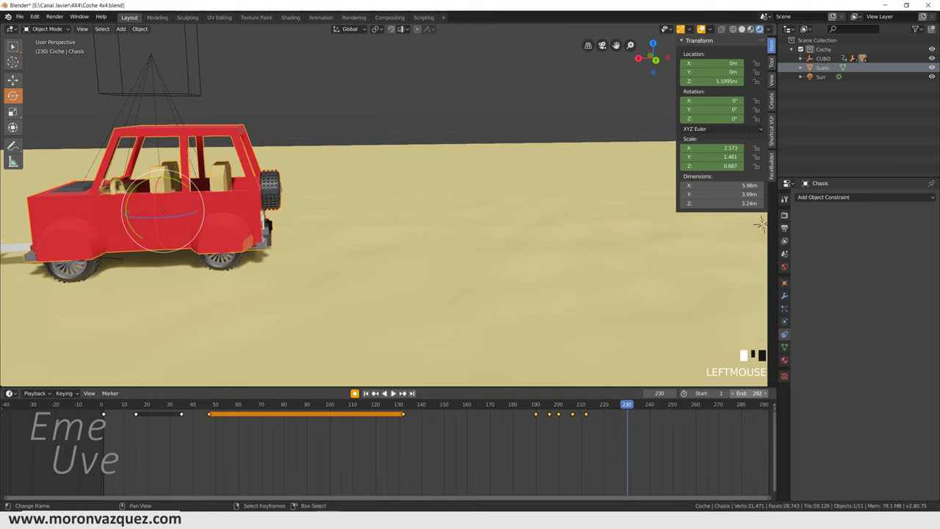
key(KP_0)
click(375, 389)
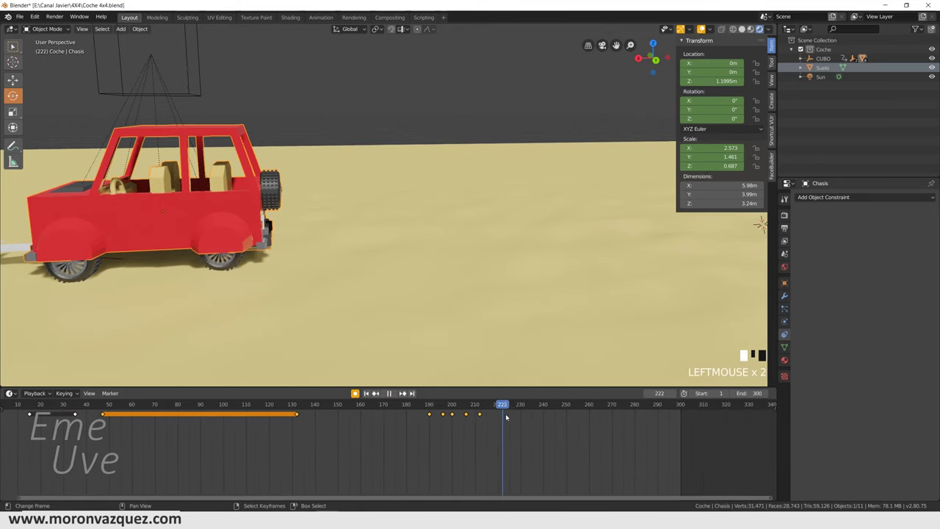
drag(375, 390, 375, 390)
right_click(375, 390)
drag(375, 390, 376, 390)
Key Flecha's rotation at frame 220, undoing a first sideways swing attempt
click(376, 390)
click(375, 390)
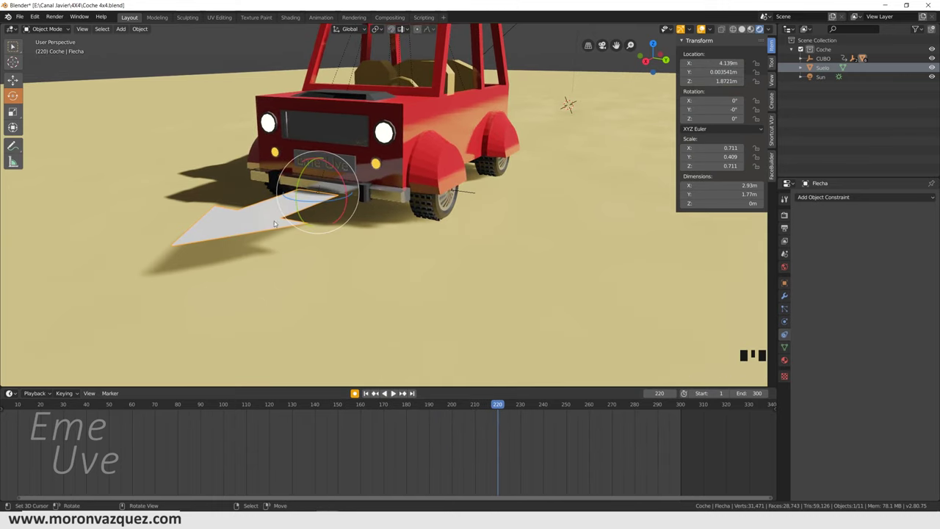
click(375, 390)
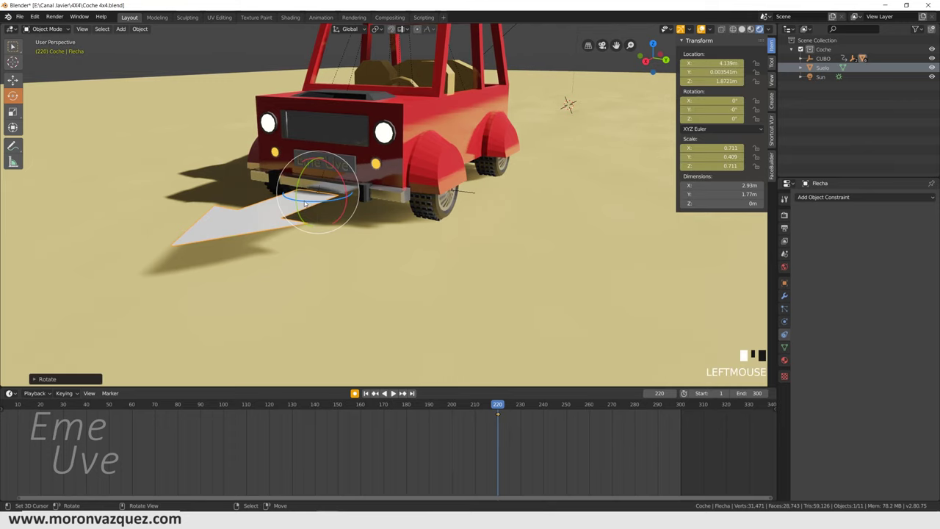
click(376, 390)
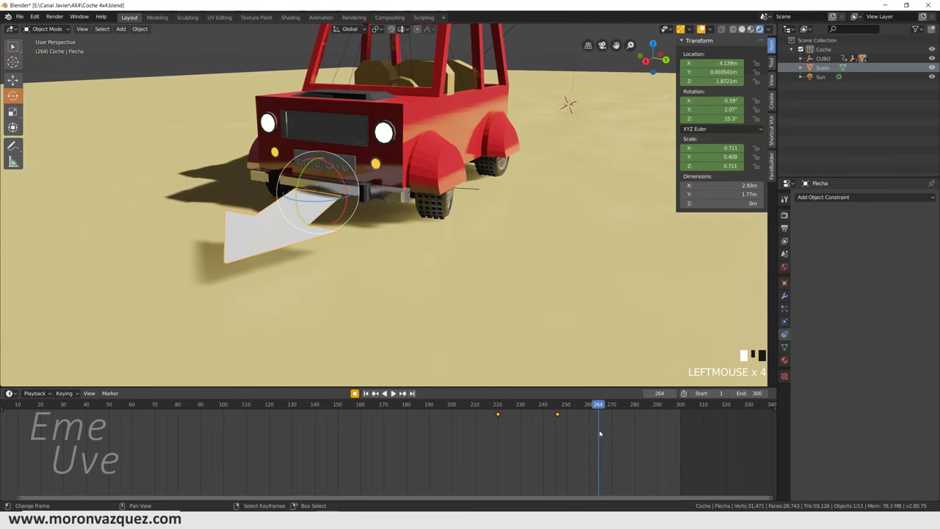
click(375, 390)
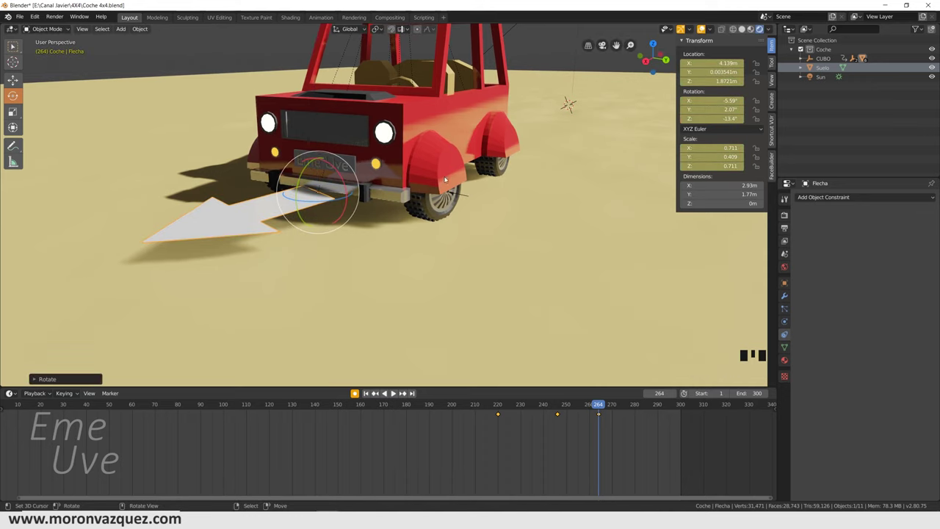
key(ctrl+z)
key(ctrl+z)
key(ctrl+z)
key(ctrl+z)
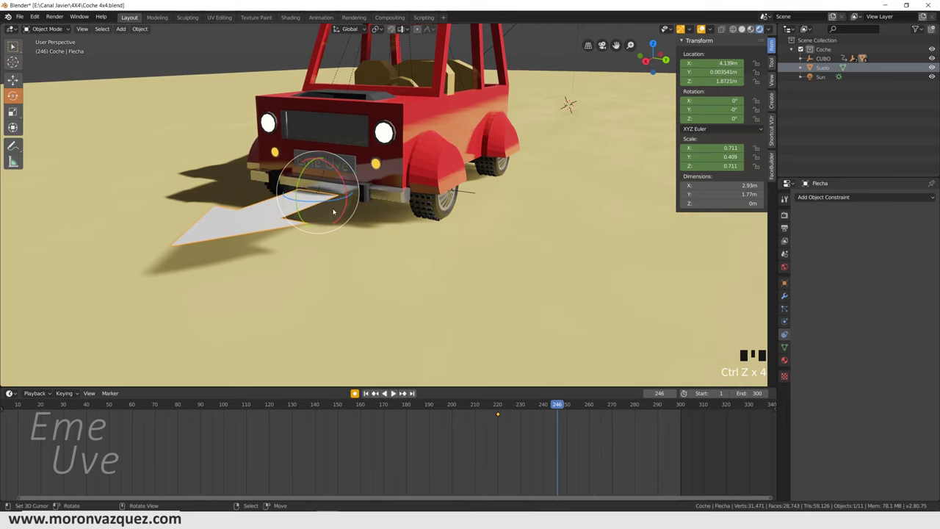
Rotate the arrow about Z near frame 246, keyframe it, and play the swing
click(375, 390)
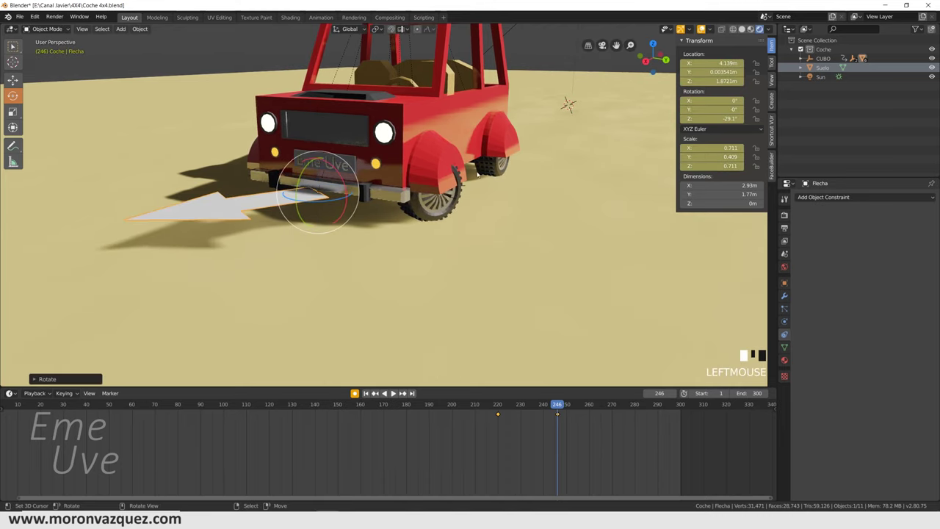
click(375, 390)
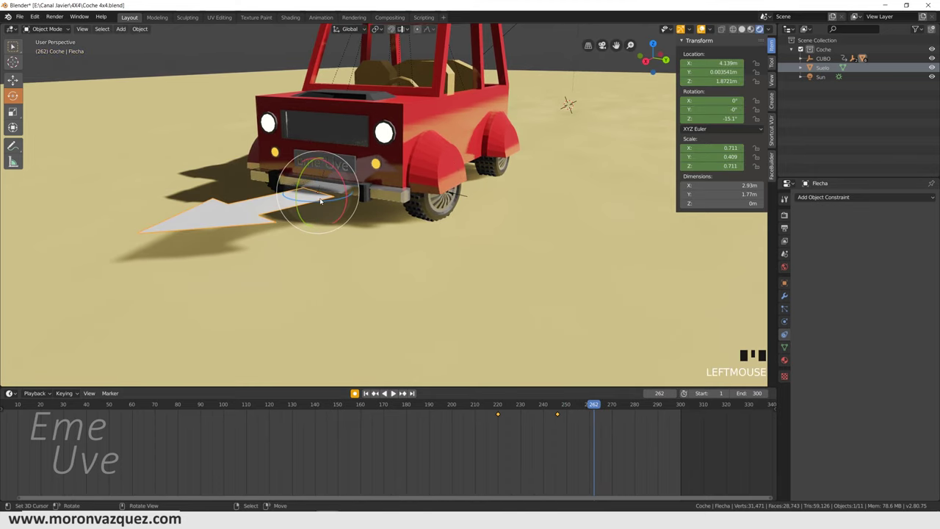
click(376, 390)
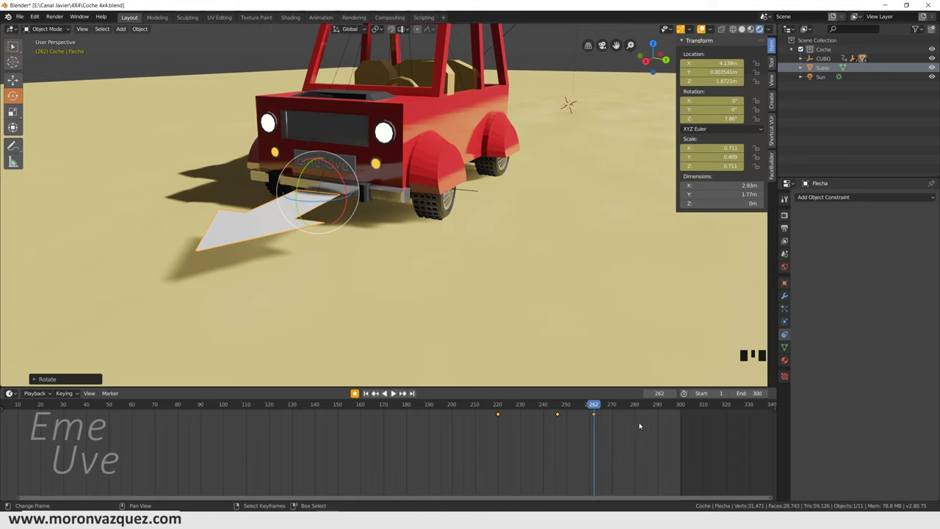
drag(375, 390, 435, 436)
click(141, 421)
key(space)
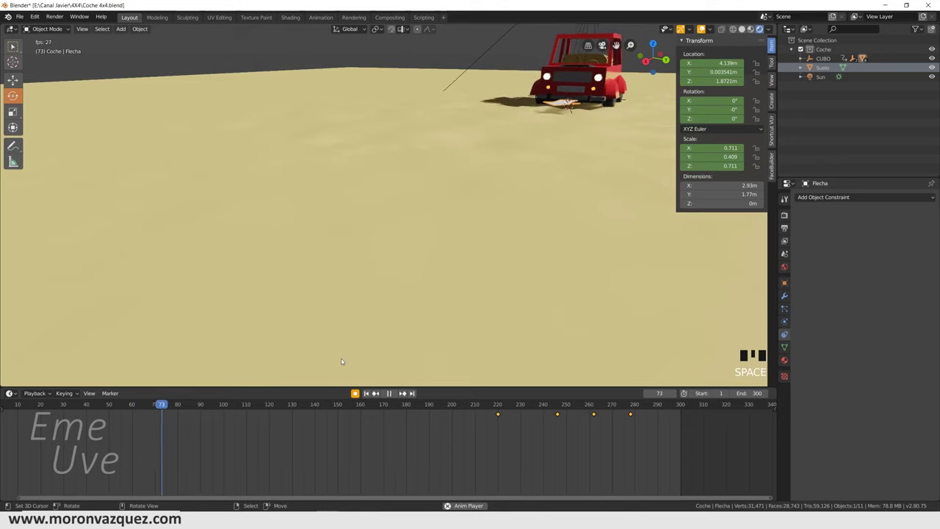
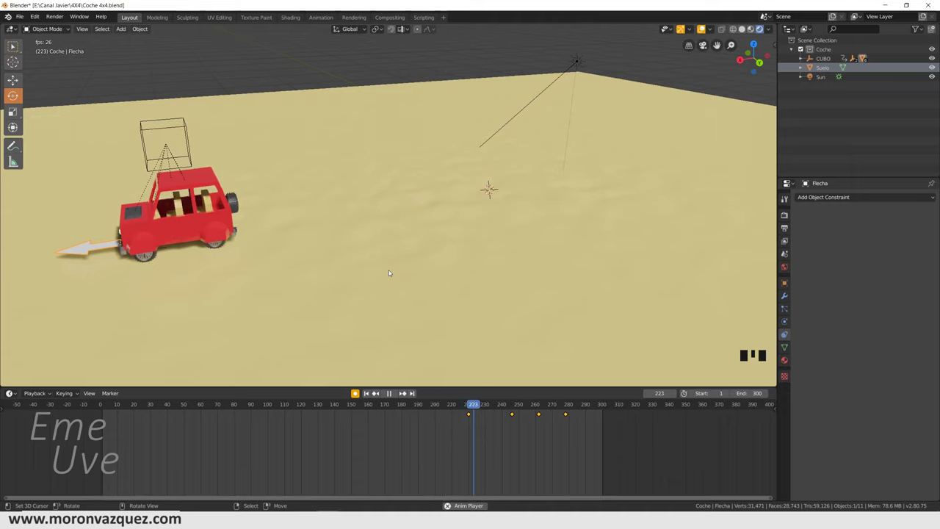
Play back the arrow's swing while orbiting to the car's front, then stop near frame 275
key(space)
drag(370, 443, 514, 412)
drag(339, 190, 523, 432)
drag(523, 431, 571, 448)
key(space)
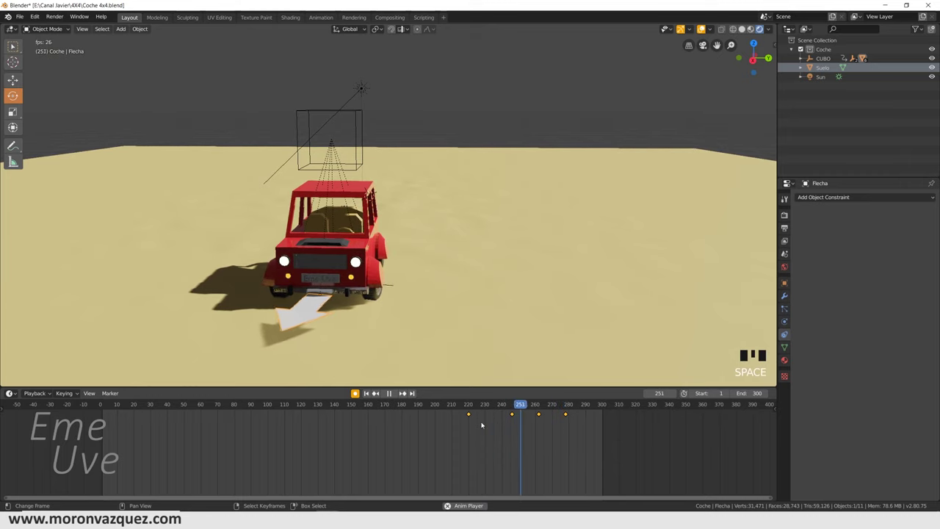
key(space)
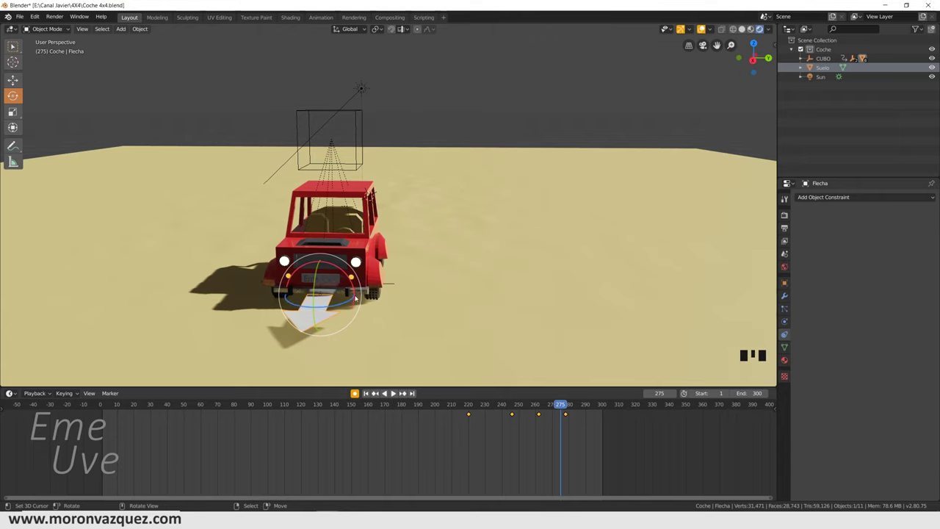
Orbit and zoom to a raised front-left view of the red 4x4
drag(464, 429, 540, 438)
drag(519, 438, 477, 374)
drag(486, 342, 428, 294)
scroll(up, 3)
drag(415, 291, 469, 430)
drag(468, 430, 497, 302)
Refine the framing of the car's front and bring up the Add menu with Shift+A
drag(496, 301, 397, 209)
drag(397, 209, 378, 174)
key(ctrl+z)
drag(482, 233, 478, 230)
key(shift+a)
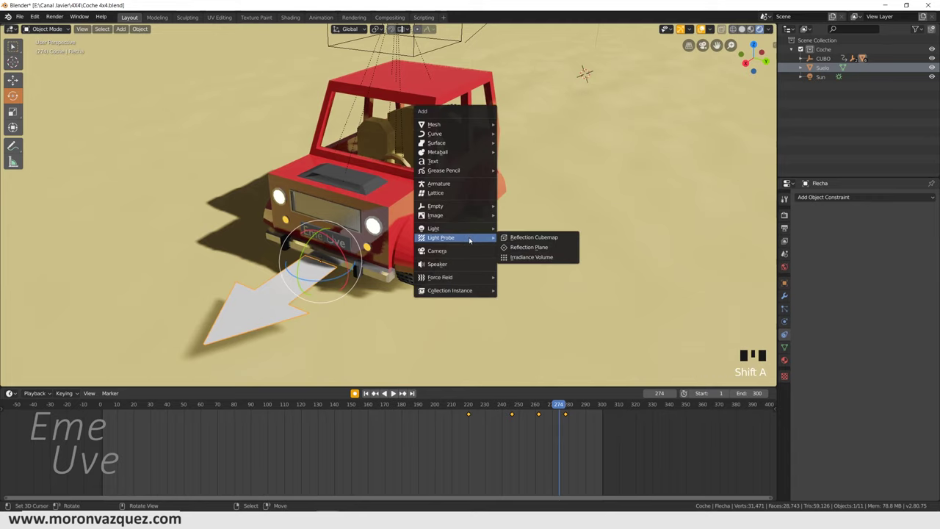
Add a camera, look through it and enable Lock Camera to View in the side panel
scroll(down, 3)
key(KP_0)
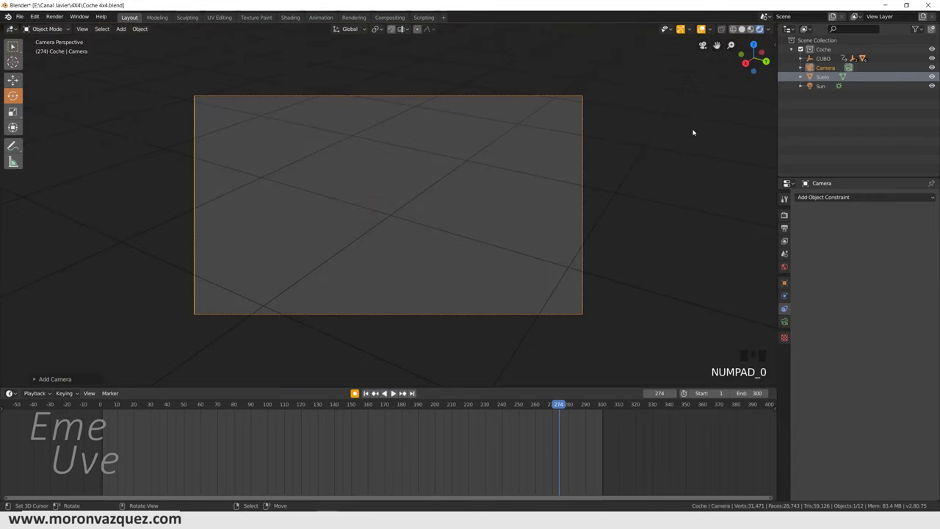
key(n)
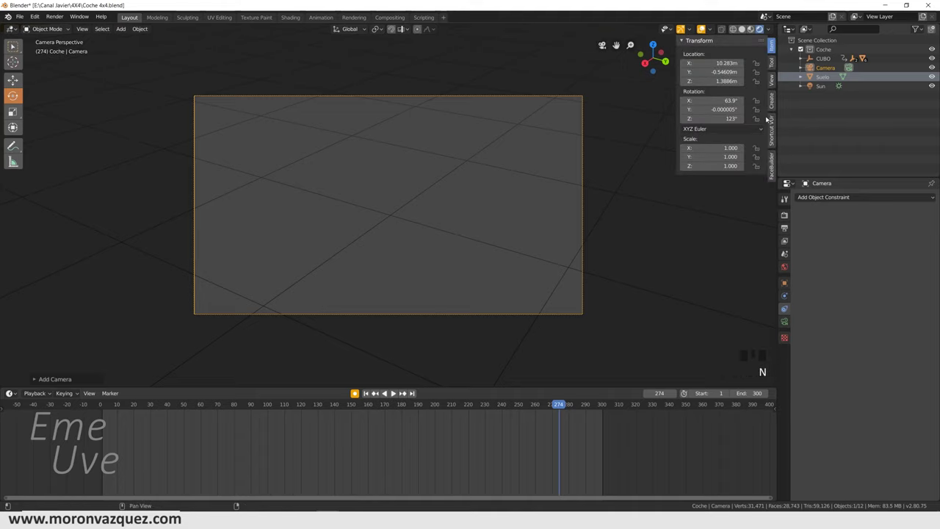
click(780, 80)
click(763, 155)
Orbit and zoom the camera to frame the car's front three-quarter view and render a still
scroll(down, 3)
drag(400, 223, 457, 171)
scroll(up, 3)
drag(459, 142, 14, 45)
drag(15, 44, 245, 345)
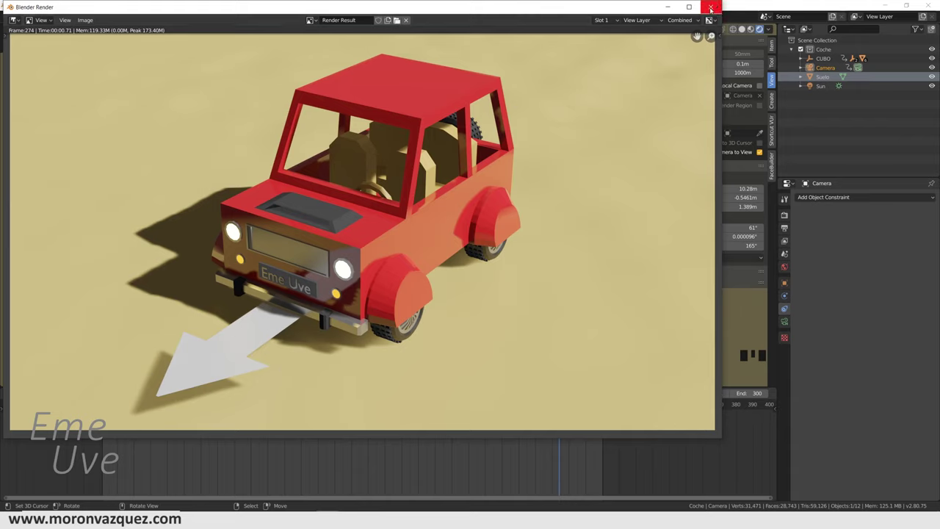
Close the render result and show the arrow's Object Properties
right_click(325, 269)
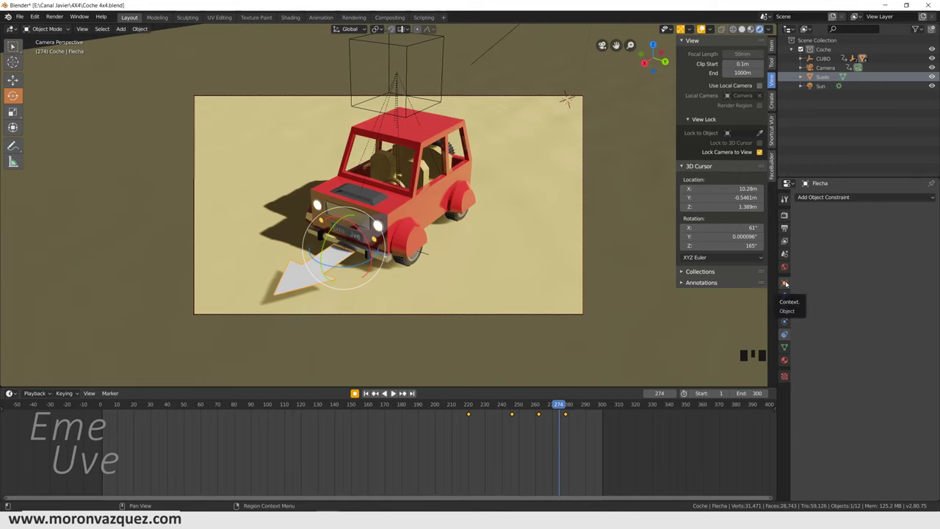
click(789, 282)
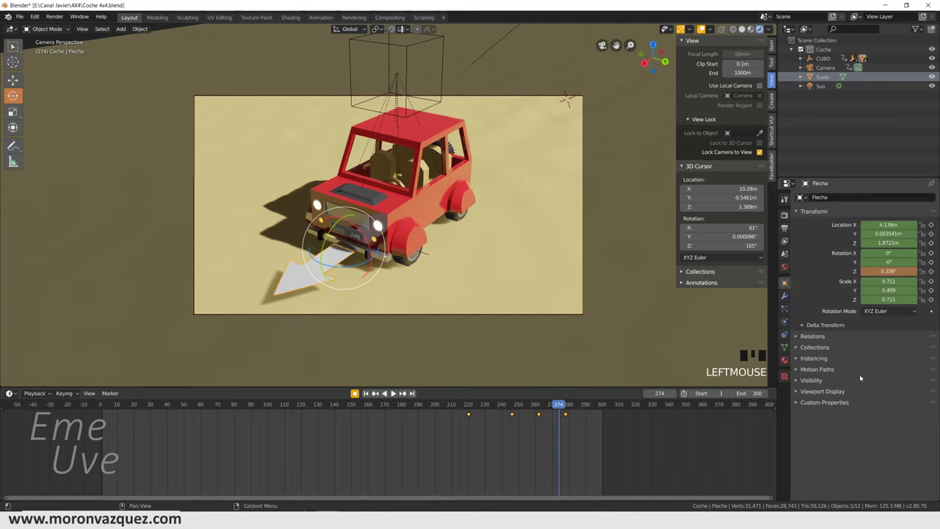
click(799, 381)
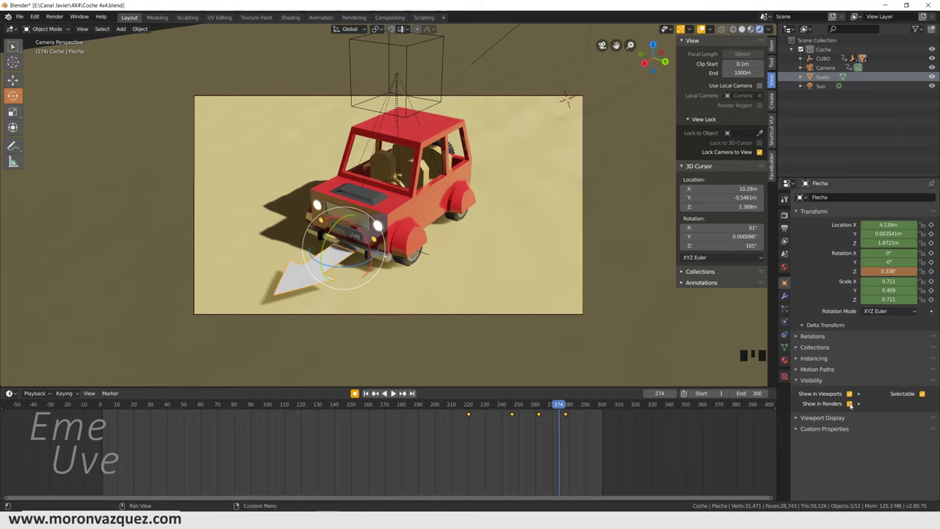
click(853, 404)
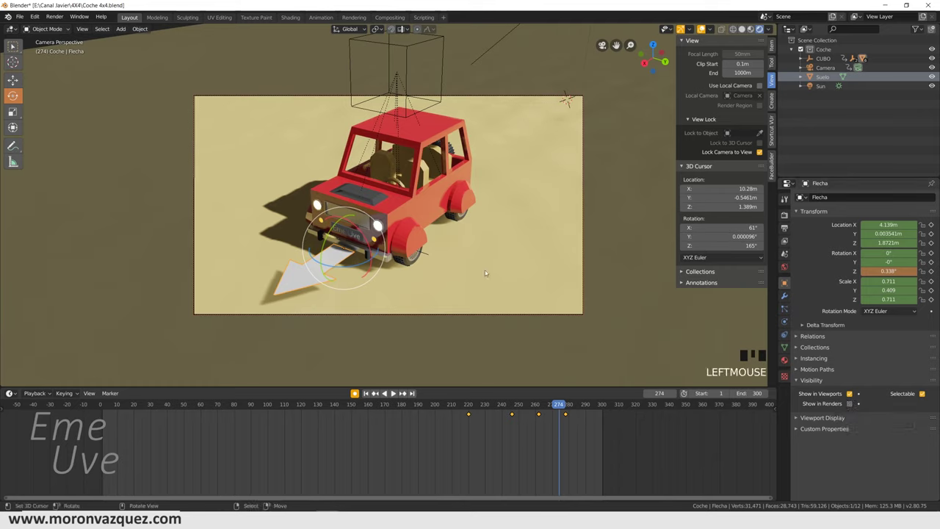
Clear the selection in the camera view of the car and arrow at frame 274
click(855, 393)
click(854, 393)
click(854, 394)
click(854, 394)
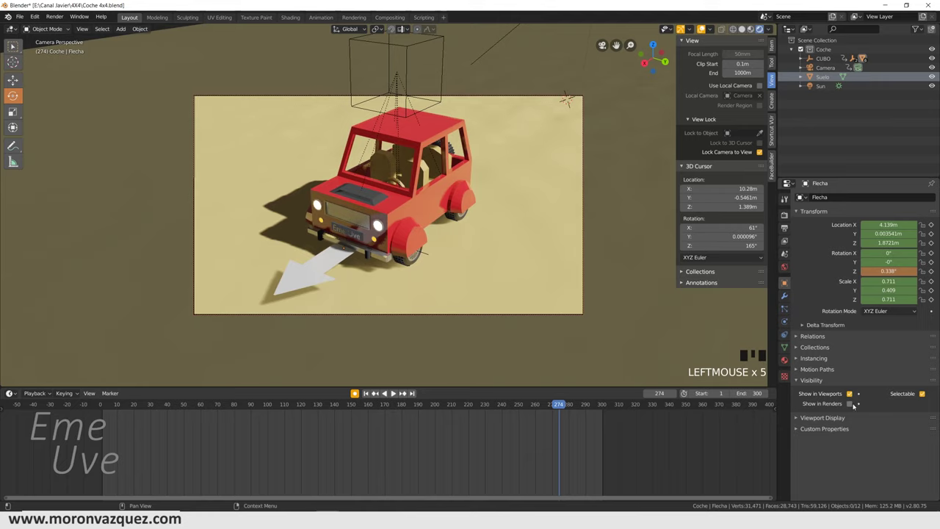